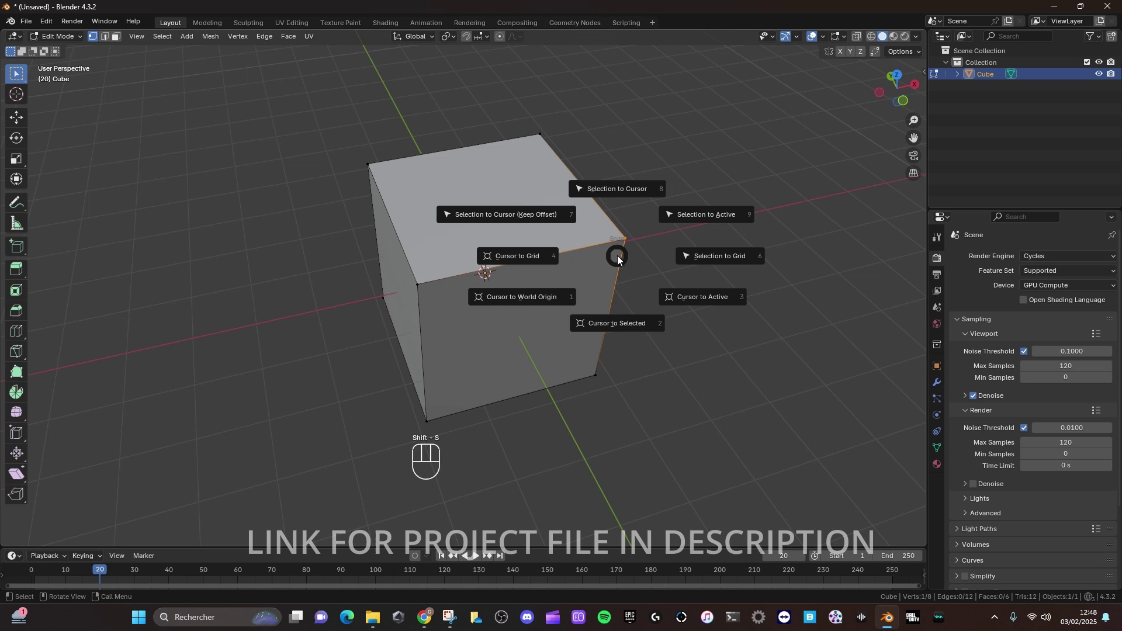
Return the resized cube to Object Mode, view it from above and snap it onto the 3D cursor
key(Tab)
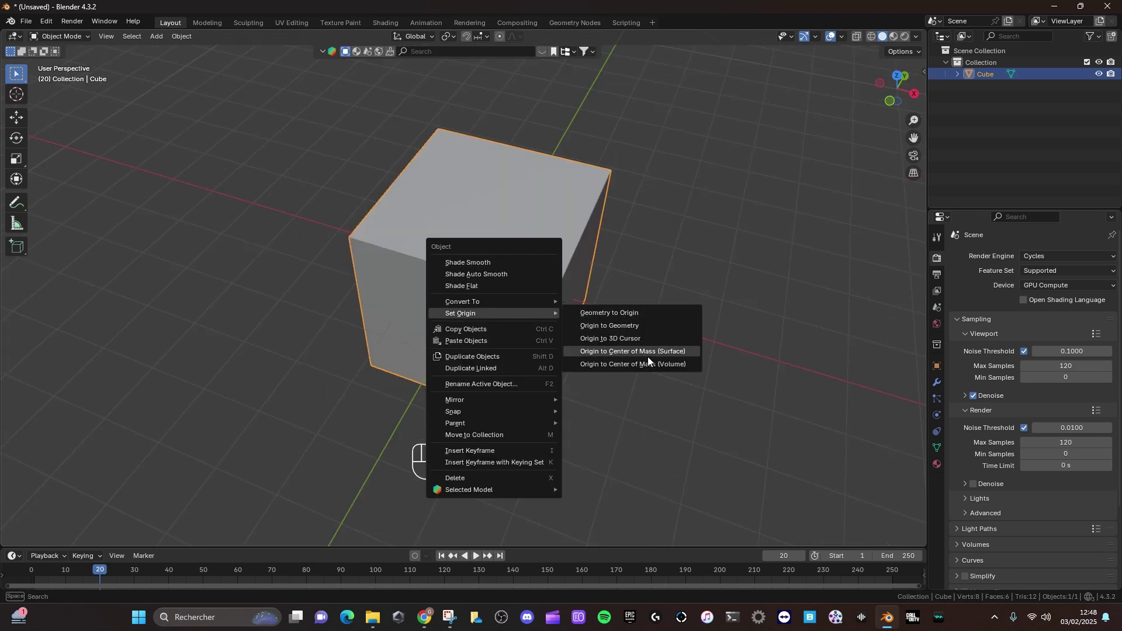
middle_click(515, 270)
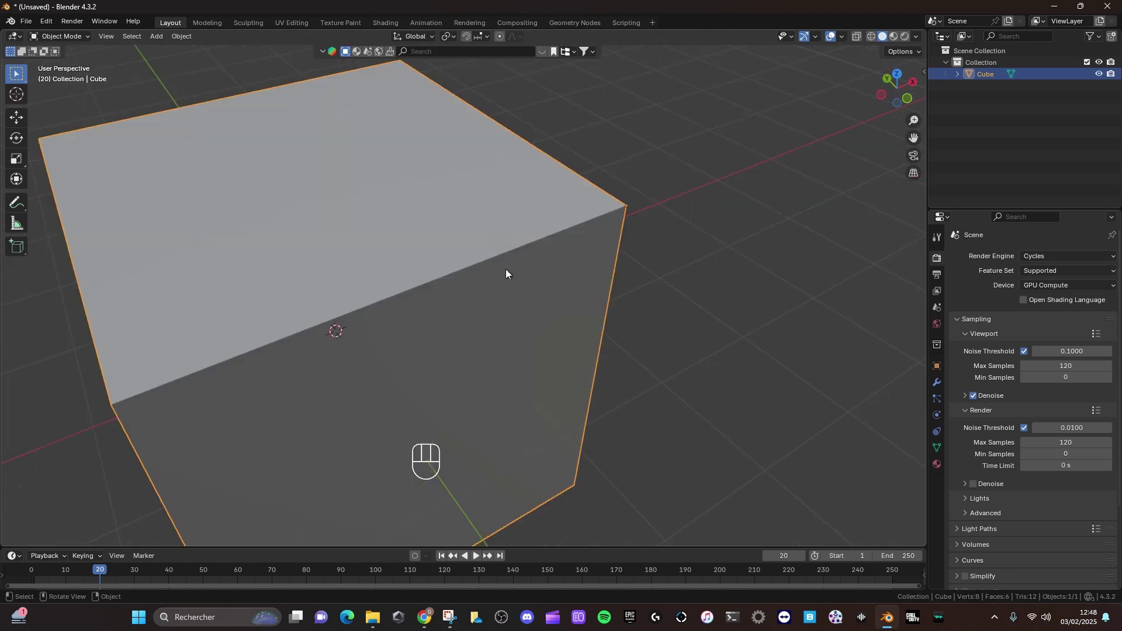
drag(378, 328, 492, 268)
key(shift+s)
middle_click(564, 311)
drag(605, 261, 613, 221)
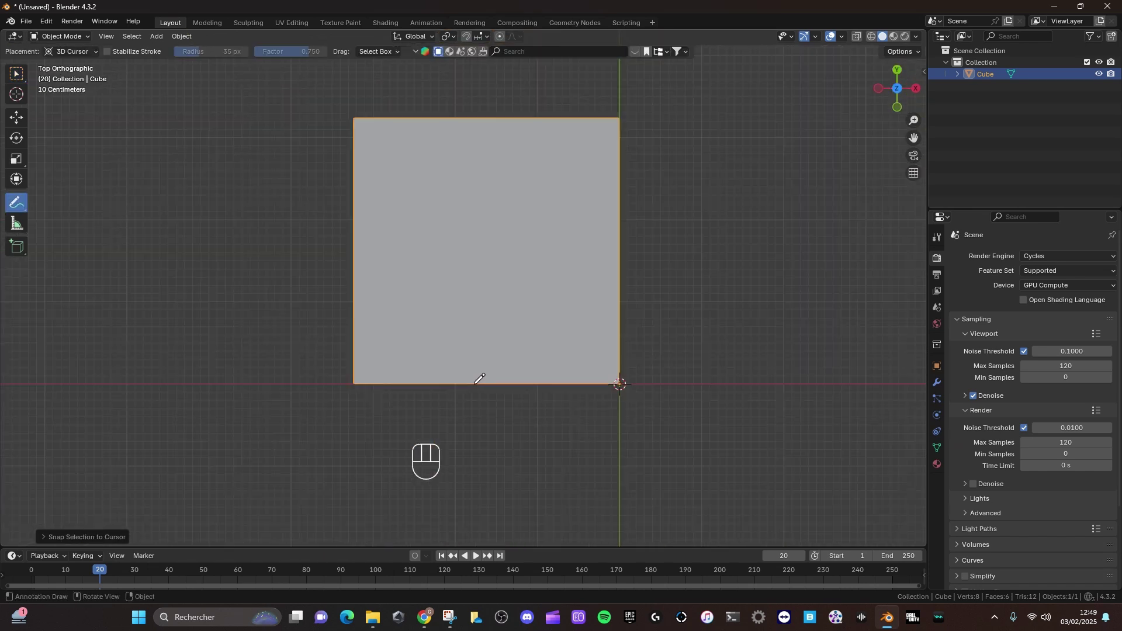
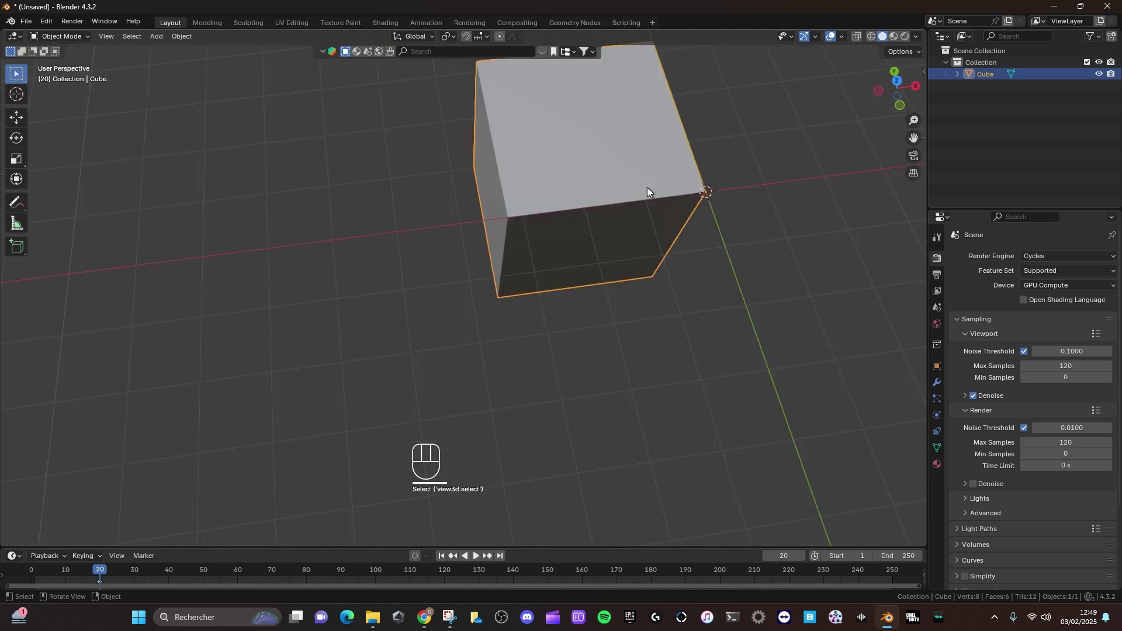
Duplicate the cube, move the copy along Y and scale it by 0.618
key(shift+d)
key(g)
key(y)
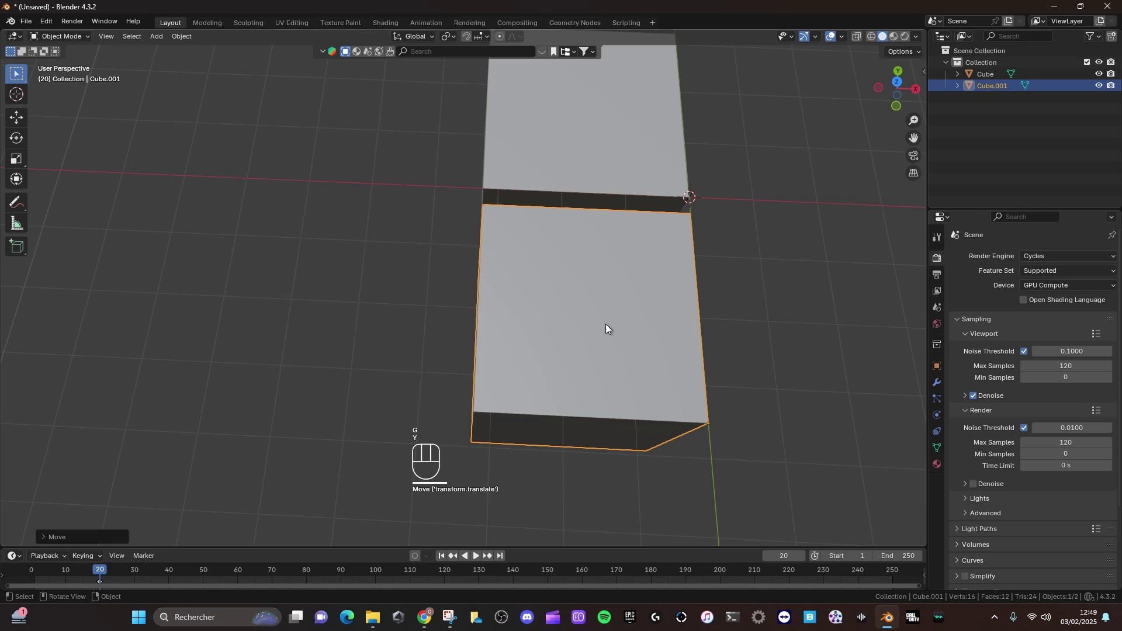
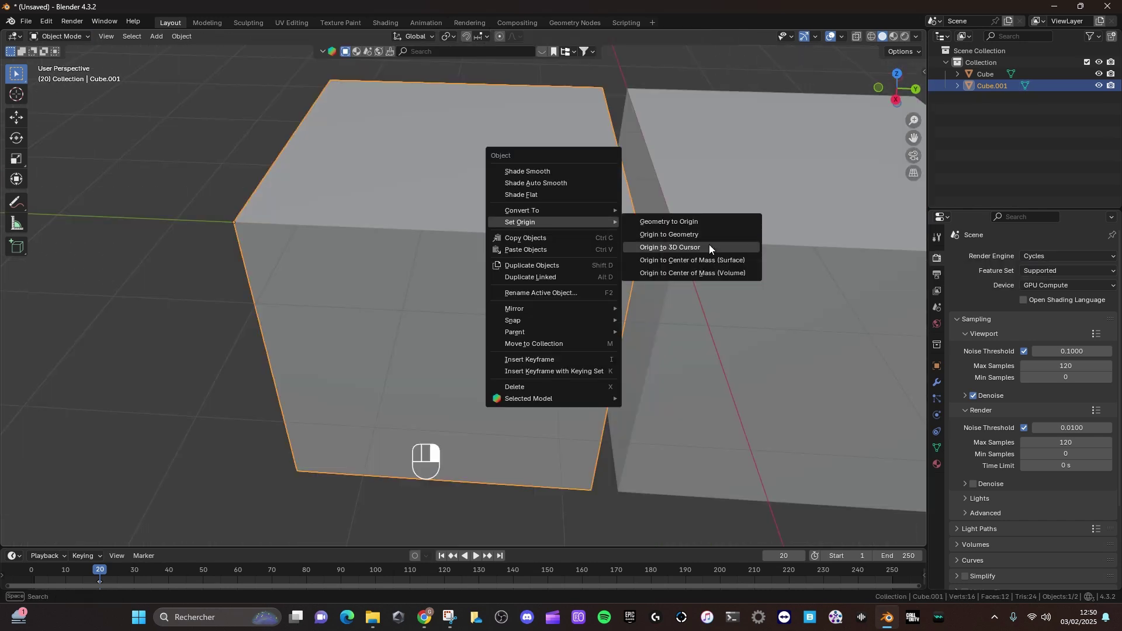
middle_click(573, 247)
click(587, 248)
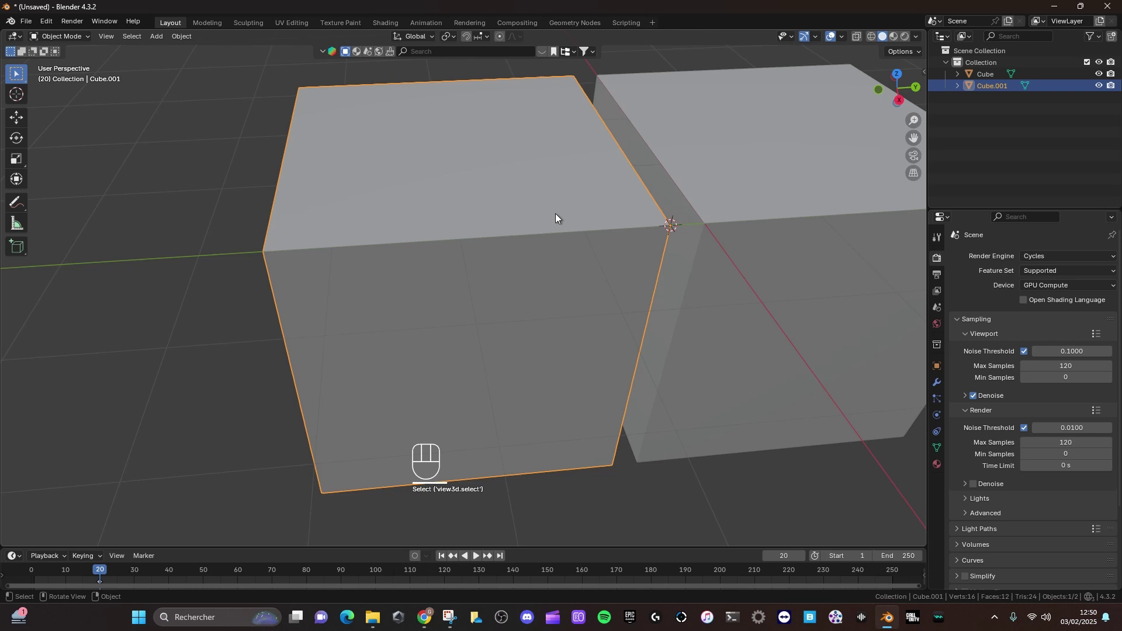
key(s)
key(KP_Decimal)
key(KP_6)
key(KP_1)
key(KP_8)
key(KP_Enter)
Snap the copied cube onto the 3D cursor and save the scene as tuto.blend
click(532, 215)
key(Tab)
click(654, 280)
key(shift+s)
key(Tab)
middle_click(729, 323)
drag(764, 415, 657, 293)
drag(642, 290, 542, 180)
key(shift+s)
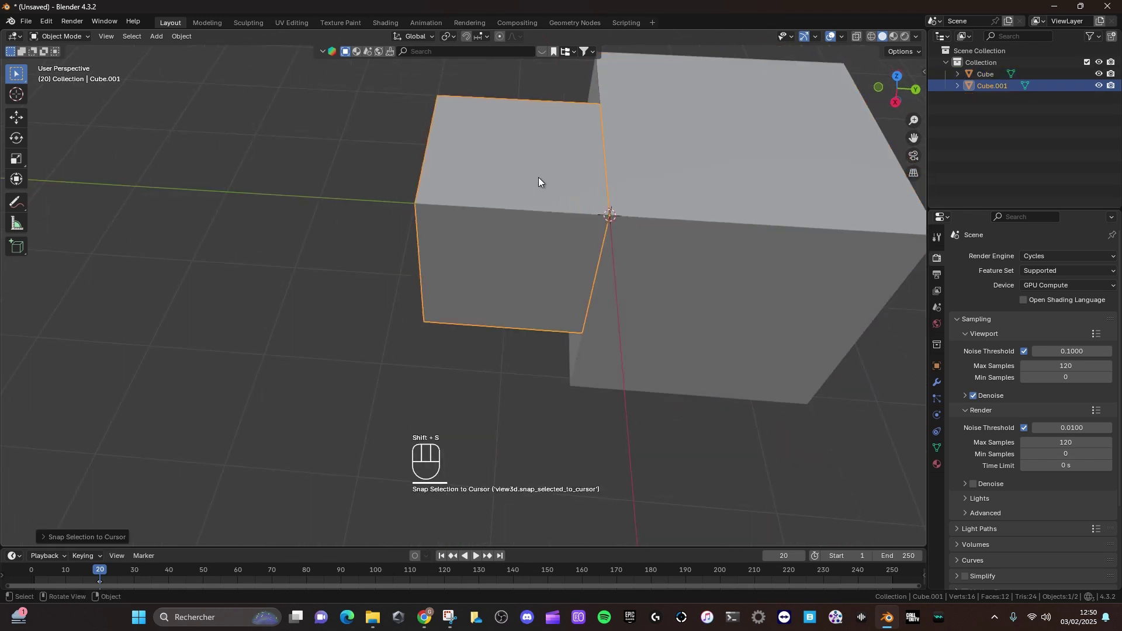
key(ctrl+s)
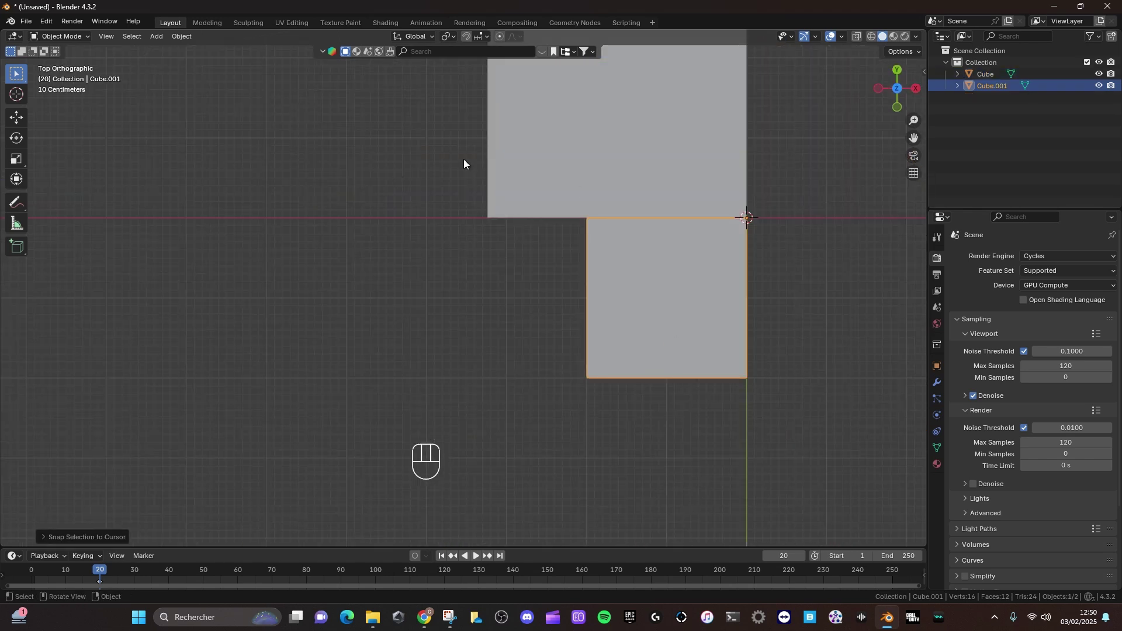
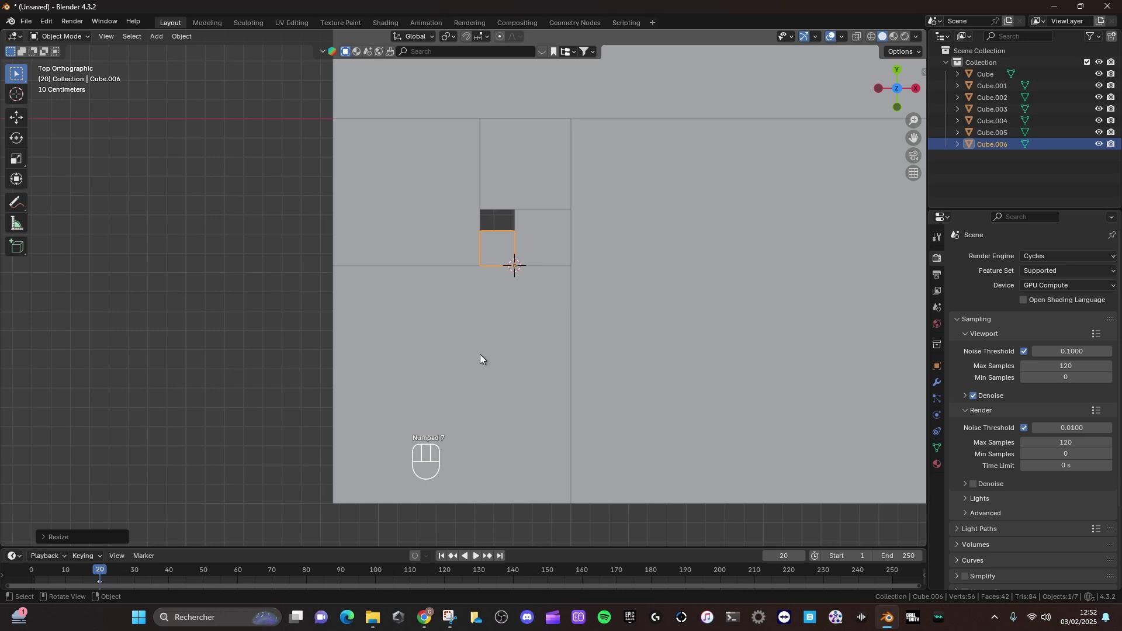
Duplicate further cubes, move them along X and snap each onto the 3D cursor
click(488, 242)
key(Tab)
click(437, 336)
key(shift+s)
key(Tab)
key(shift+d)
key(g)
key(x)
key(Tab)
click(518, 269)
key(shift+s)
key(Tab)
Scale the latest copy by 0.618, finishing the set up to Cube.007, and inspect it
middle_click(396, 305)
click(196, 307)
key(shift+s)
key(KP_Decimal)
key(KP_6)
key(KP_1)
key(KP_8)
key(KP_Enter)
middle_click(404, 221)
drag(506, 297, 575, 317)
drag(559, 337, 531, 332)
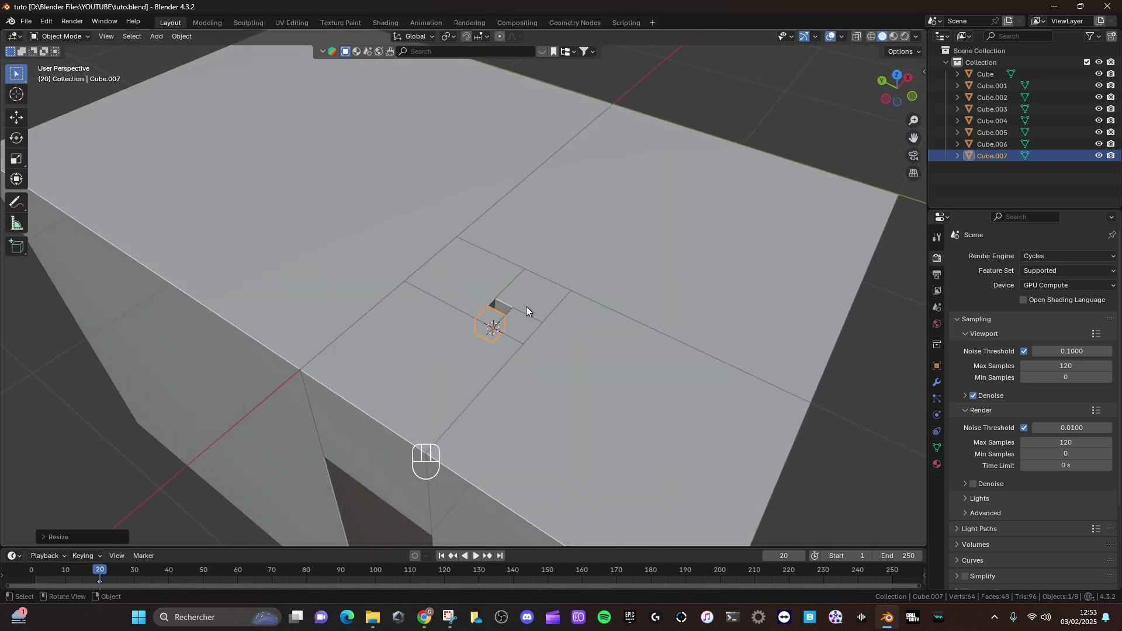
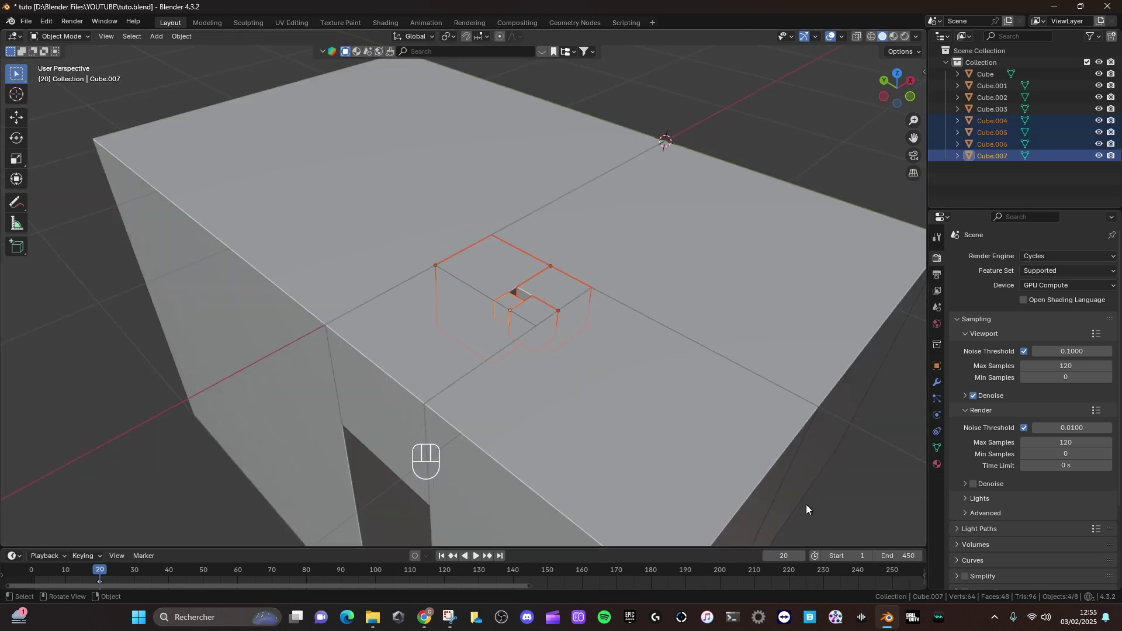
In Output Properties set the animation End frame to 112 and enlarge the timeline
drag(536, 285, 544, 279)
drag(529, 283, 547, 304)
click(1062, 361)
drag(1050, 368, 1067, 430)
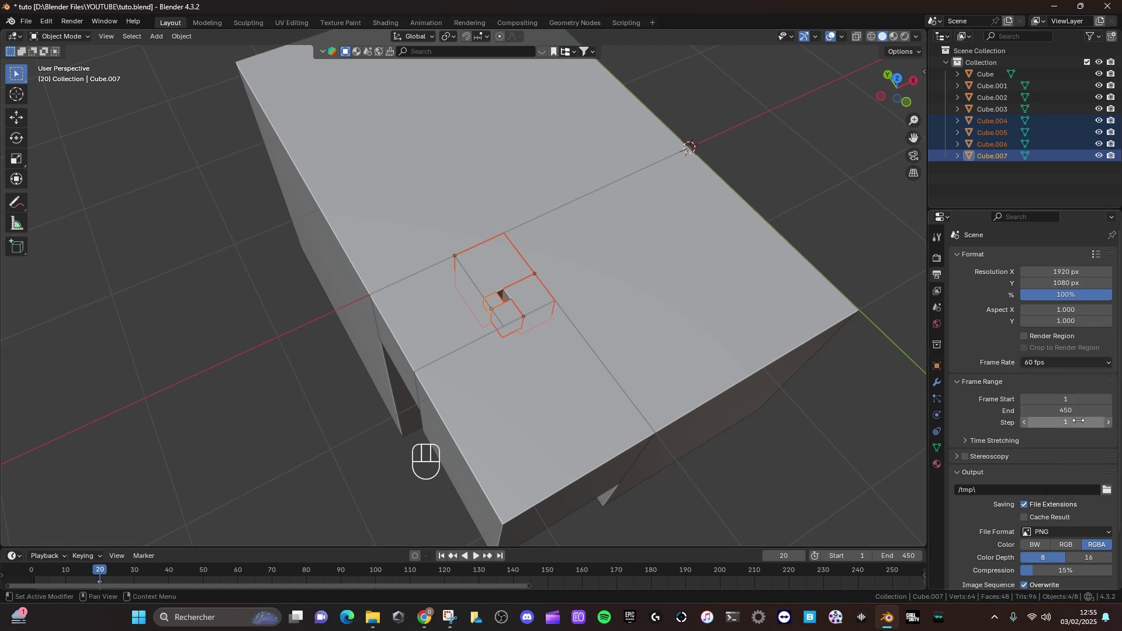
click(537, 116)
middle_click(539, 180)
drag(545, 203, 559, 201)
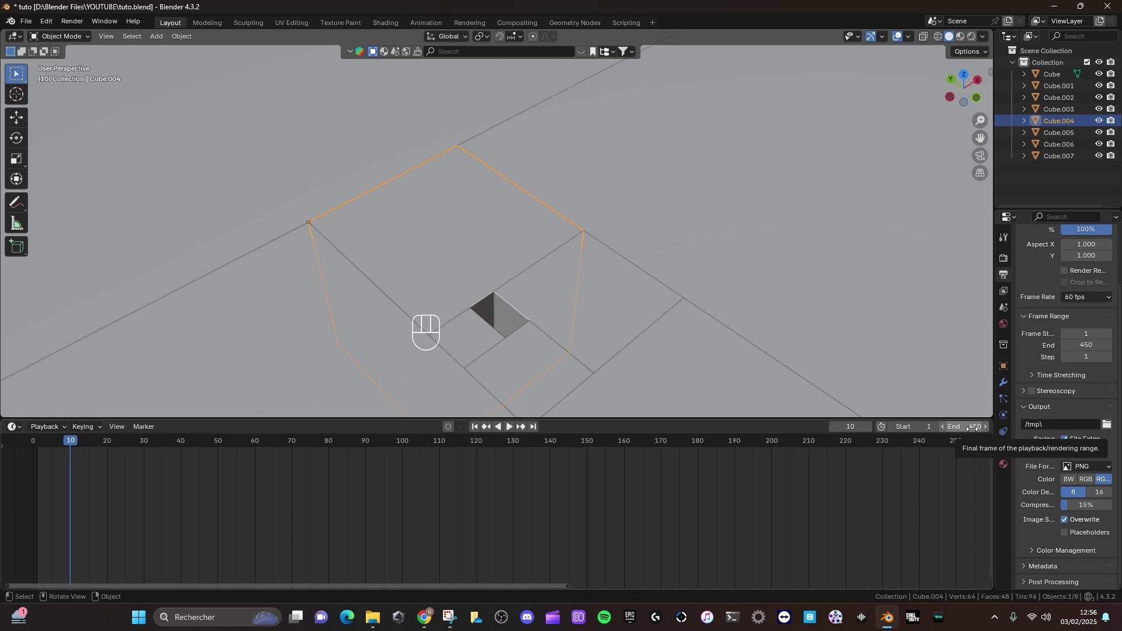
click(619, 314)
key(KP_1)
Adjust Cube.004 along Z, keyframe it and play the animation to check
middle_click(590, 308)
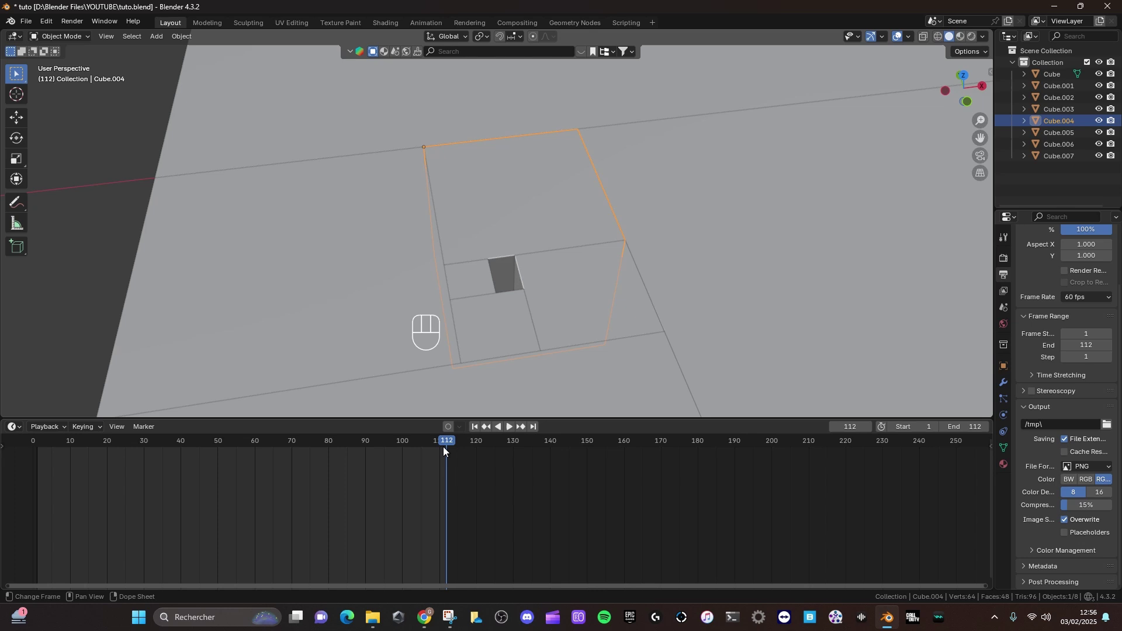
middle_click(494, 271)
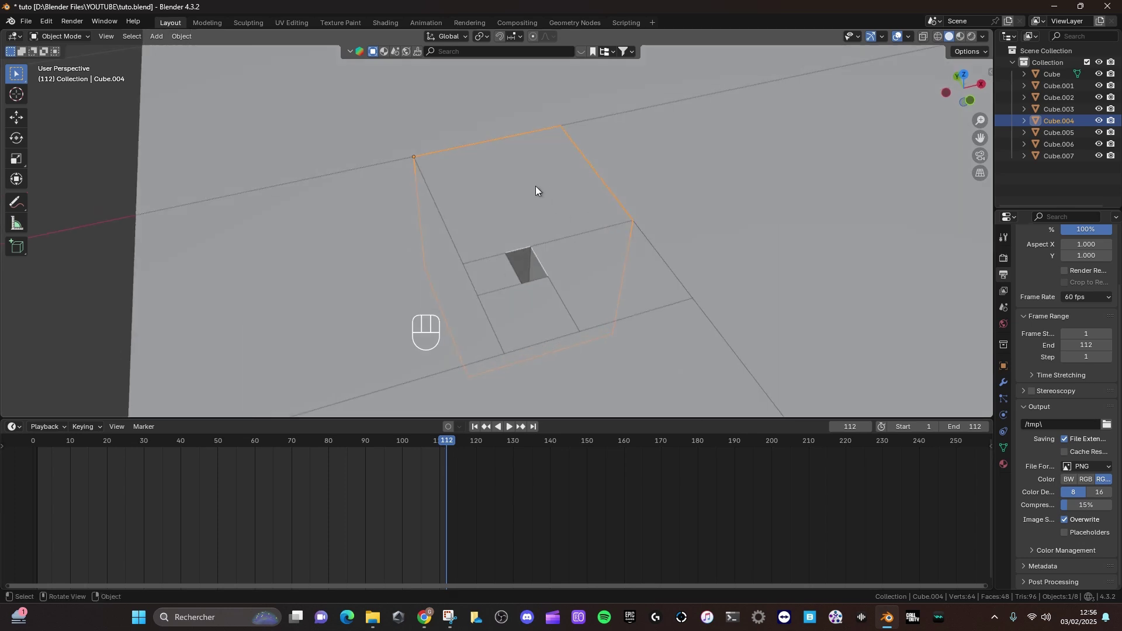
key(k)
key(g)
key(z)
key(KP_1)
key(g)
key(z)
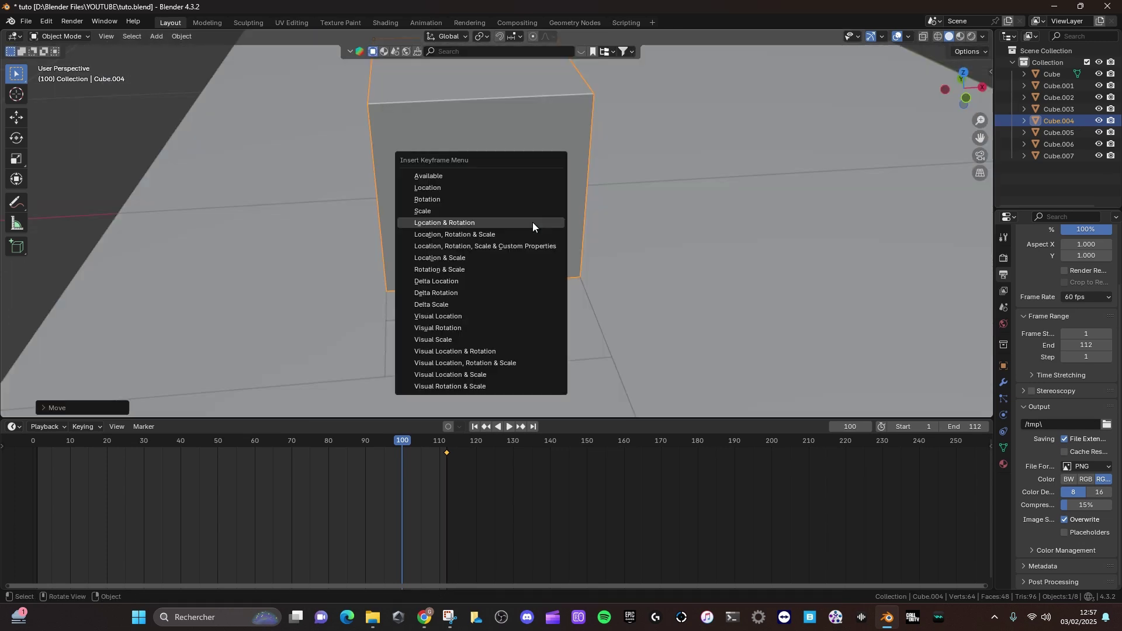
key(k)
middle_click(497, 250)
key(space)
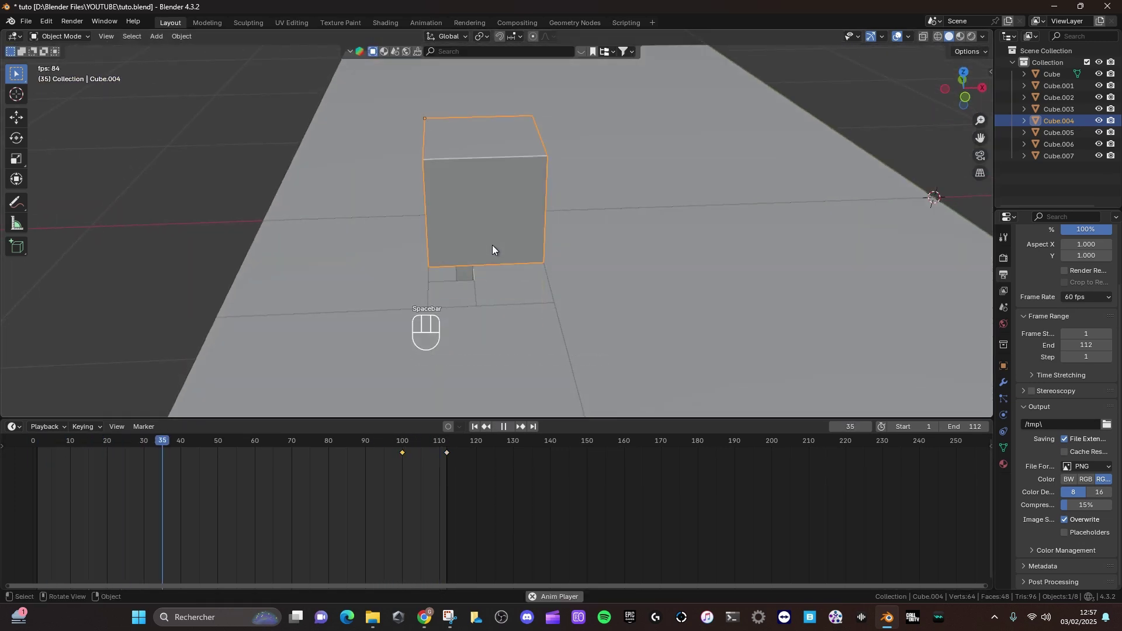
key(space)
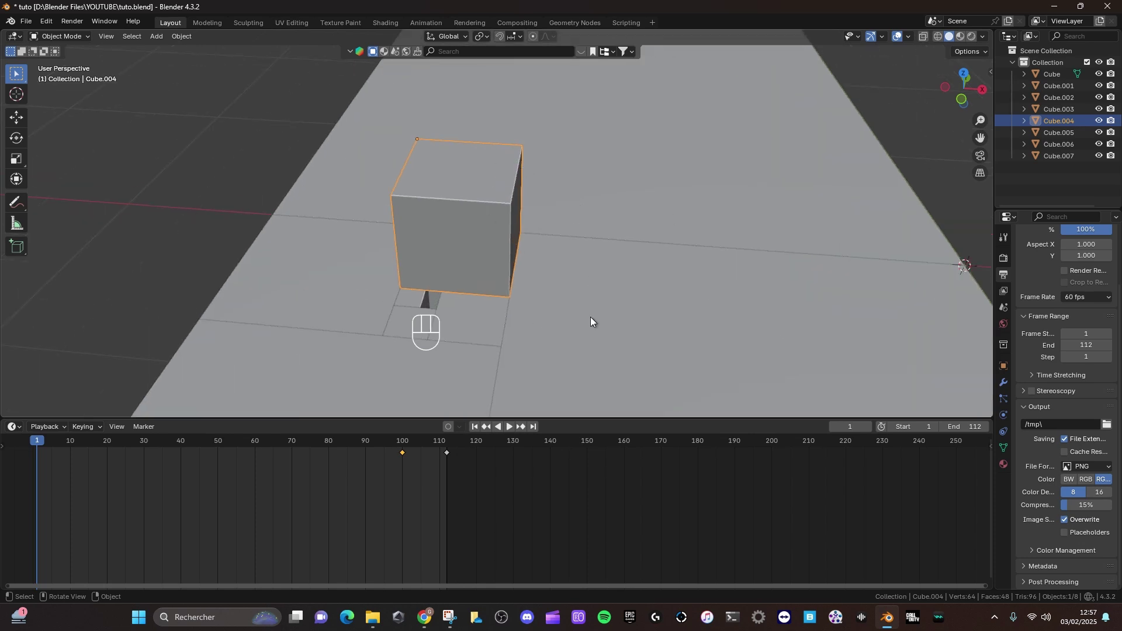
Rotate Cube.004 around the Z axis, insert a rotation keyframe at frame 1 and play it back
drag(466, 319, 438, 314)
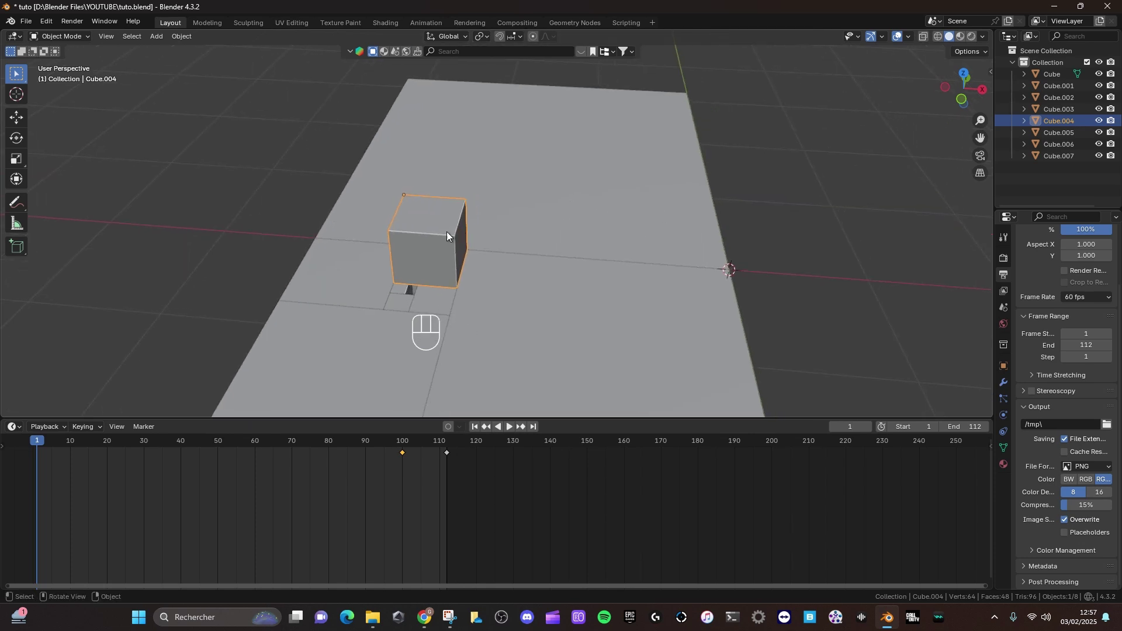
key(g)
key(x)
key(r)
key(z)
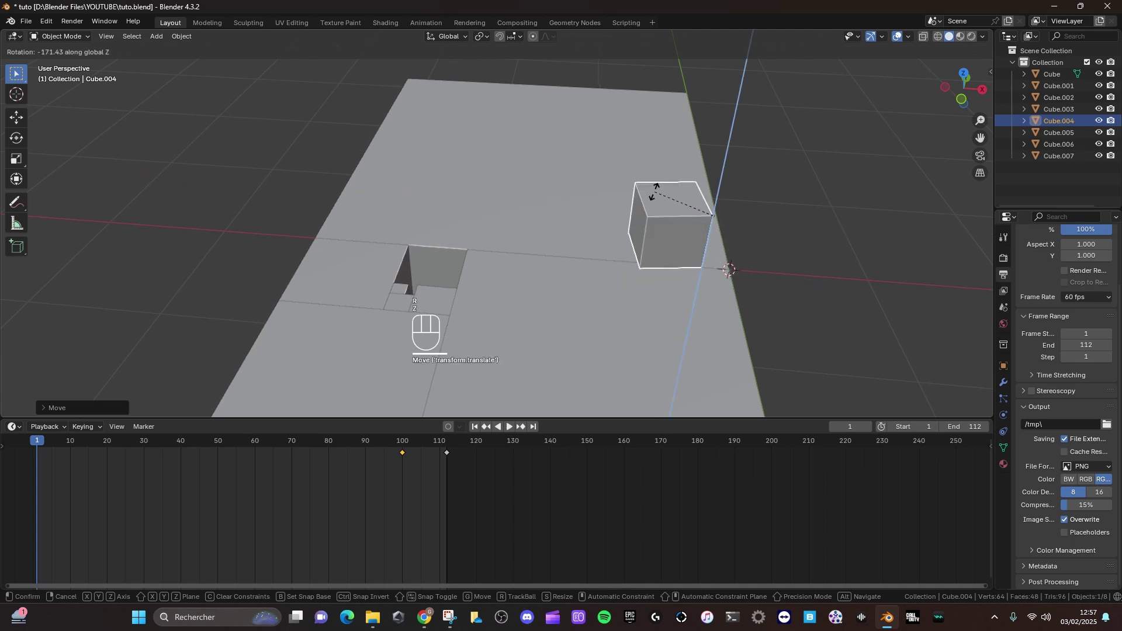
key(k)
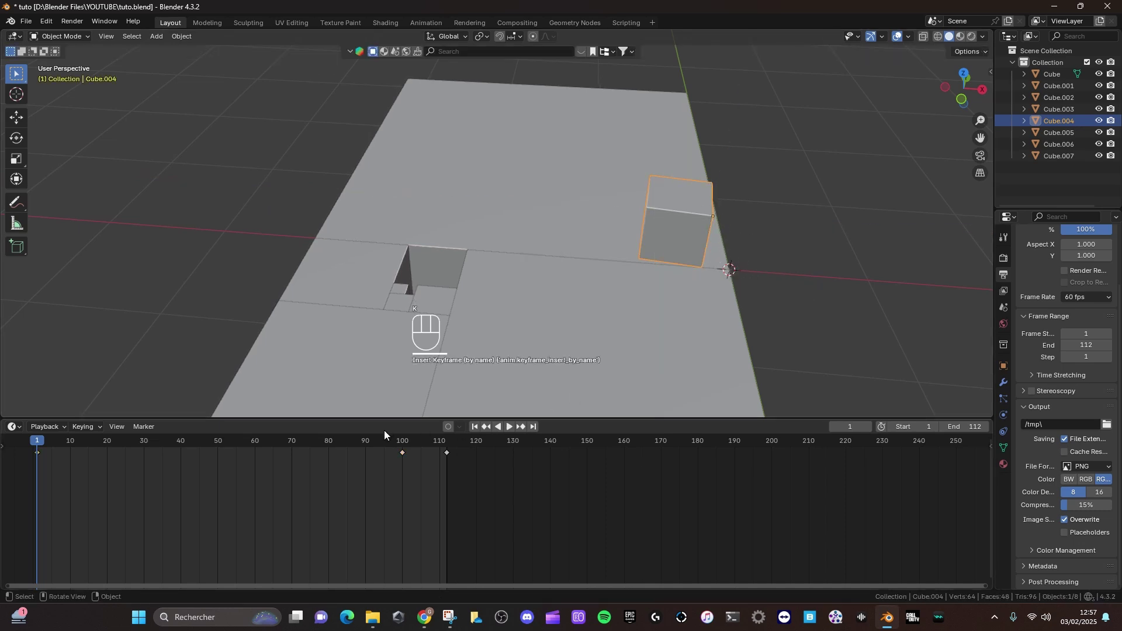
key(space)
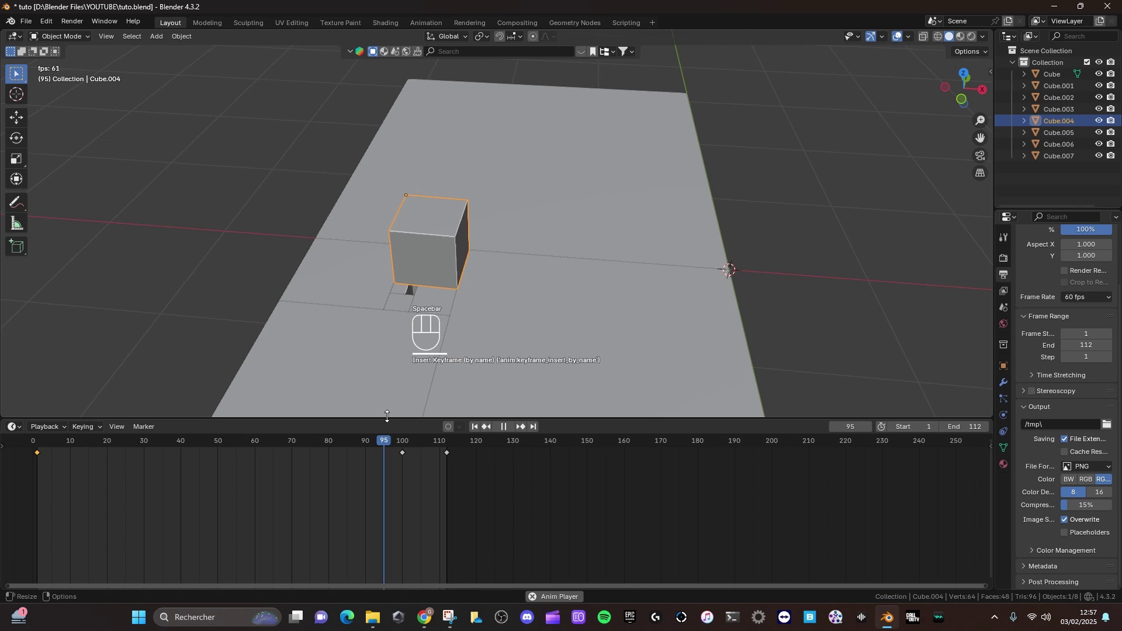
middle_click(461, 243)
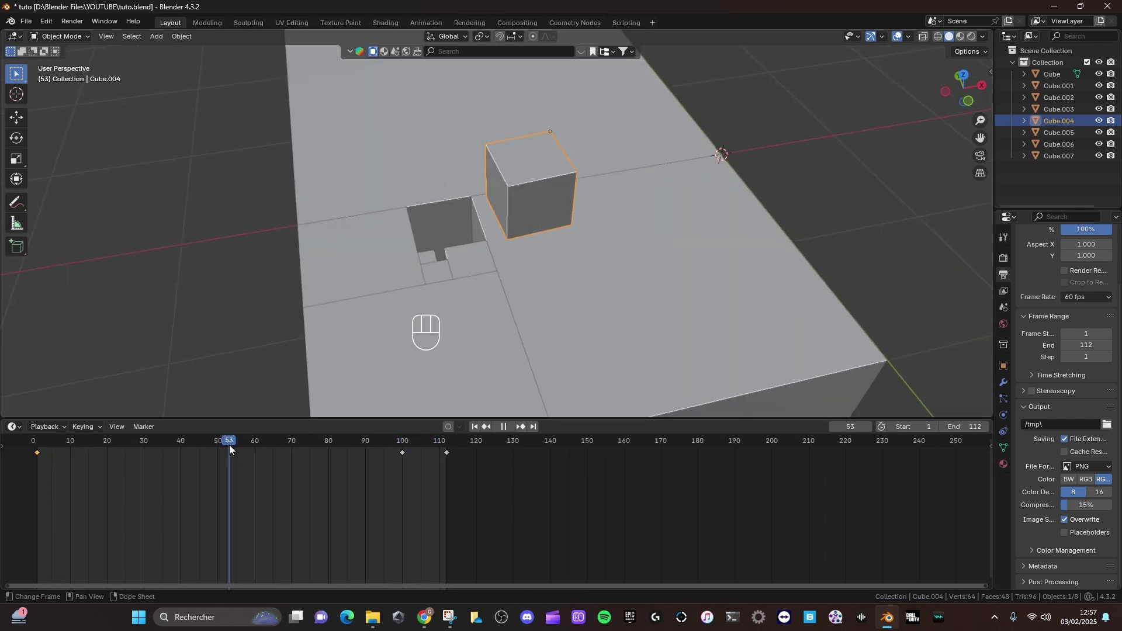
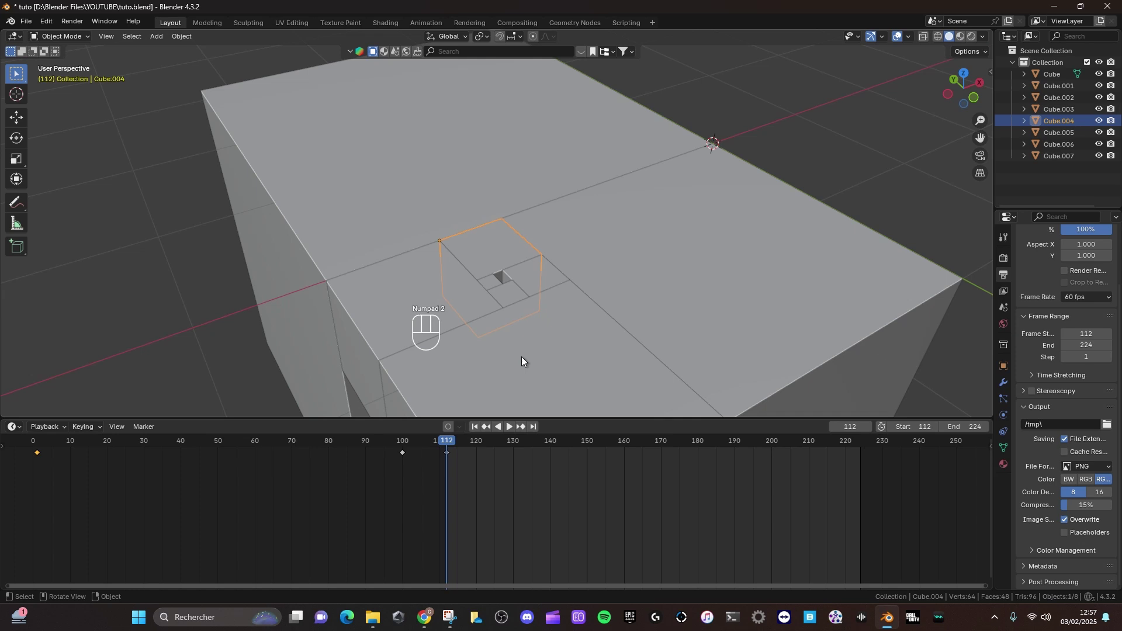
At frame 224 rotate Cube.005 around Z, keyframe it and play the motion
drag(512, 329, 482, 333)
click(522, 300)
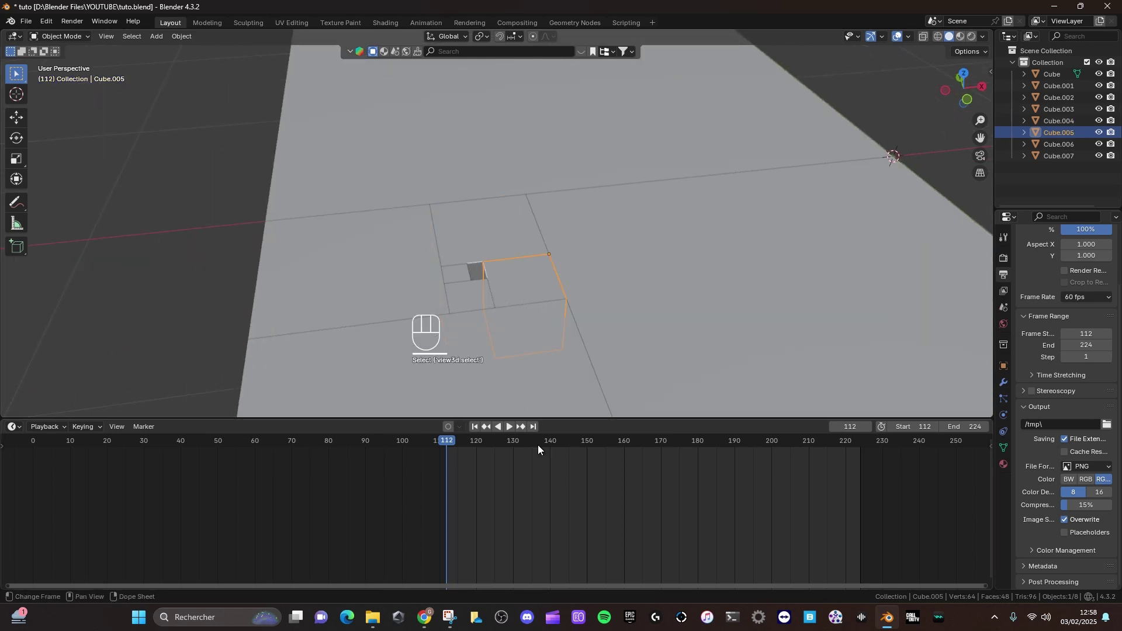
click(535, 429)
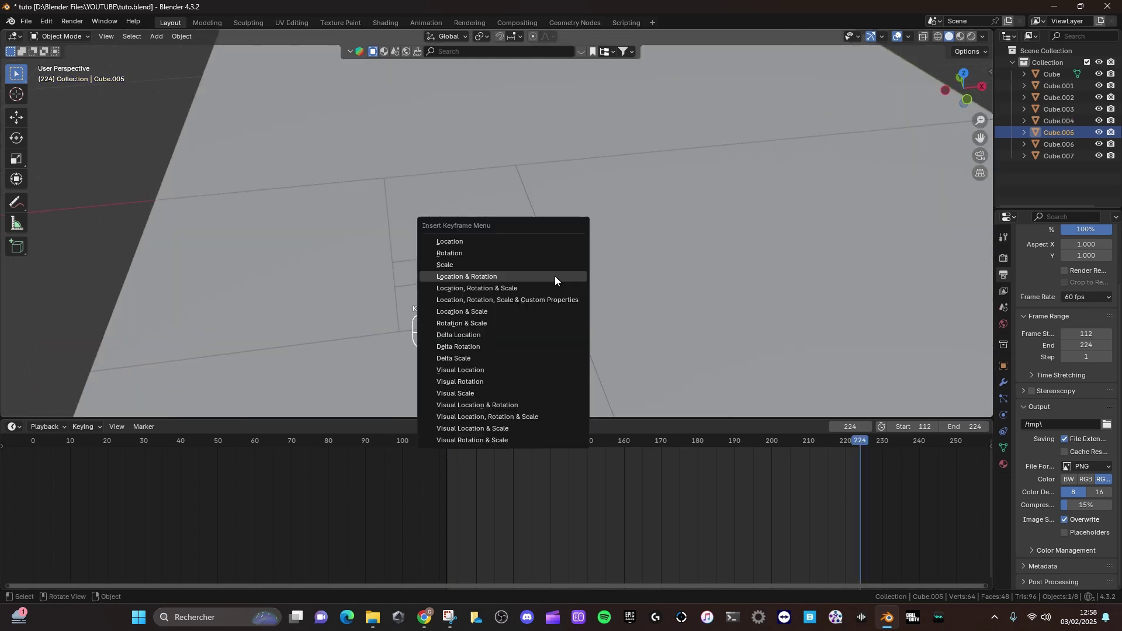
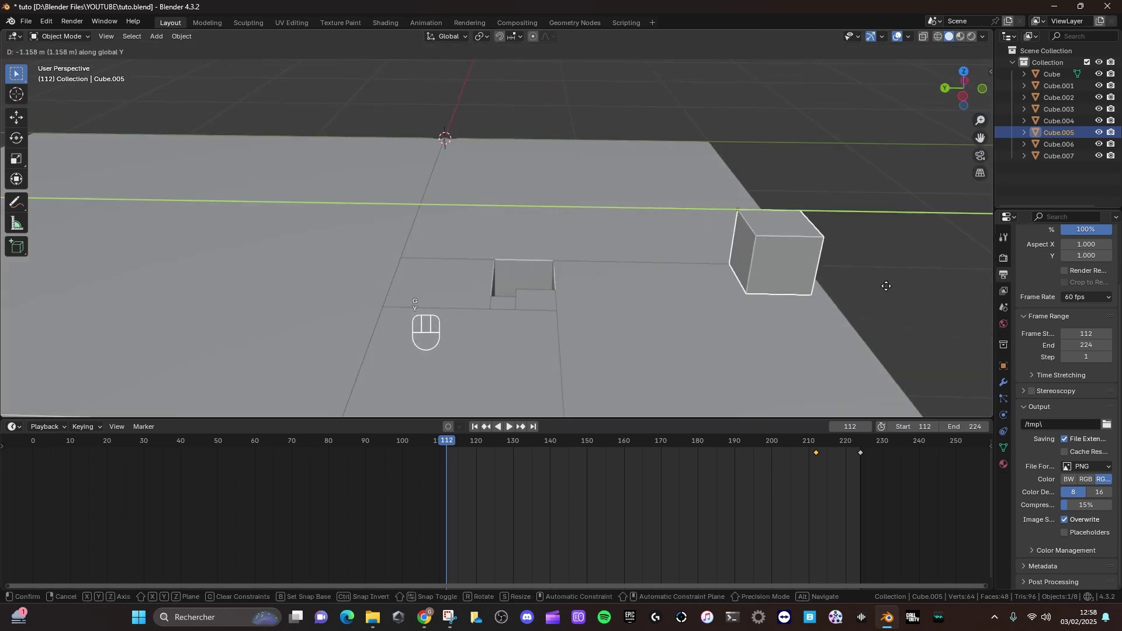
key(r)
key(z)
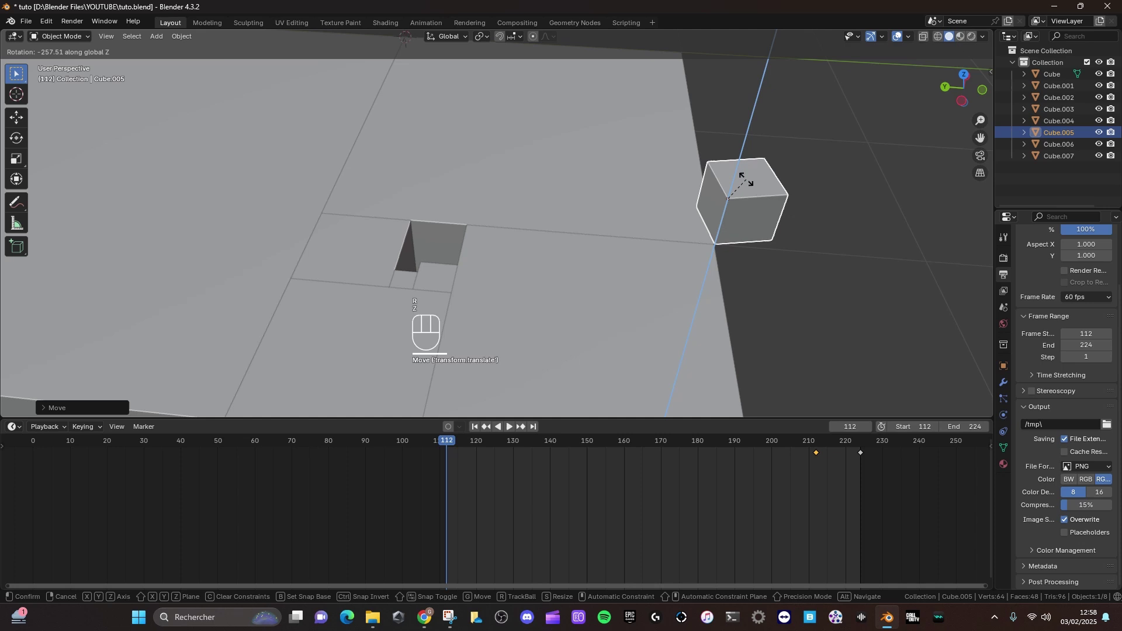
key(k)
key(space)
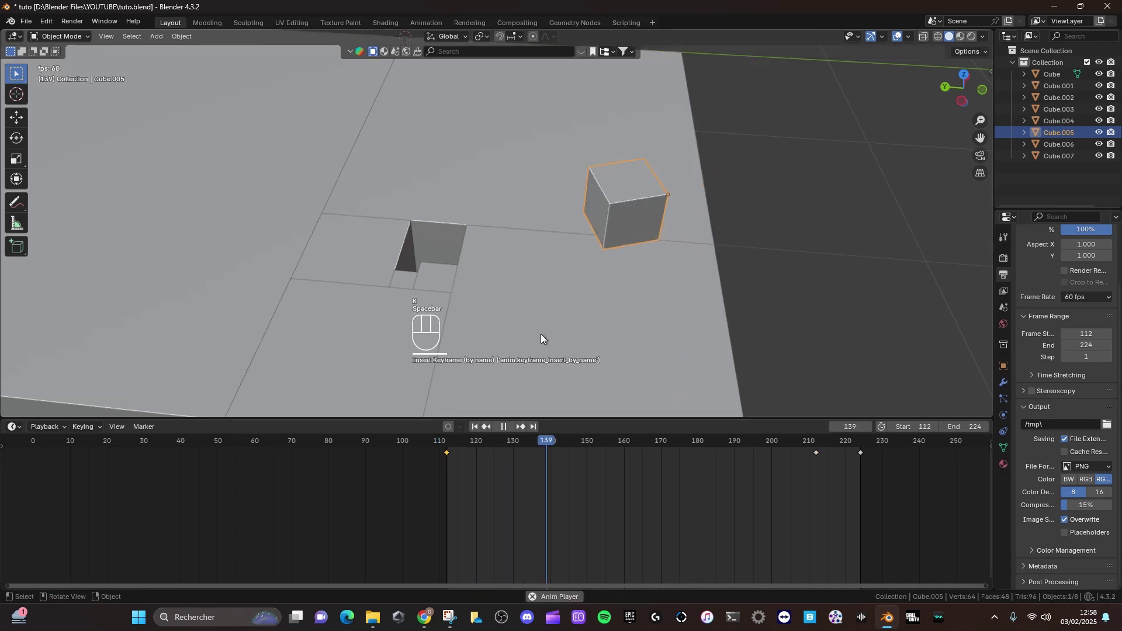
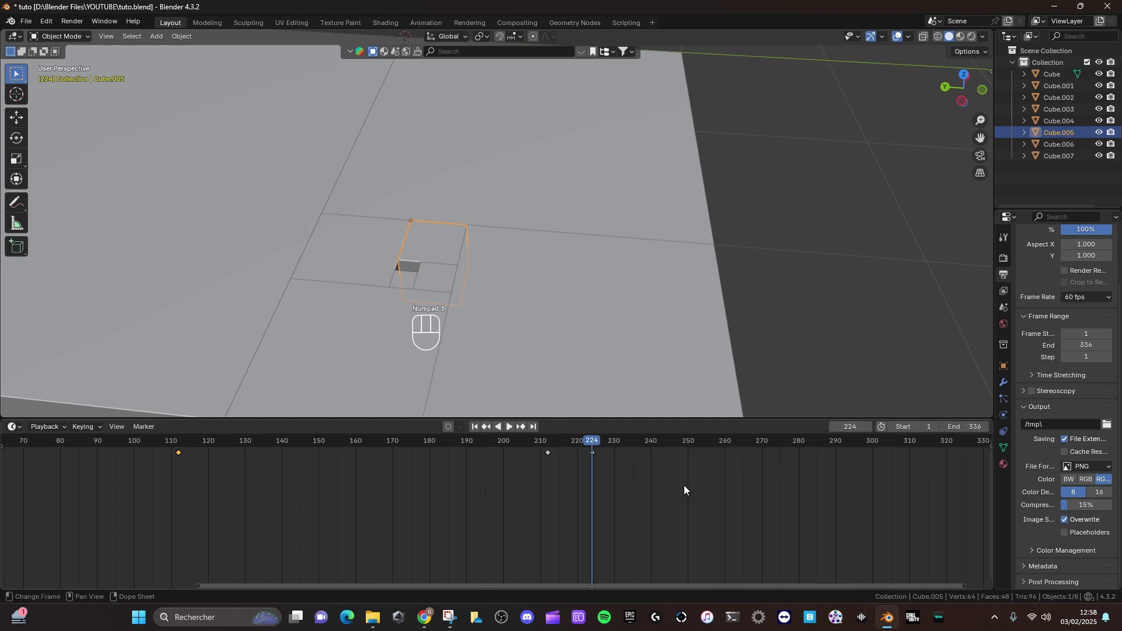
Select Cube.006, jump twelve frames before the end and move it along Z for its starting pose
click(535, 437)
drag(478, 294, 442, 294)
middle_click(442, 294)
click(397, 226)
click(432, 251)
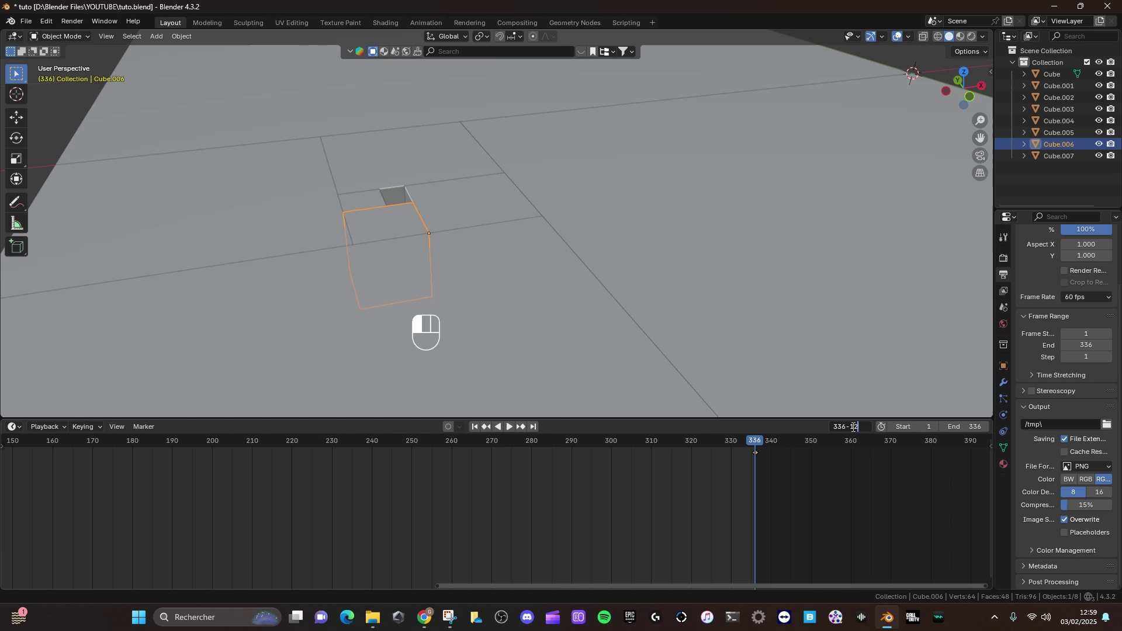
key(g)
key(z)
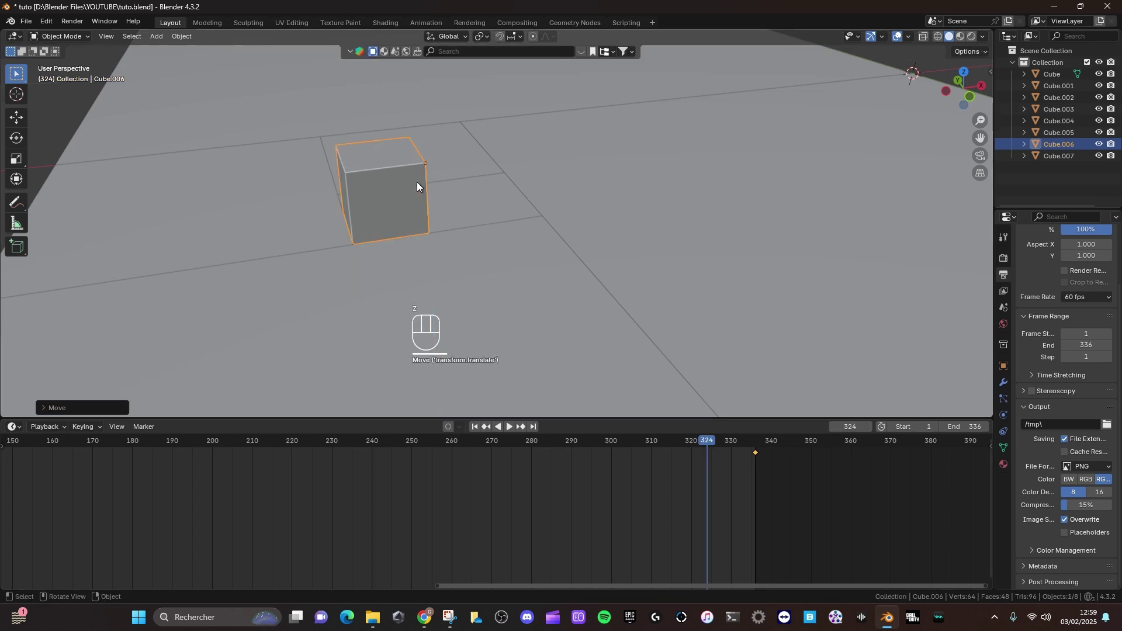
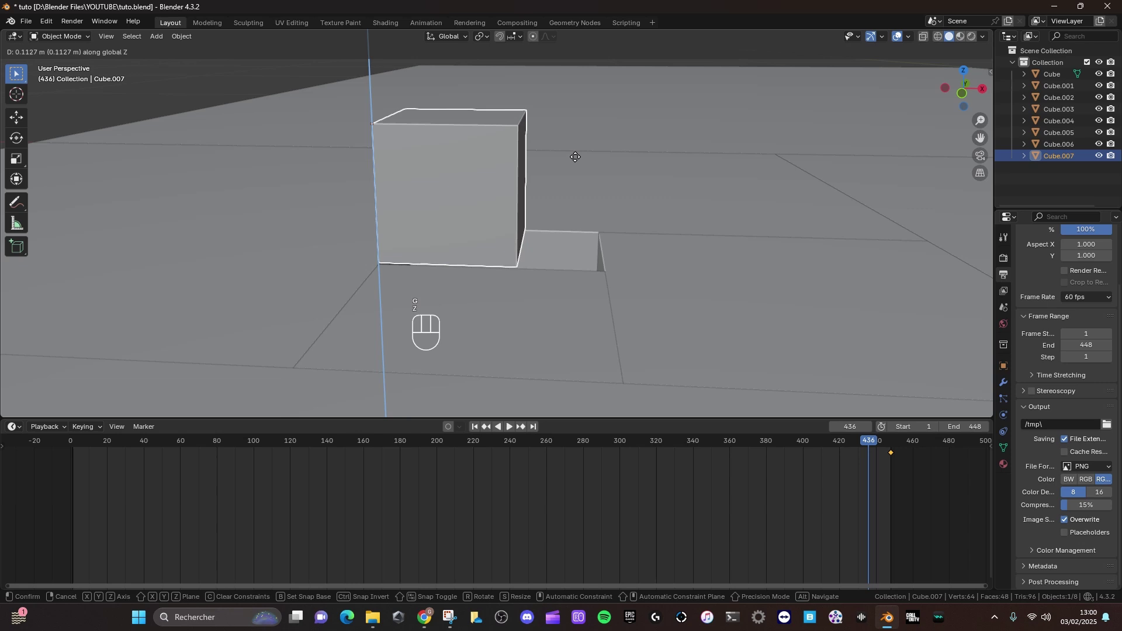
Raise Cube.007 into place with move and rotate, then keyframe it
key(g)
middle_click(599, 327)
key(ctrl+z)
key(g)
key(y)
key(r)
key(e)
key(z)
key(k)
Play the animation while orbiting the scene, then stop and return to frame 1
key(space)
drag(581, 199, 633, 173)
drag(641, 201, 587, 226)
drag(608, 222, 626, 219)
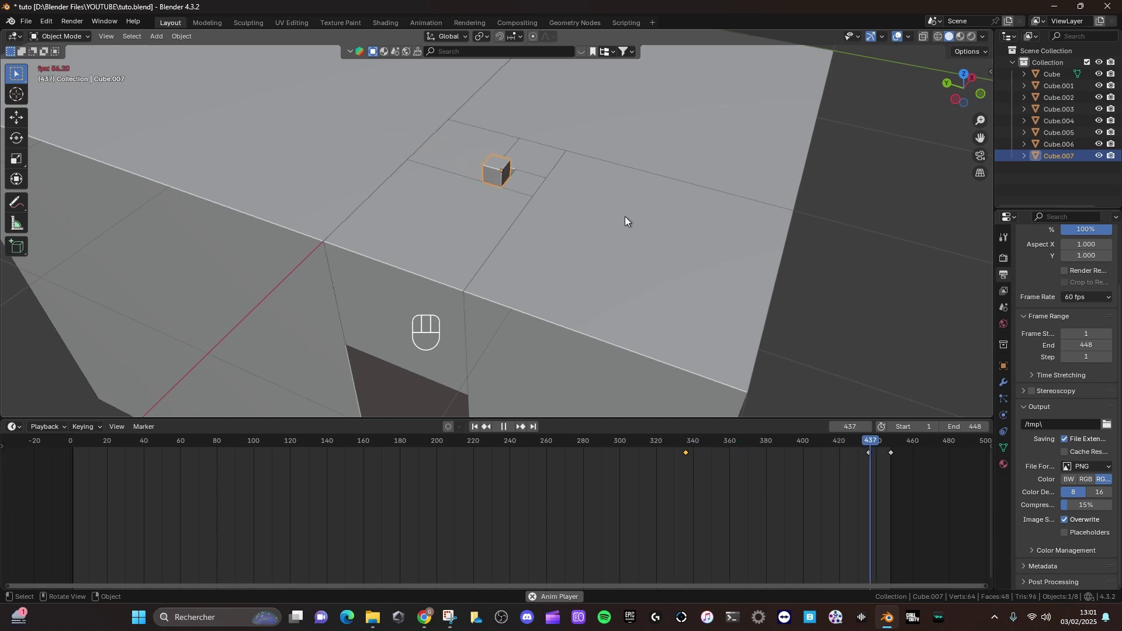
drag(532, 378, 575, 396)
middle_click(517, 256)
key(shift+a)
Add a camera, set its Passepartout to 1.0 and save tuto.blend
key(shift+a)
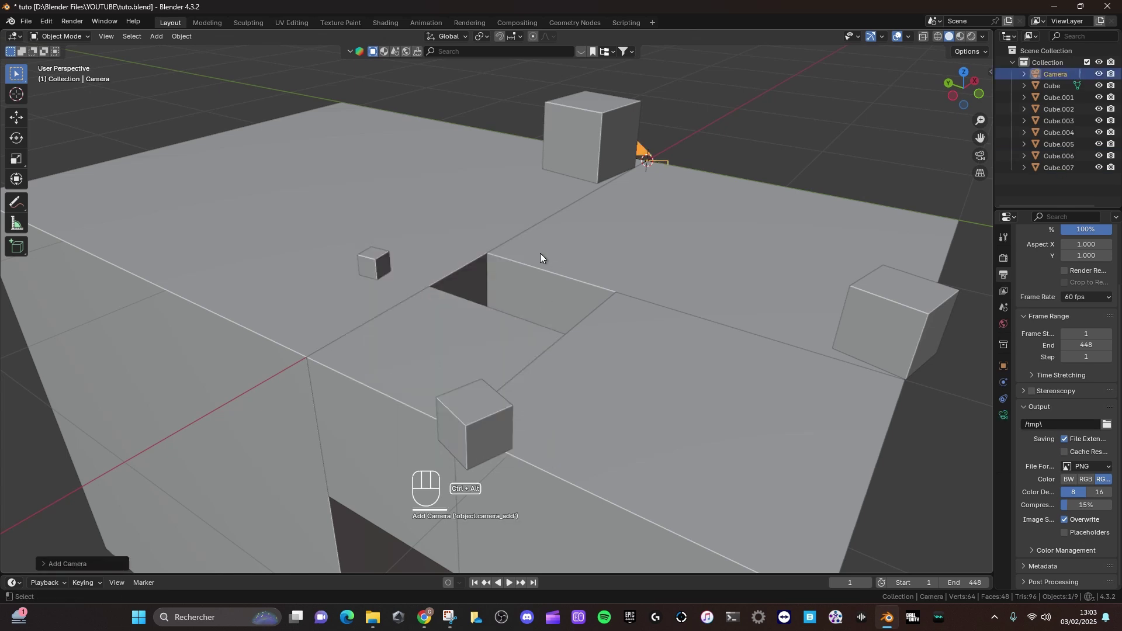
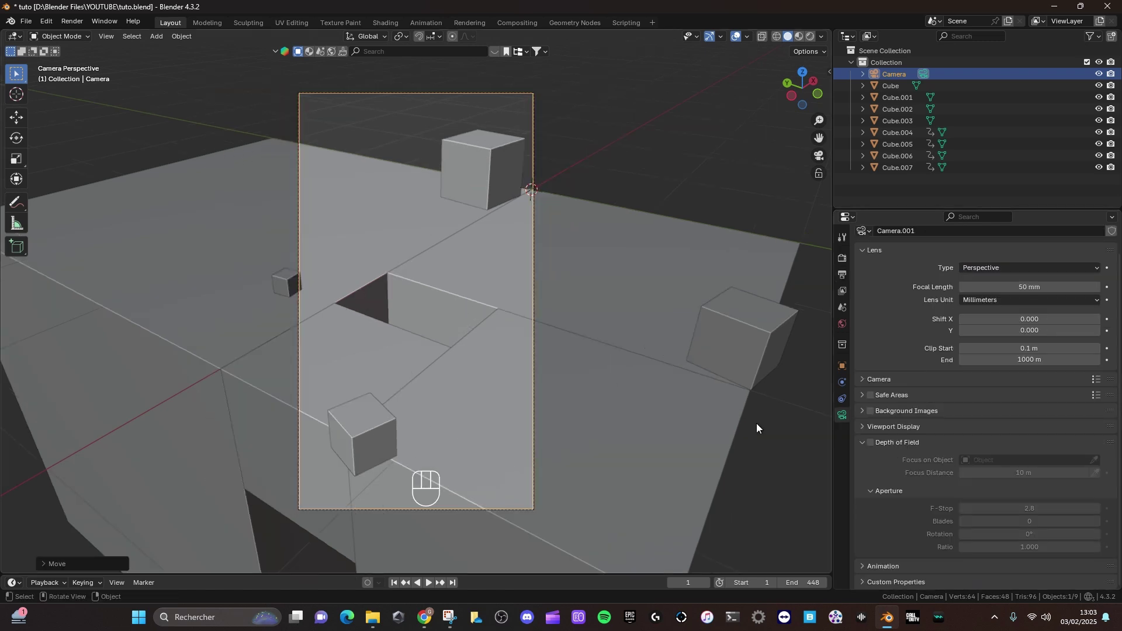
drag(863, 431, 927, 407)
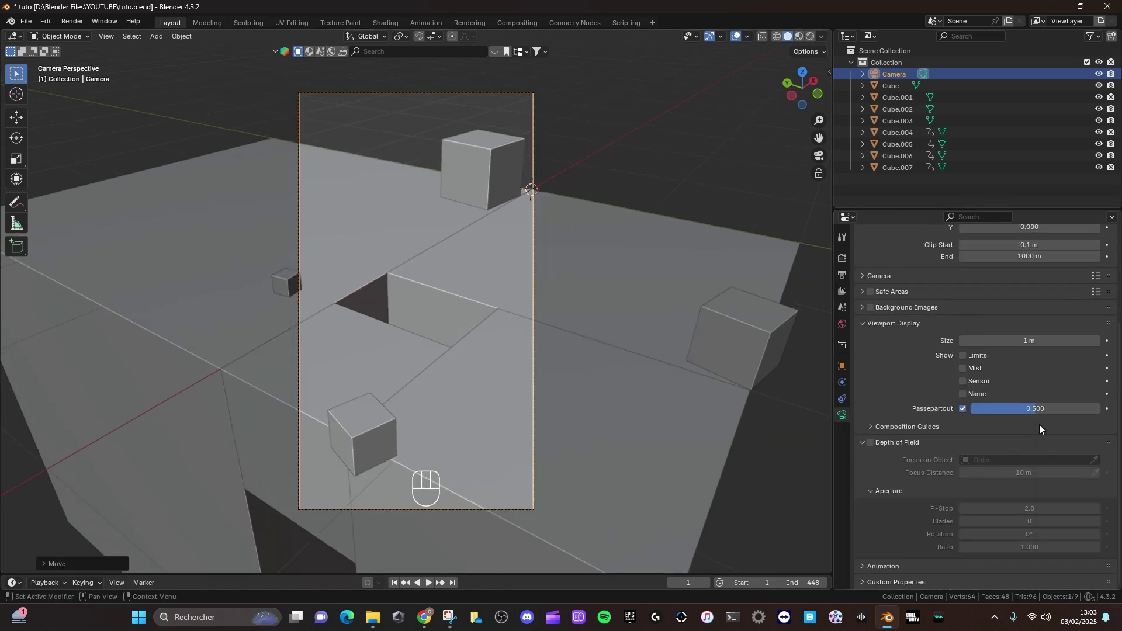
click(1038, 410)
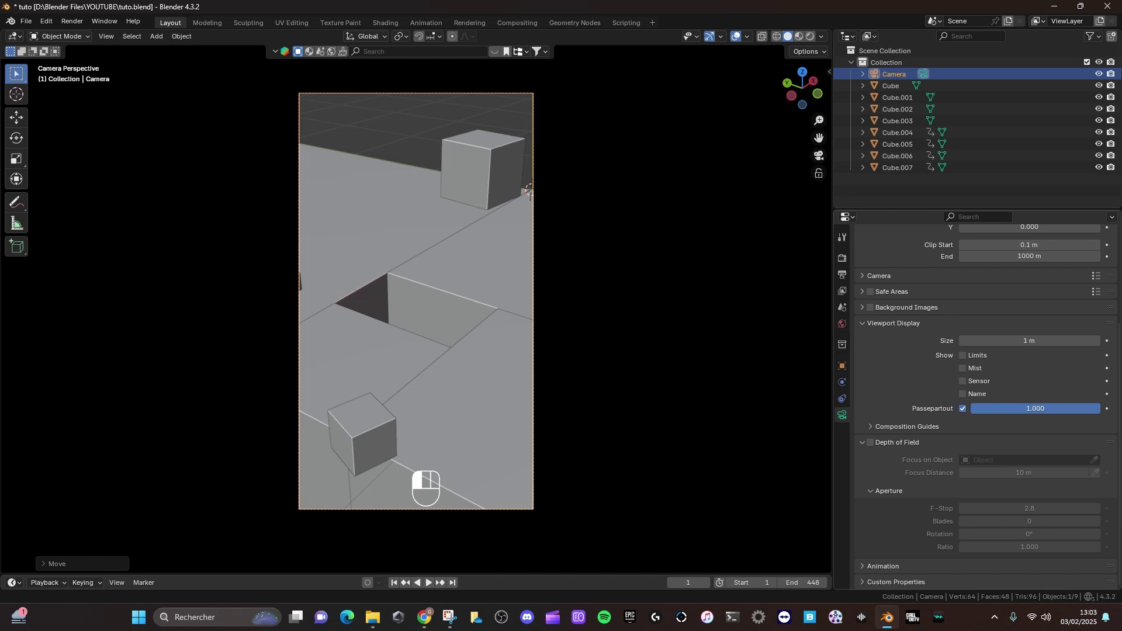
key(ctrl+s)
Look through the camera, reposition it along X and rotate it, then orbit away
middle_click(452, 396)
key(KP_0)
key(g)
key(x)
key(r)
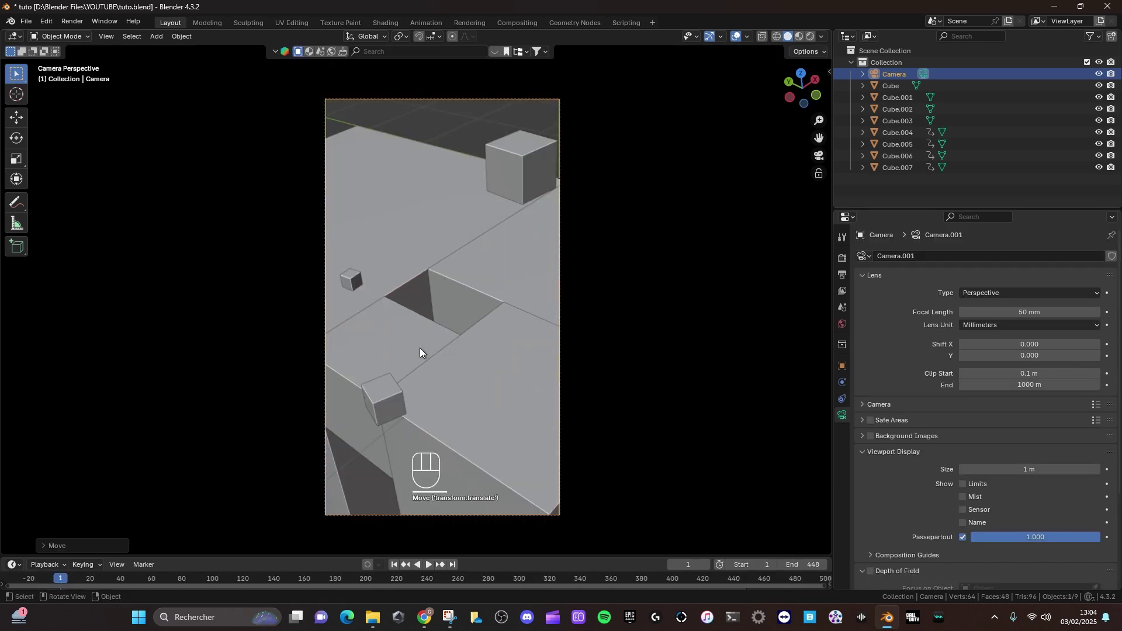
middle_click(497, 297)
drag(504, 301, 498, 336)
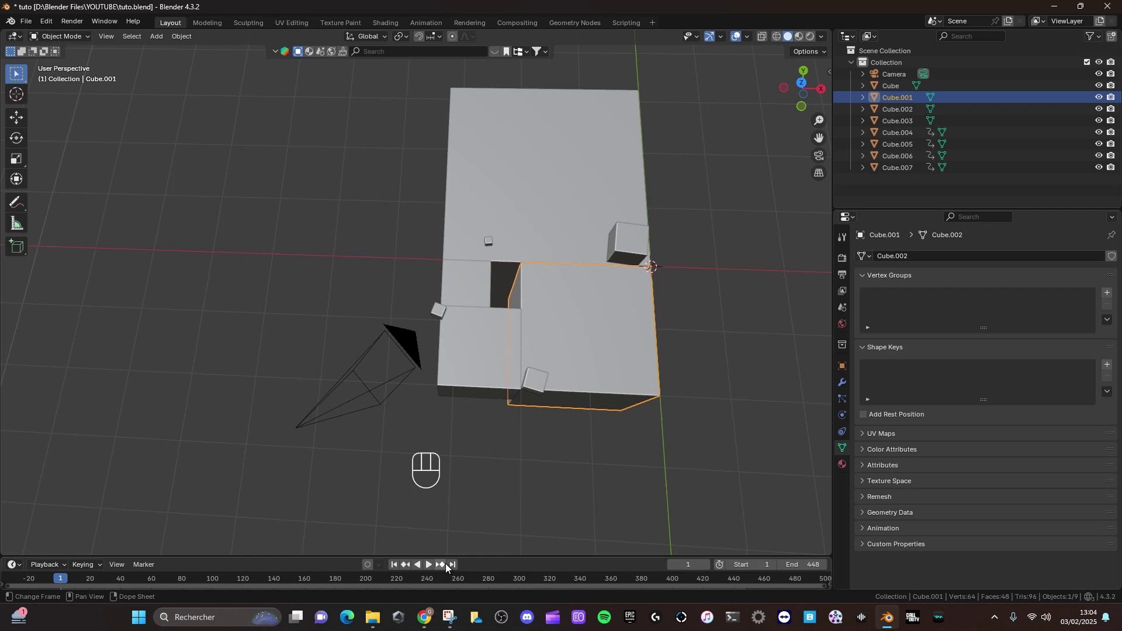
At the animation's last frame, add a plane and shrink it down small
click(454, 570)
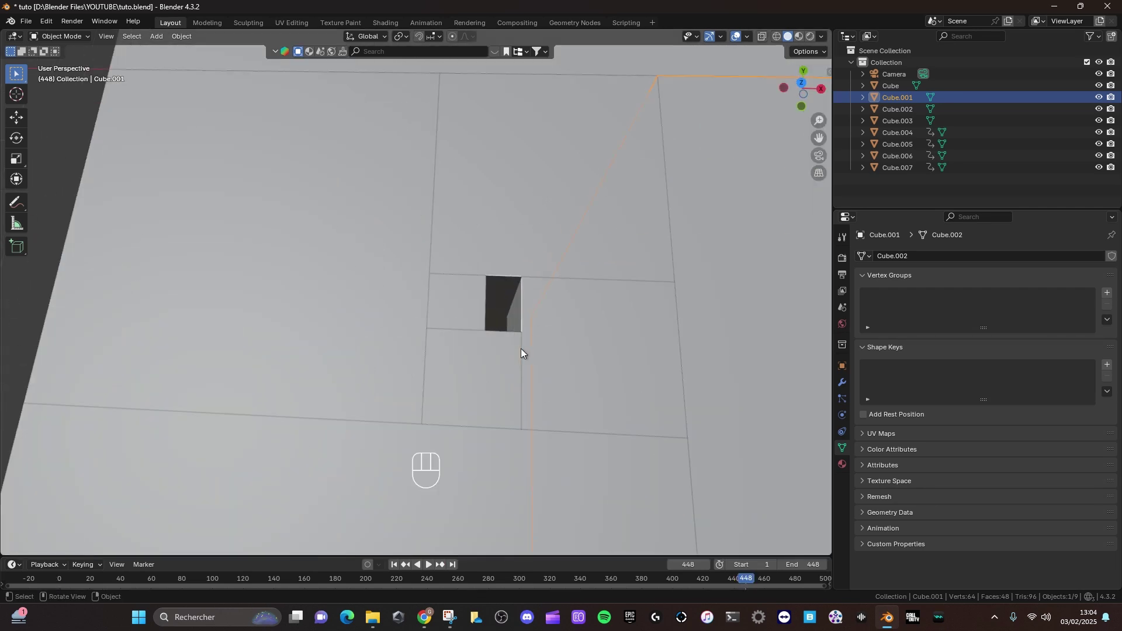
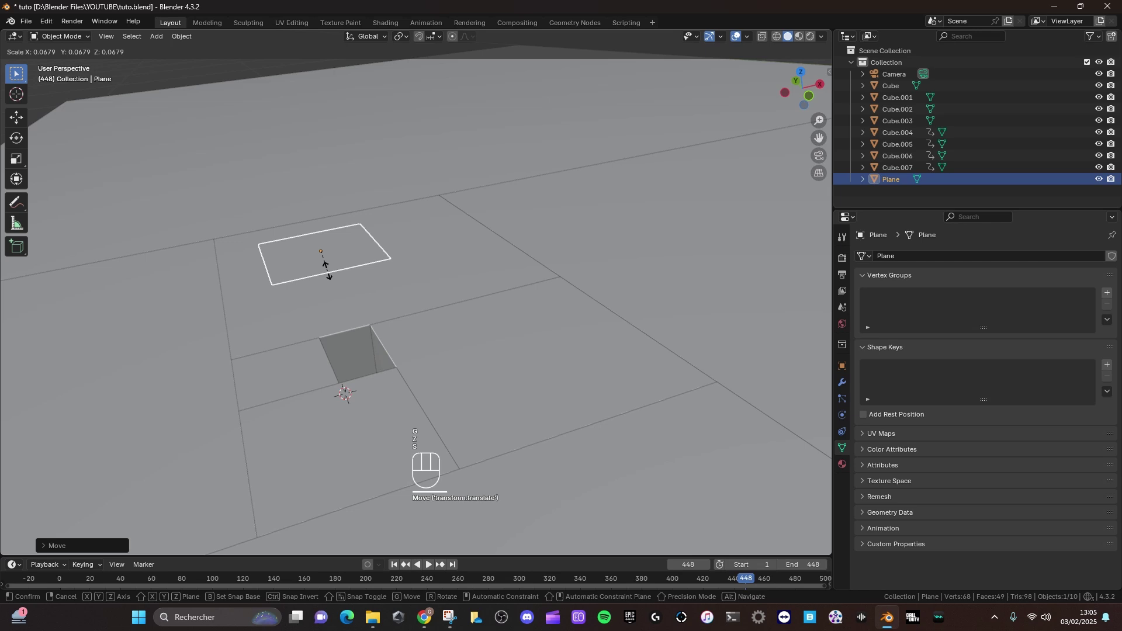
drag(352, 317, 331, 323)
middle_click(348, 339)
Put the 3D cursor on a Cube.007 corner vertex and snap the plane's first corner onto it
click(326, 350)
key(Tab)
key(1)
click(340, 313)
key(shift+s)
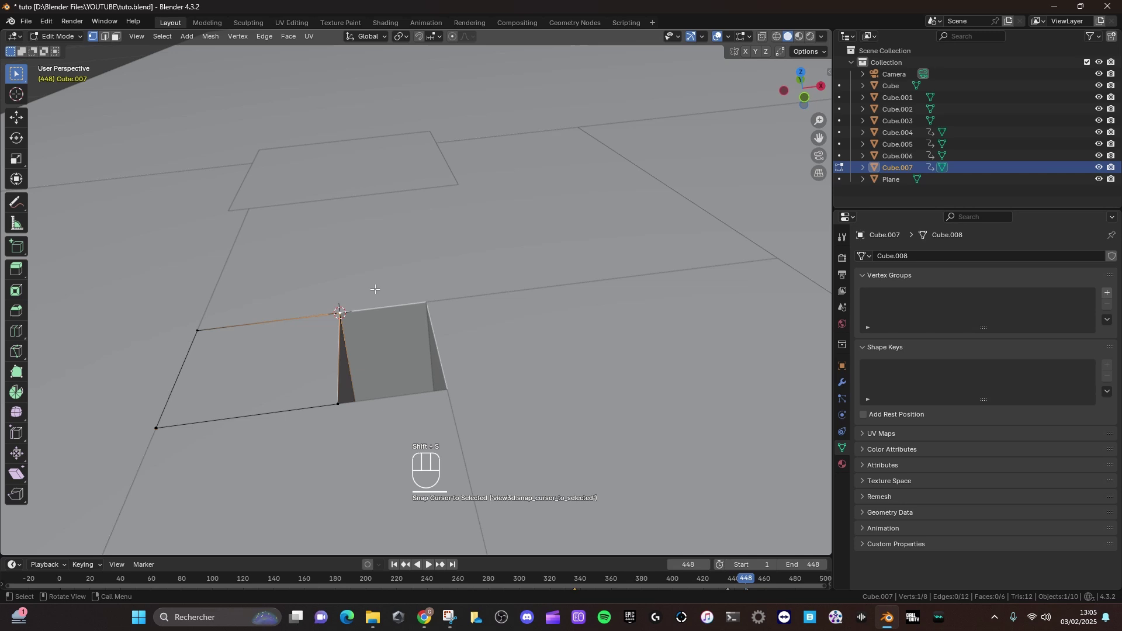
key(Tab)
key(Tab)
drag(284, 165, 285, 187)
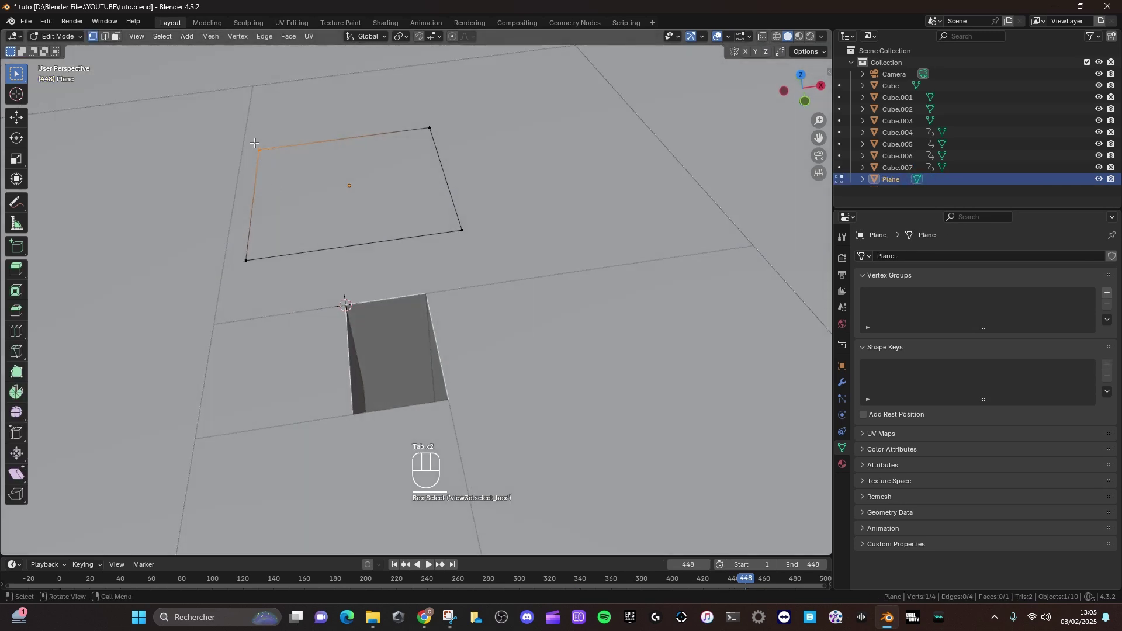
key(shift+s)
middle_click(264, 142)
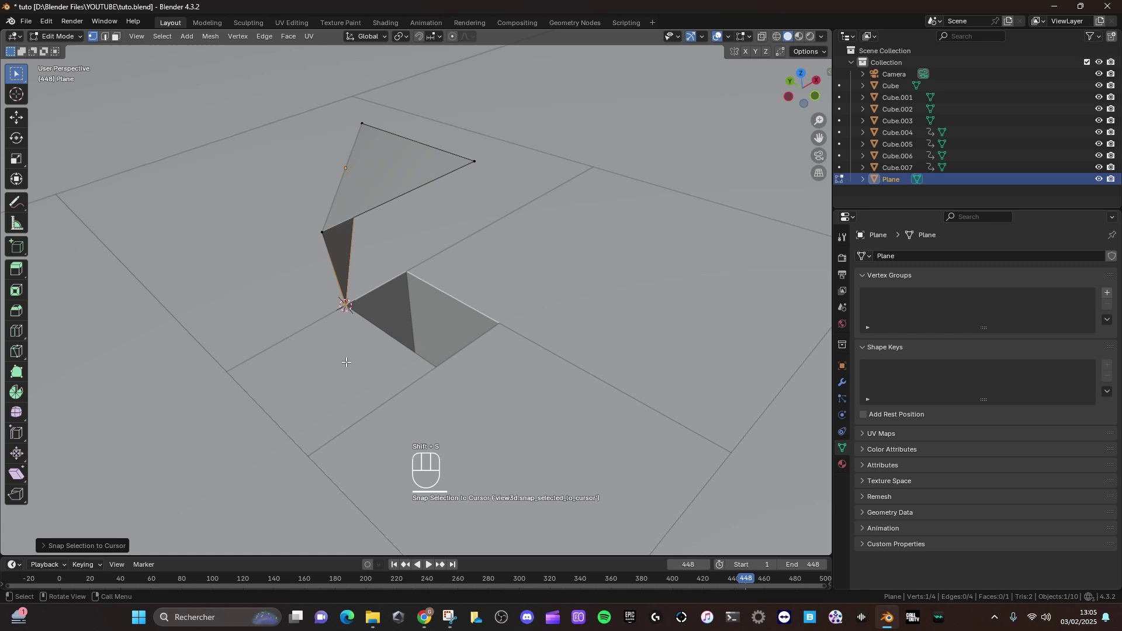
Snap the next plane corners onto cube vertices with cursor-to-selected then selection-to-cursor
key(Tab)
drag(466, 290, 428, 289)
key(Tab)
drag(431, 271, 435, 294)
click(436, 294)
key(shift+s)
key(Tab)
key(Tab)
key(shift+s)
key(Tab)
drag(500, 366, 493, 341)
key(shift+Tab)
key(shift+s)
key(Tab)
Snap the remaining plane corners onto the neighbouring cubes' vertices the same way
click(343, 141)
key(Tab)
drag(366, 58, 436, 99)
key(shift+s)
key(Tab)
click(323, 305)
key(Tab)
drag(332, 286, 365, 313)
key(shift+s)
key(Tab)
click(289, 188)
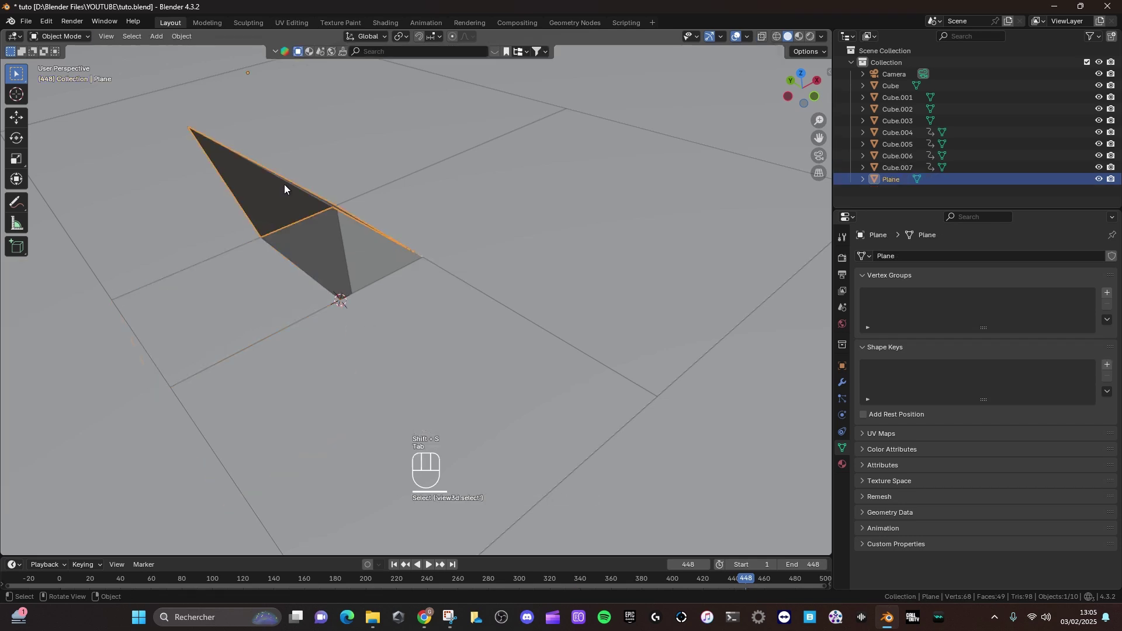
key(Tab)
drag(170, 117, 198, 161)
key(shift+s)
key(Tab)
Reset the plane's origin and check it from several angles
drag(348, 243, 466, 282)
drag(462, 316, 540, 370)
drag(530, 367, 471, 347)
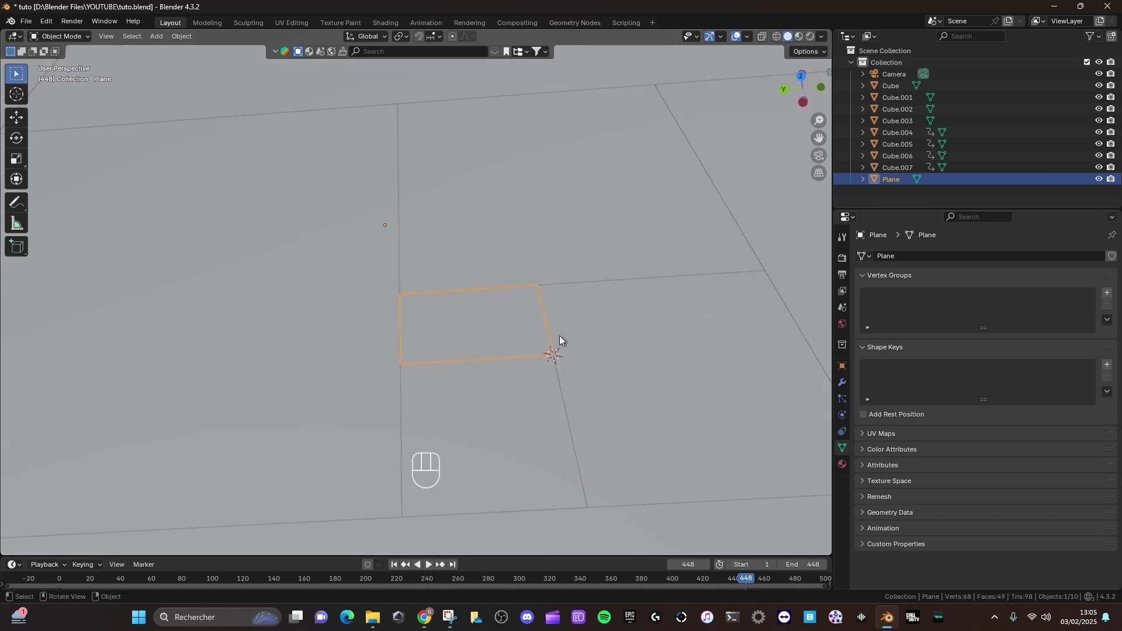
drag(523, 324, 470, 323)
click(461, 325)
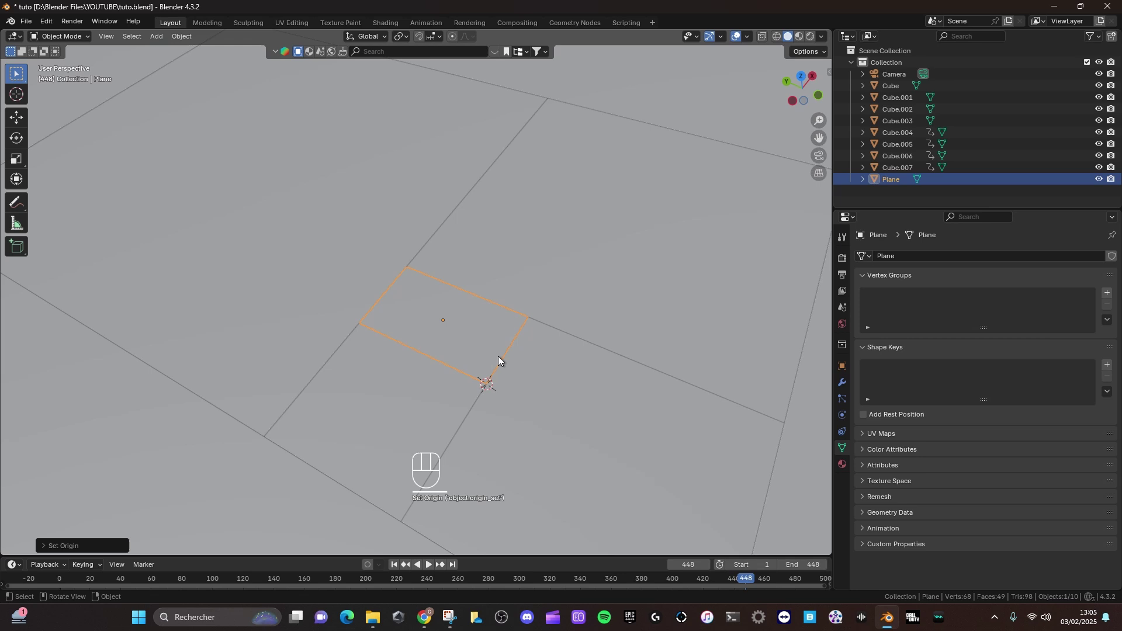
drag(469, 338, 448, 343)
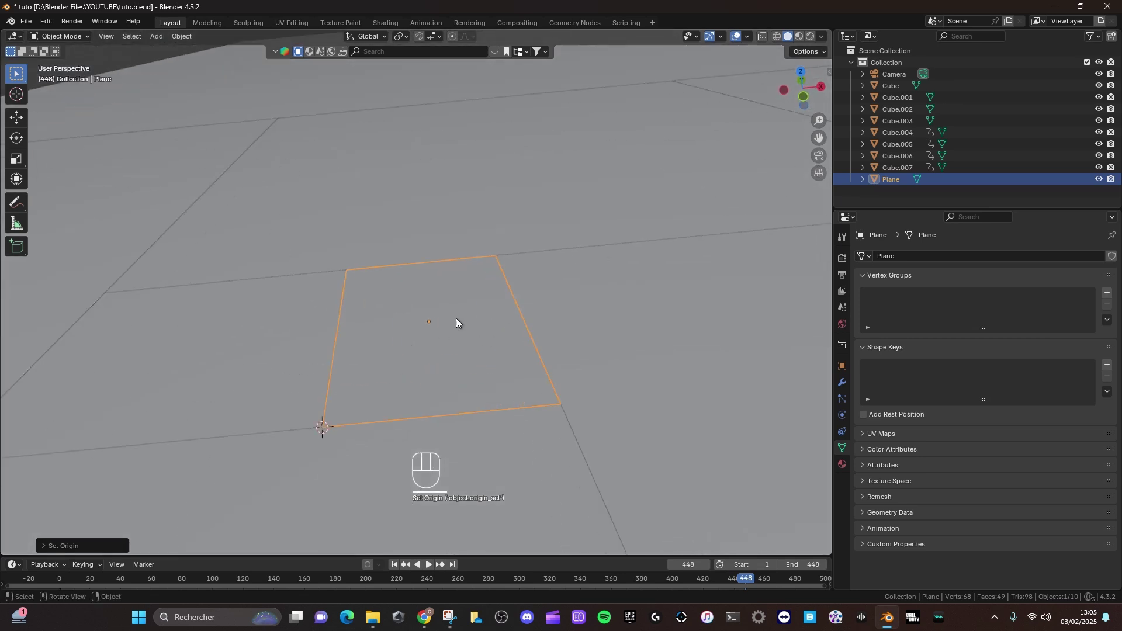
Hide the finished plane from the viewport
key(shift+a)
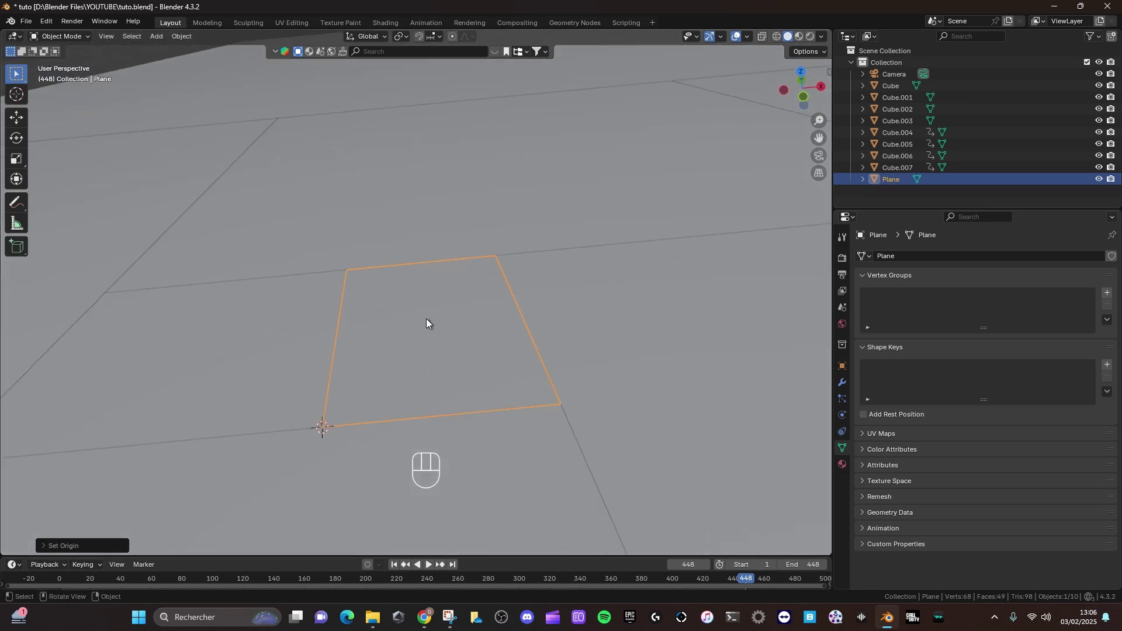
key(KP_1)
key(shift+s)
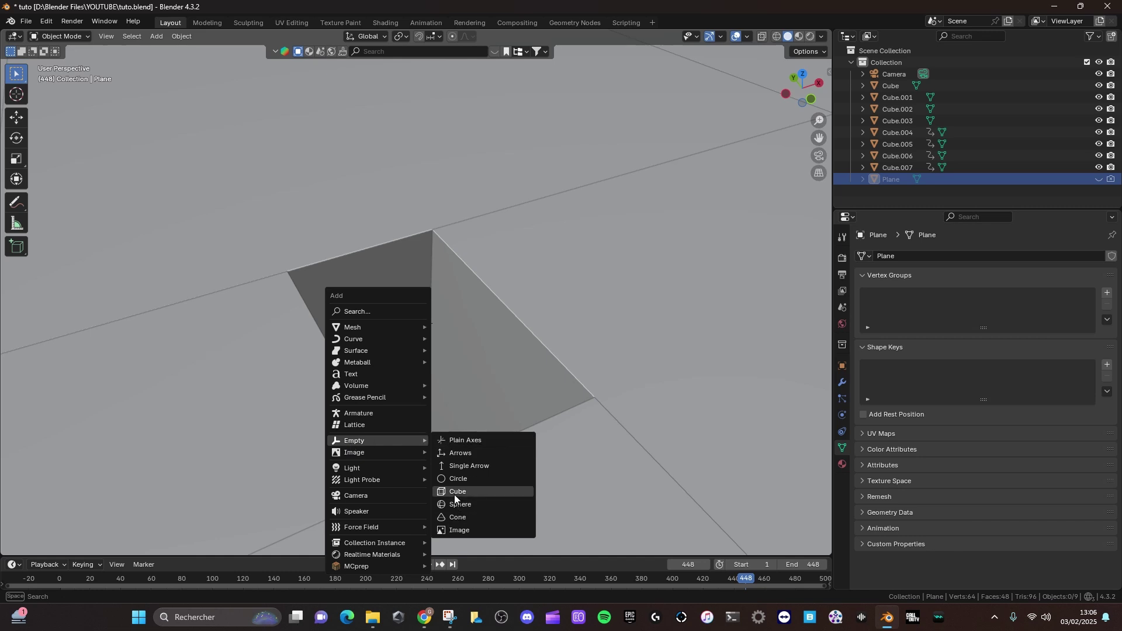
Resize the new Empty and keyframe its location and rotation
key(s)
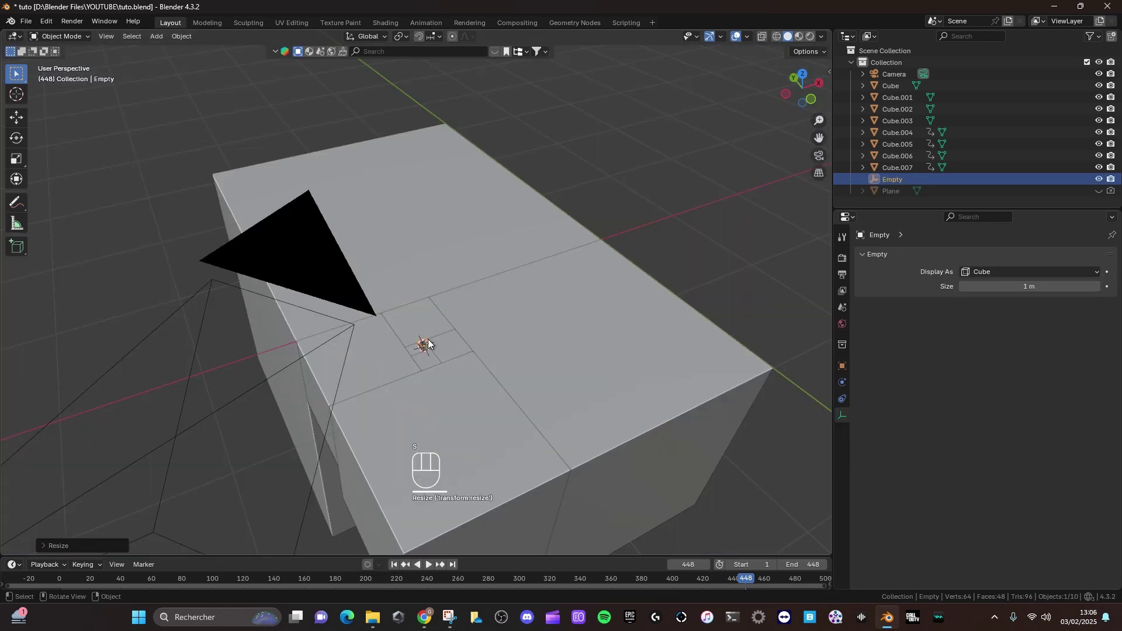
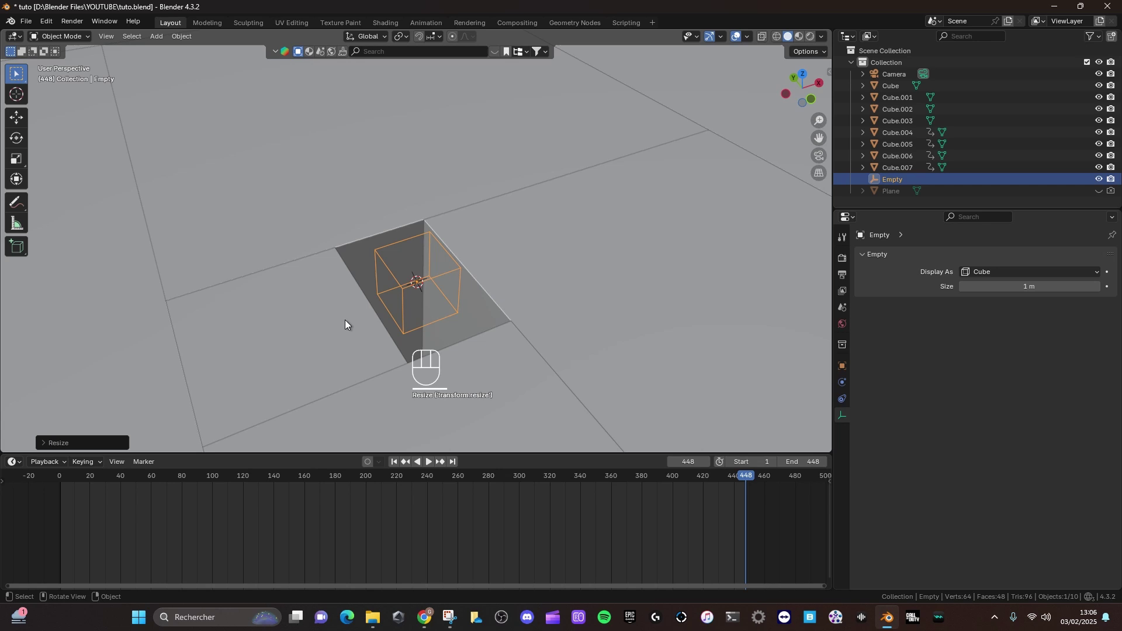
middle_click(750, 494)
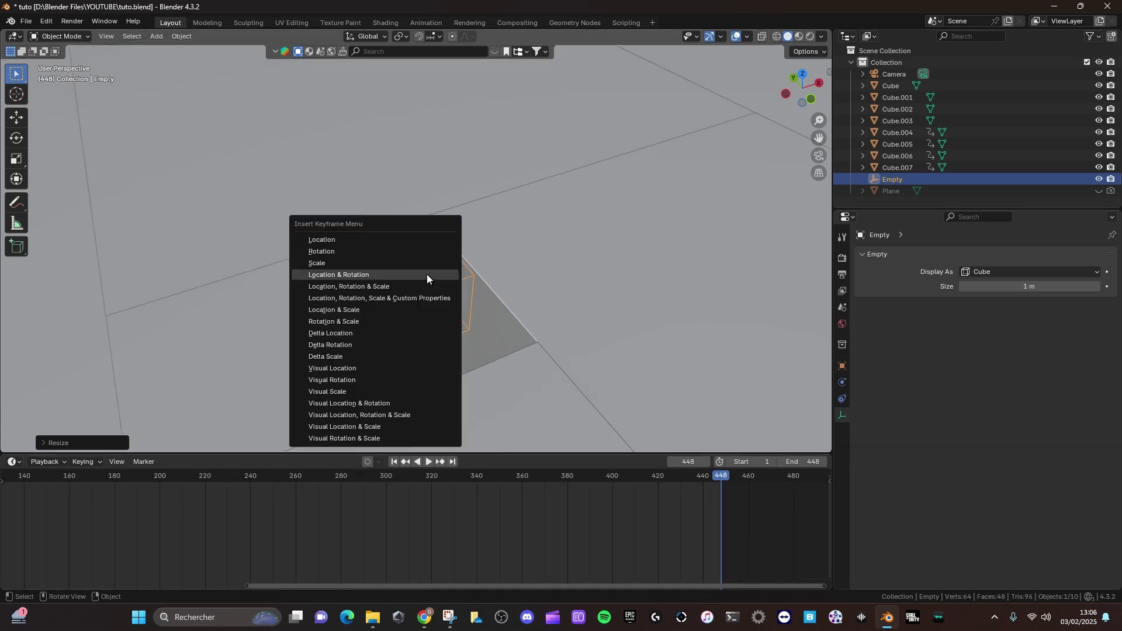
key(k)
Select the camera with the Empty and parent the camera to it via Ctrl+P > Object
middle_click(461, 296)
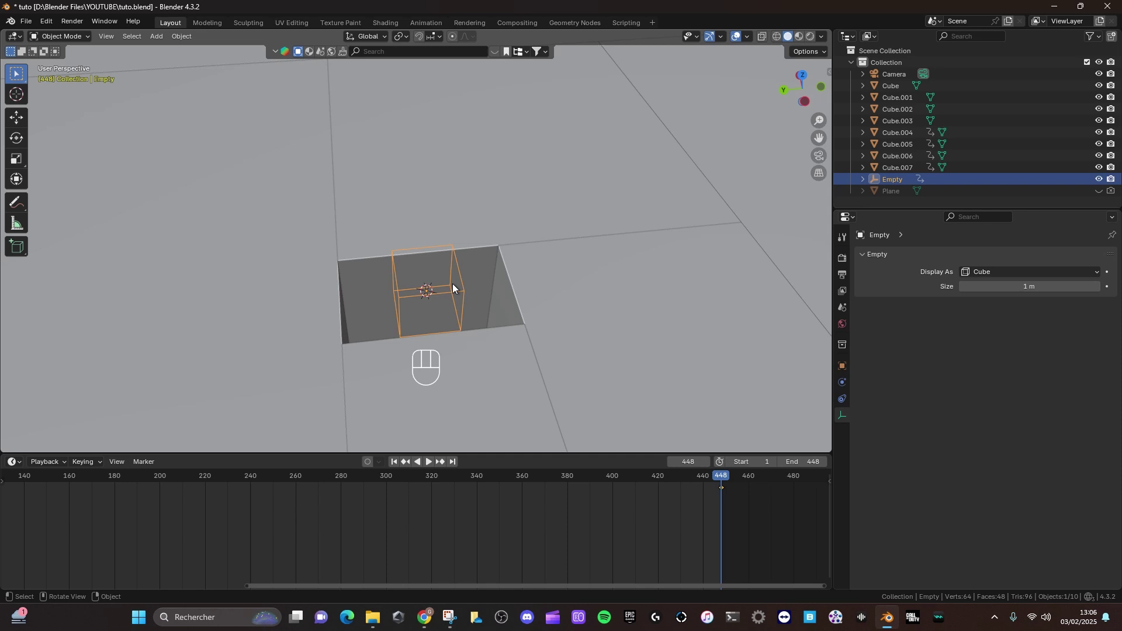
middle_click(466, 326)
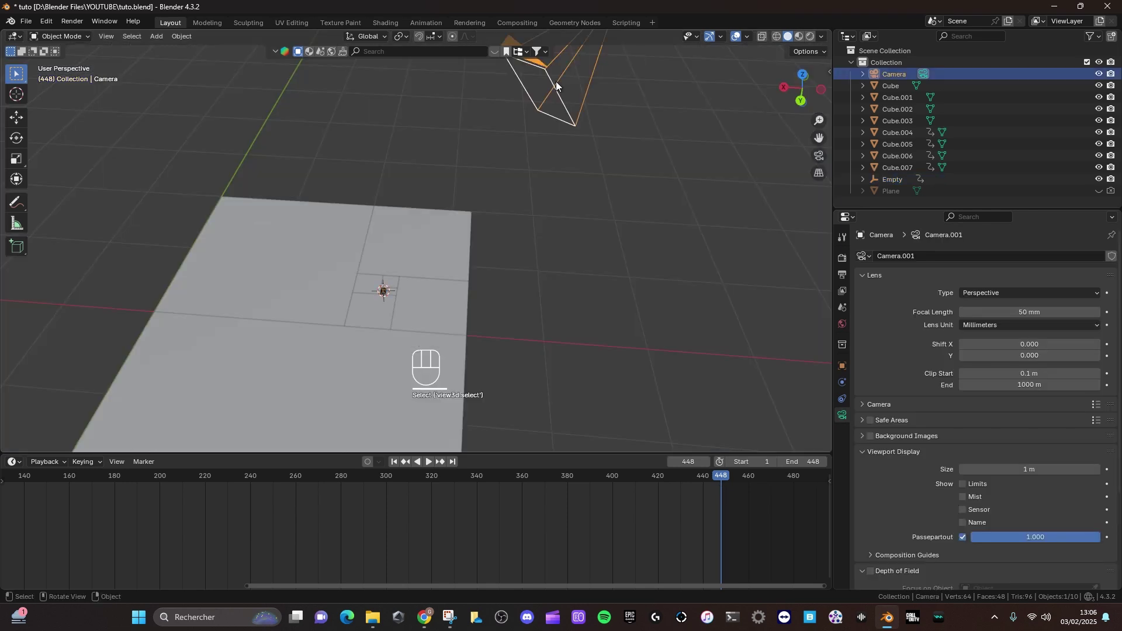
drag(395, 298, 515, 140)
drag(537, 166, 474, 247)
drag(464, 255, 437, 315)
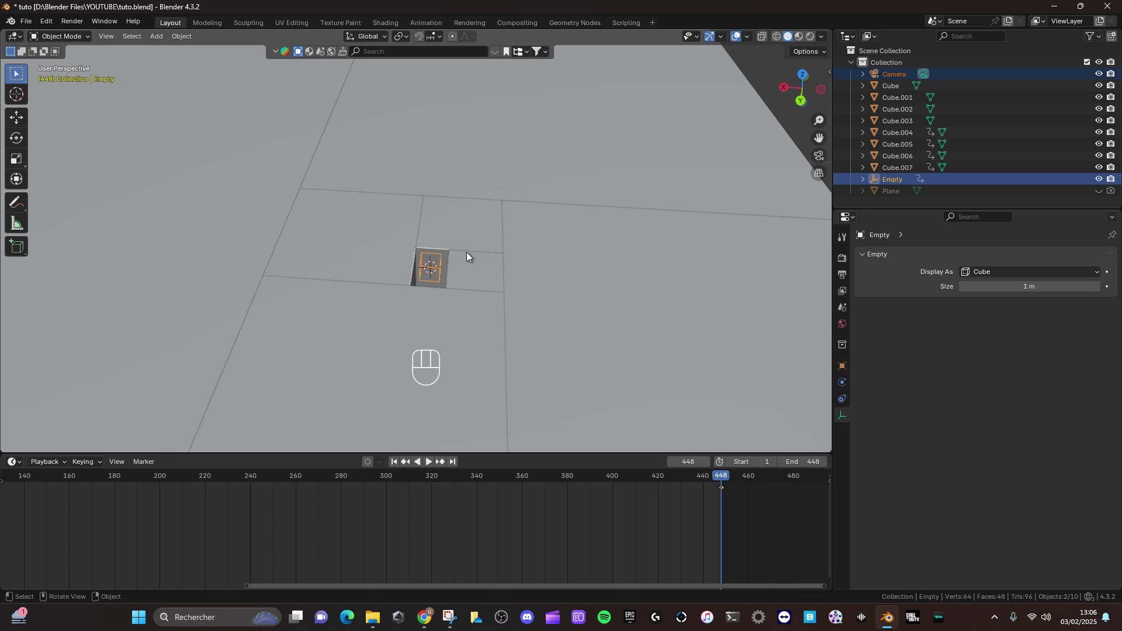
key(ctrl+p)
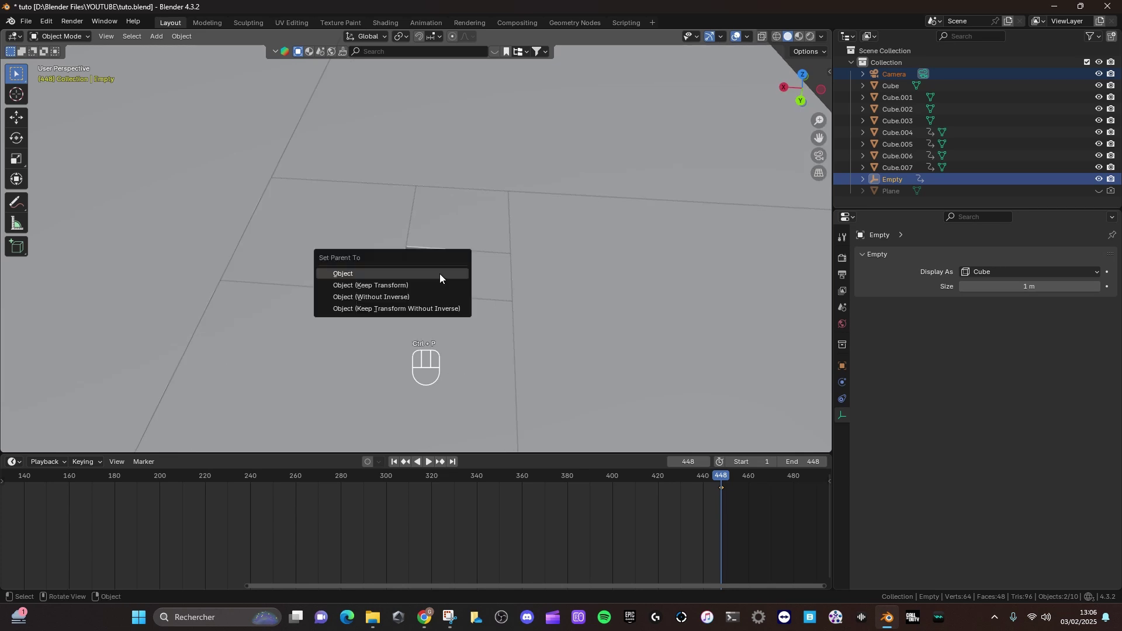
click(404, 309)
Nudge the parented setup's position and scale and review it in the viewport
key(g)
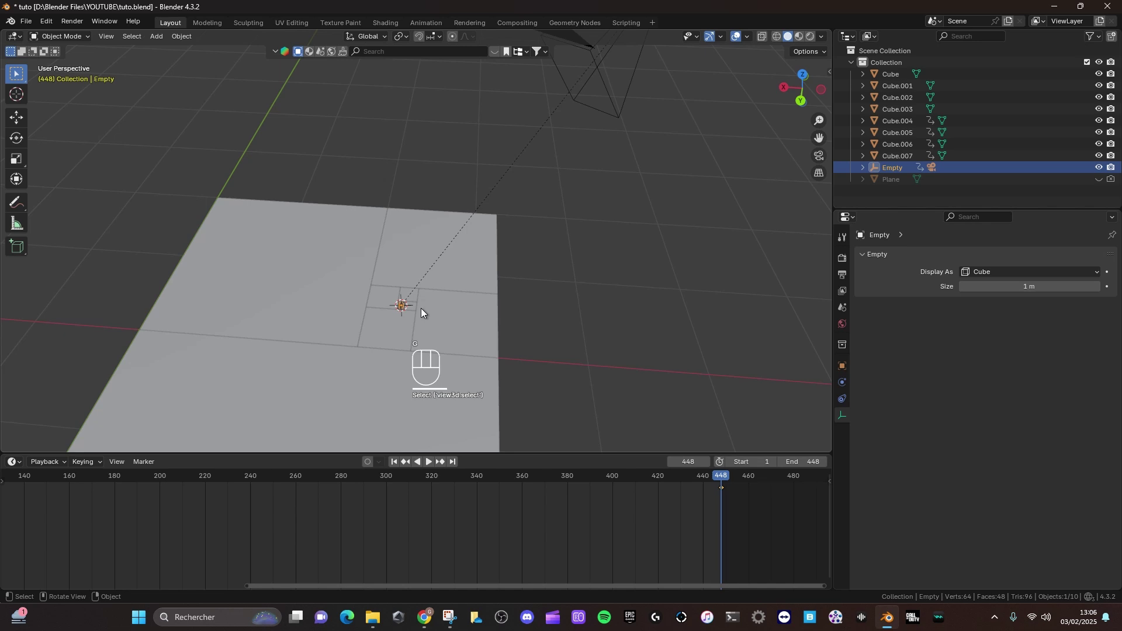
key(s)
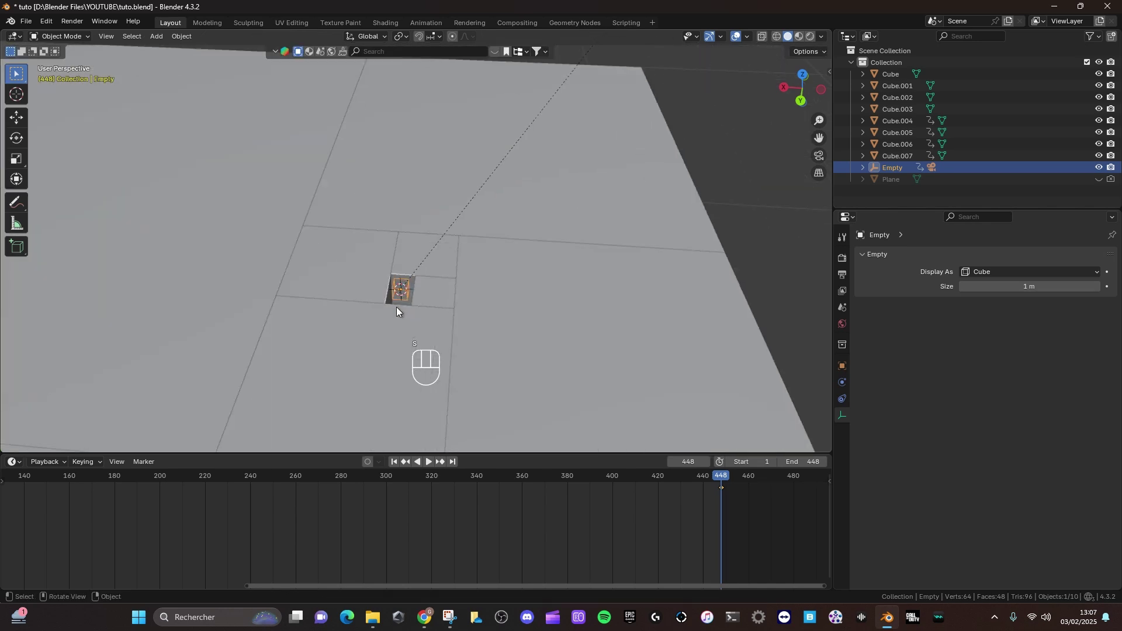
drag(424, 277, 391, 319)
drag(405, 306, 384, 340)
From top view, add a second plane (Plane.001) and shrink it down
key(KP_7)
click(397, 468)
key(shift+a)
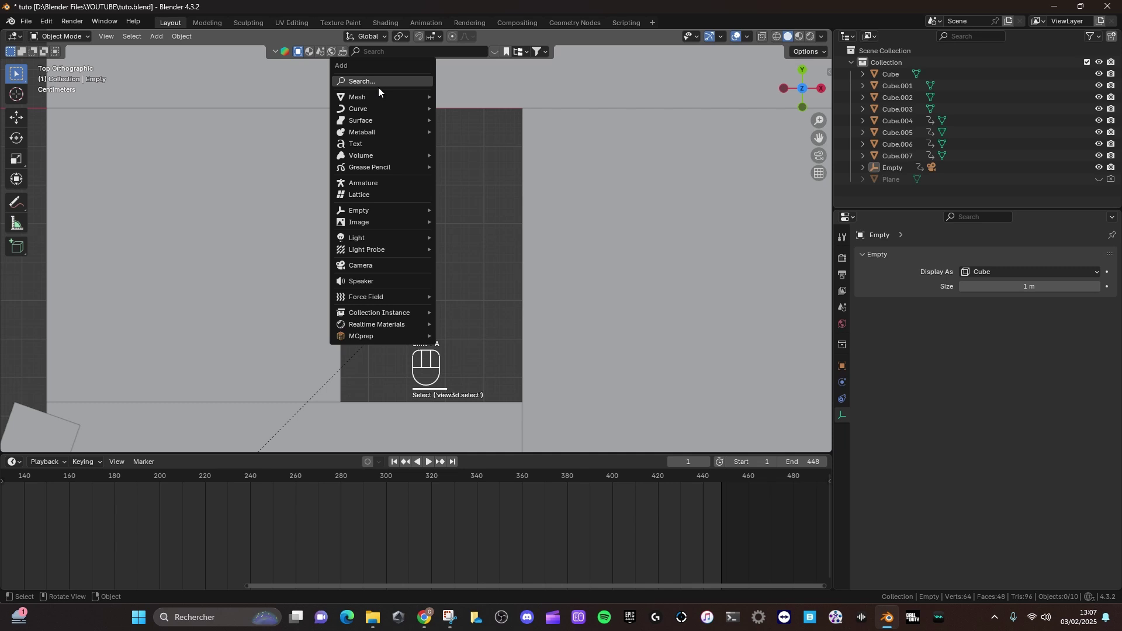
key(s)
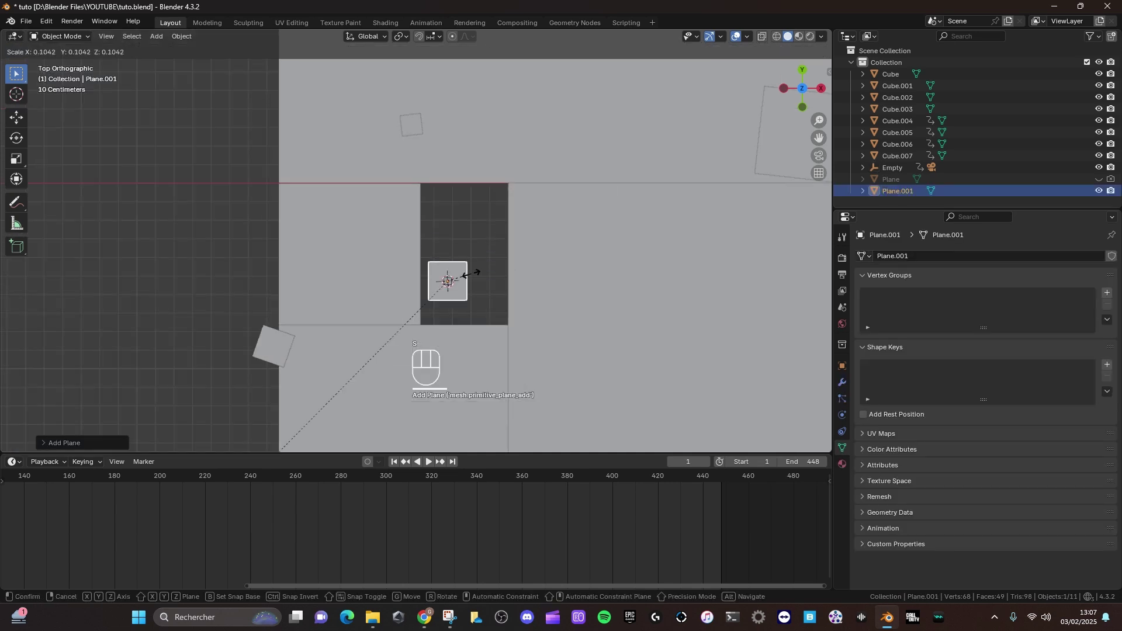
middle_click(483, 224)
middle_click(428, 251)
Place the 3D cursor on a Cube.003 vertex and snap Plane.001's first corner onto it
click(424, 247)
key(Tab)
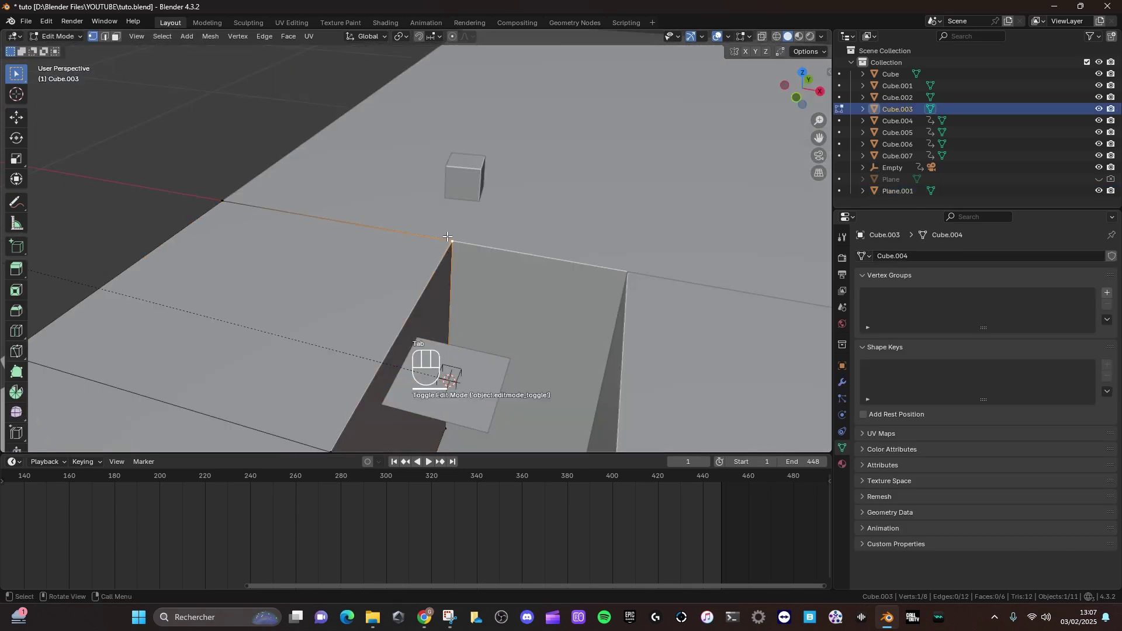
key(shift+s)
key(Tab)
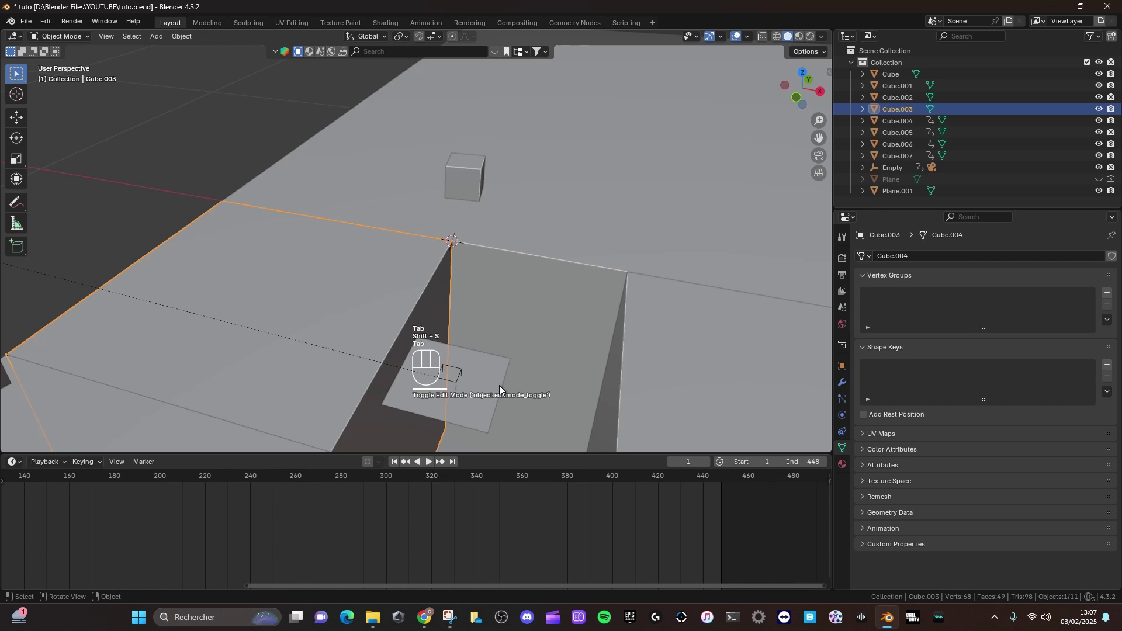
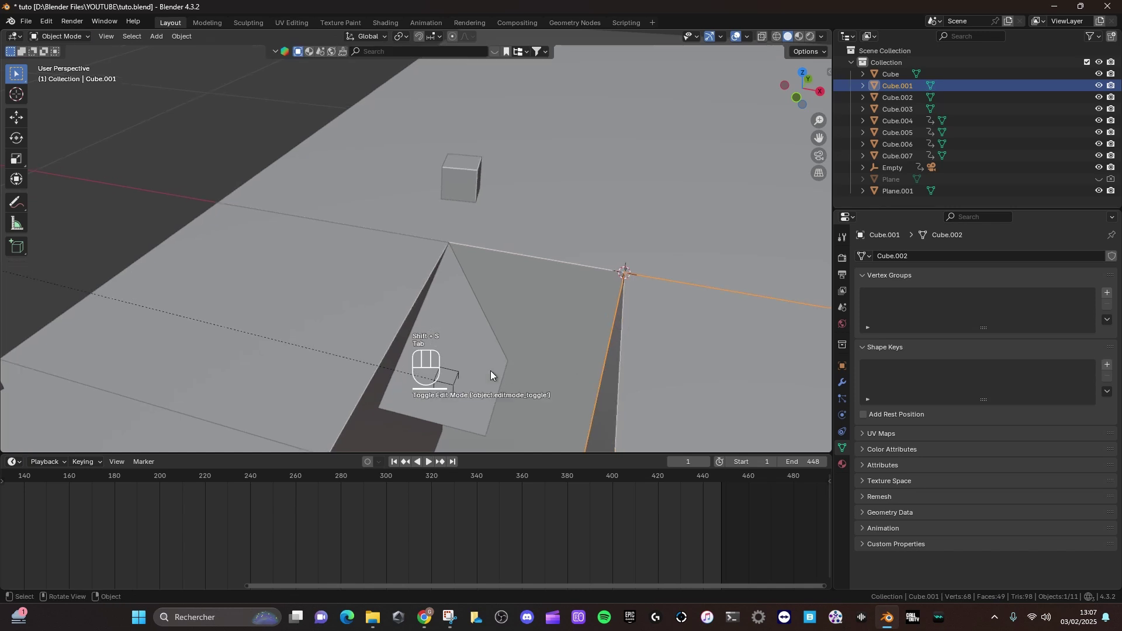
click(470, 360)
key(Tab)
click(513, 351)
key(Tab)
key(shift+s)
key(Tab)
Snap the next corners of Plane.001 onto vertices of the surrounding cubes
middle_click(543, 363)
drag(536, 359, 524, 257)
middle_click(528, 268)
click(498, 272)
key(Tab)
click(454, 297)
key(Tab)
click(549, 384)
key(Tab)
drag(582, 347, 613, 362)
key(shift+s)
key(KP_2)
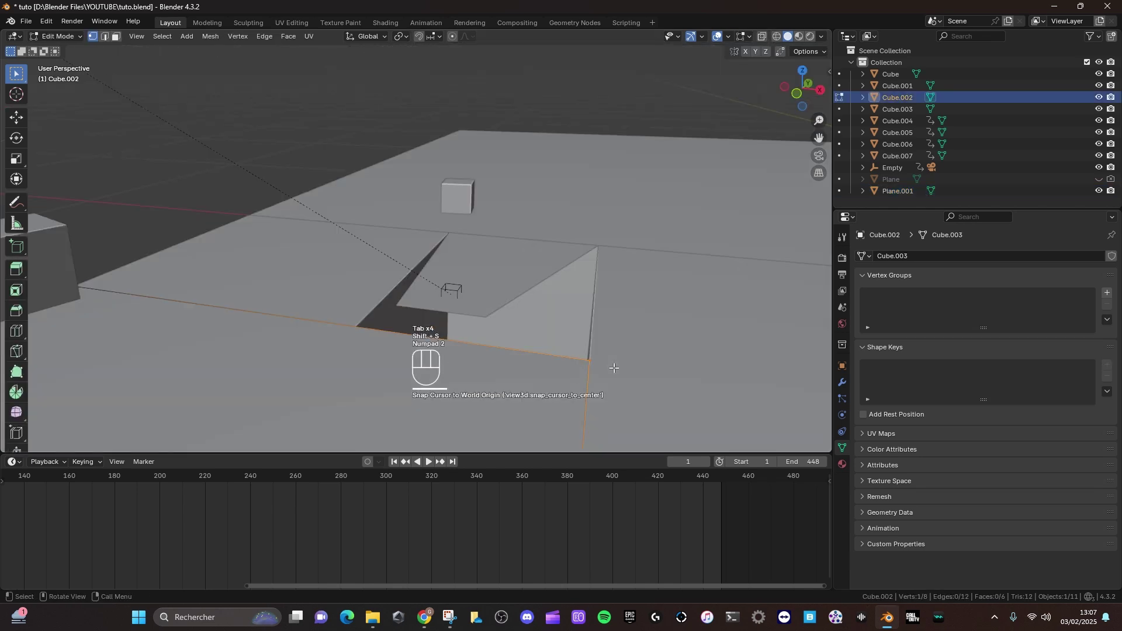
key(shift+s)
key(KP_2)
key(Tab)
Snap the last corner onto its cube vertex and leave Edit Mode
drag(500, 313, 458, 292)
middle_click(429, 295)
drag(353, 159, 371, 185)
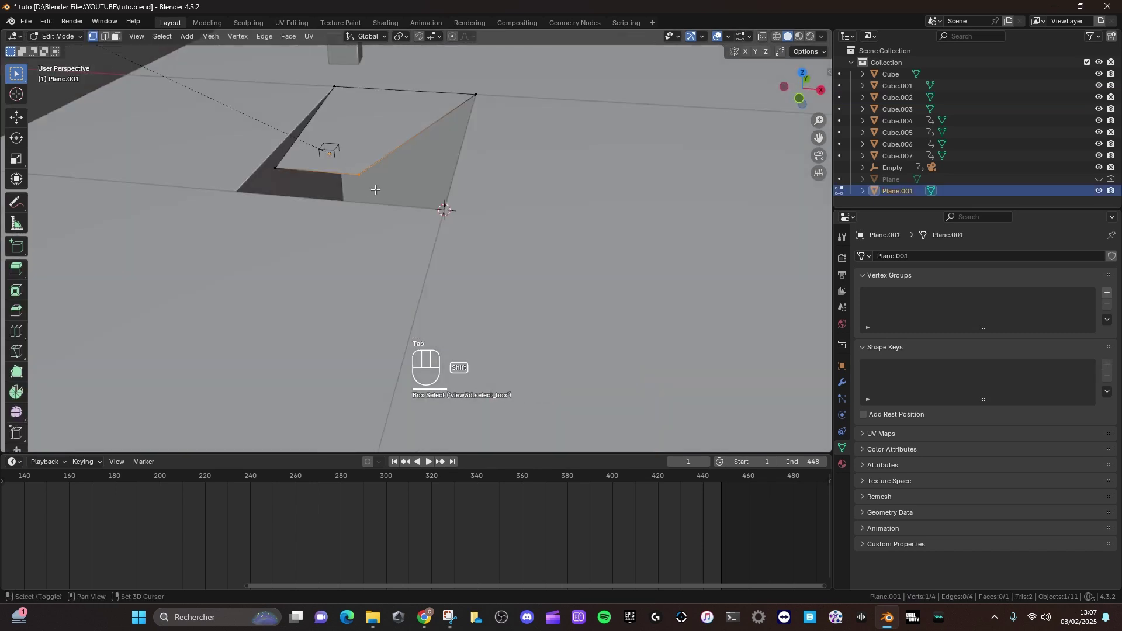
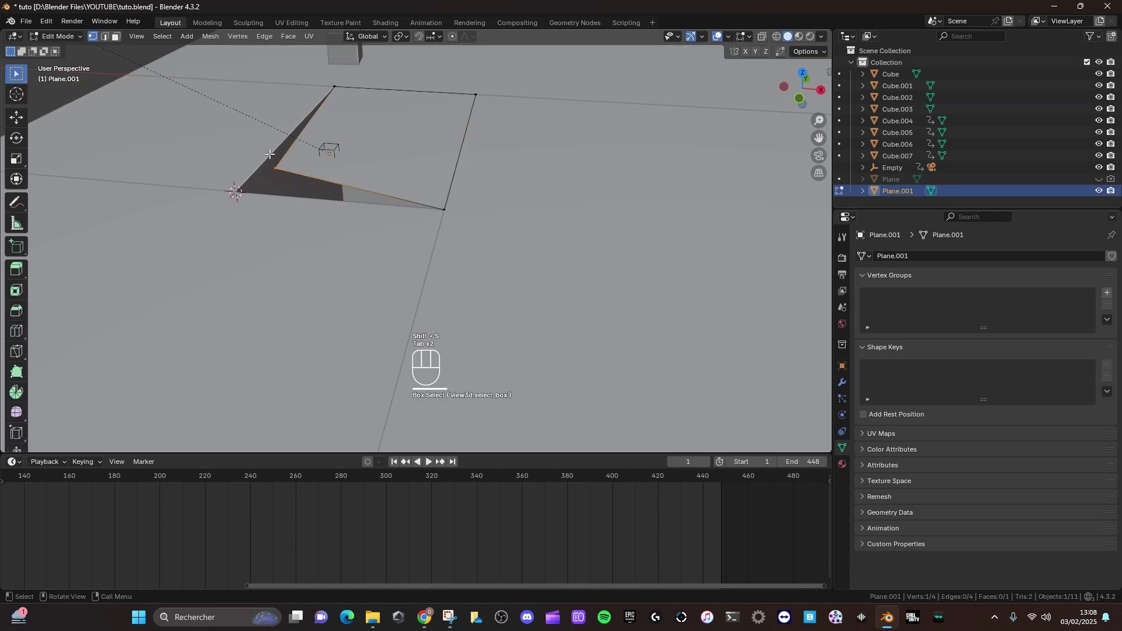
key(shift+s)
key(Tab)
Inspect Plane.001 from around the scene and reset its origin
drag(430, 209, 432, 257)
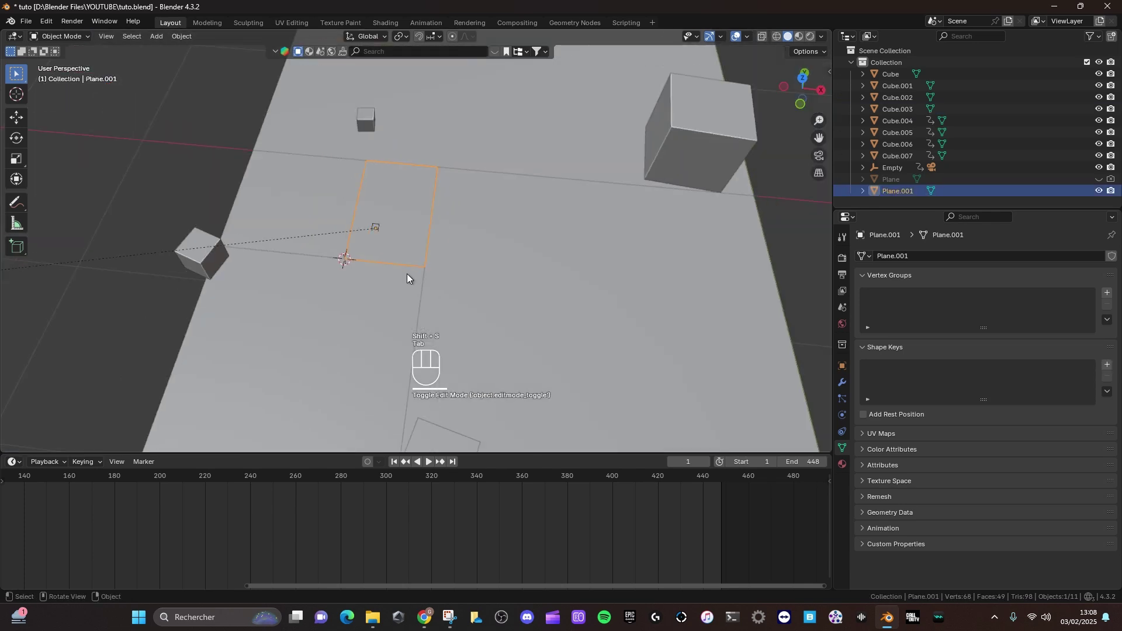
drag(408, 253, 411, 273)
drag(394, 278, 389, 261)
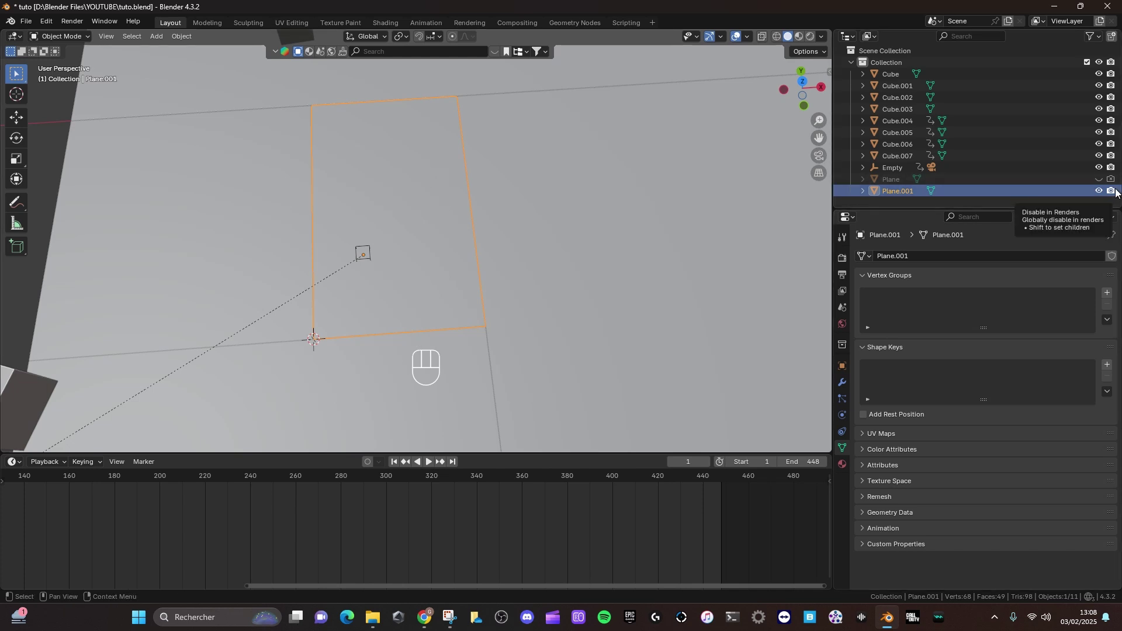
click(1115, 191)
drag(421, 257, 475, 263)
key(shift+s)
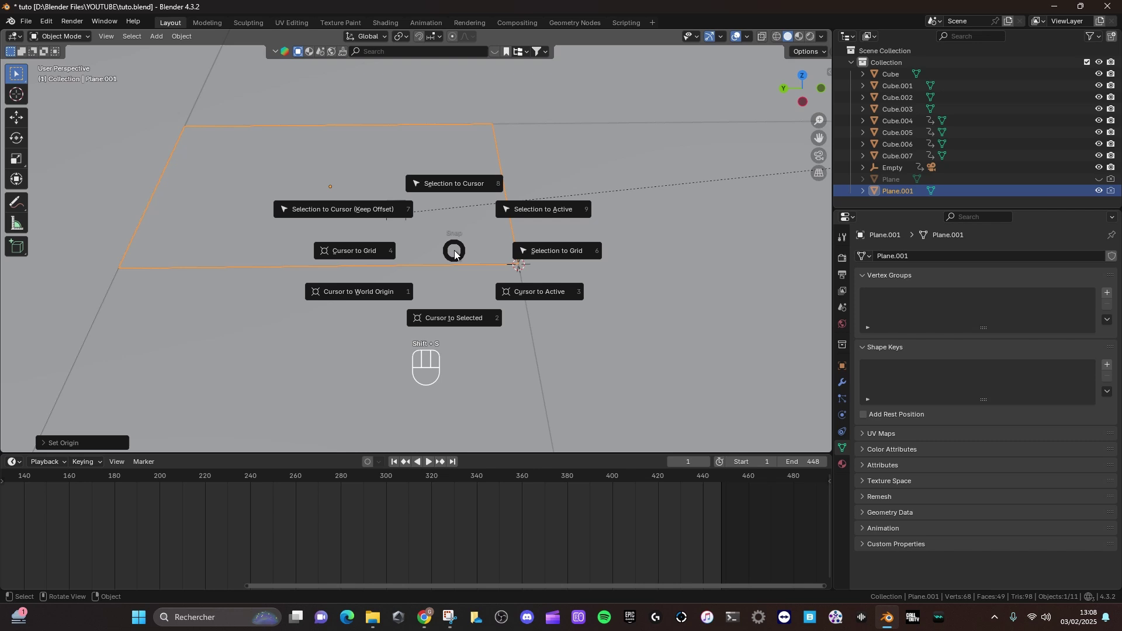
drag(310, 213, 600, 177)
middle_click(411, 199)
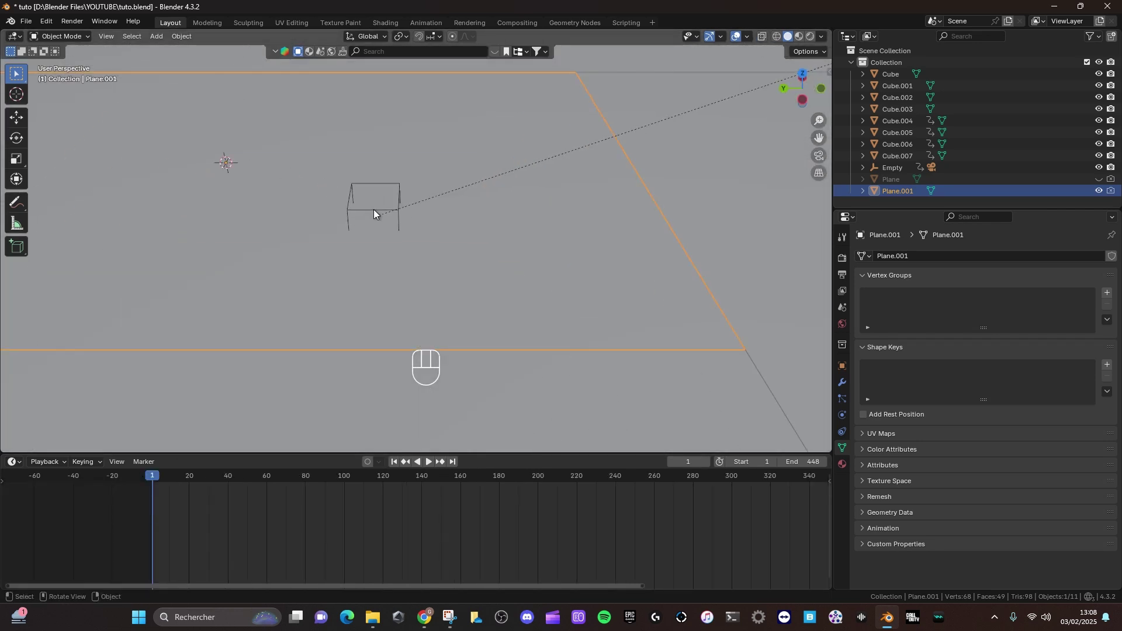
Hide Plane.001 from view like the first plane
click(376, 217)
middle_click(405, 218)
key(shift+s)
key(k)
click(411, 273)
click(1100, 197)
Preview the animation through the scene camera and save tuto.blend
key(KP_0)
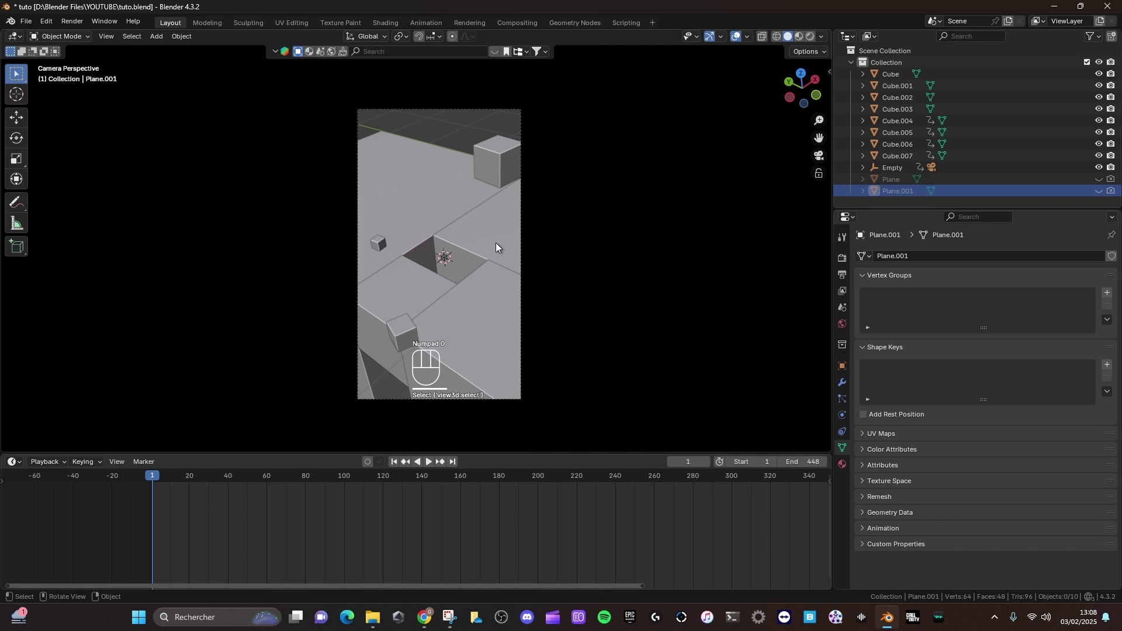
key(space)
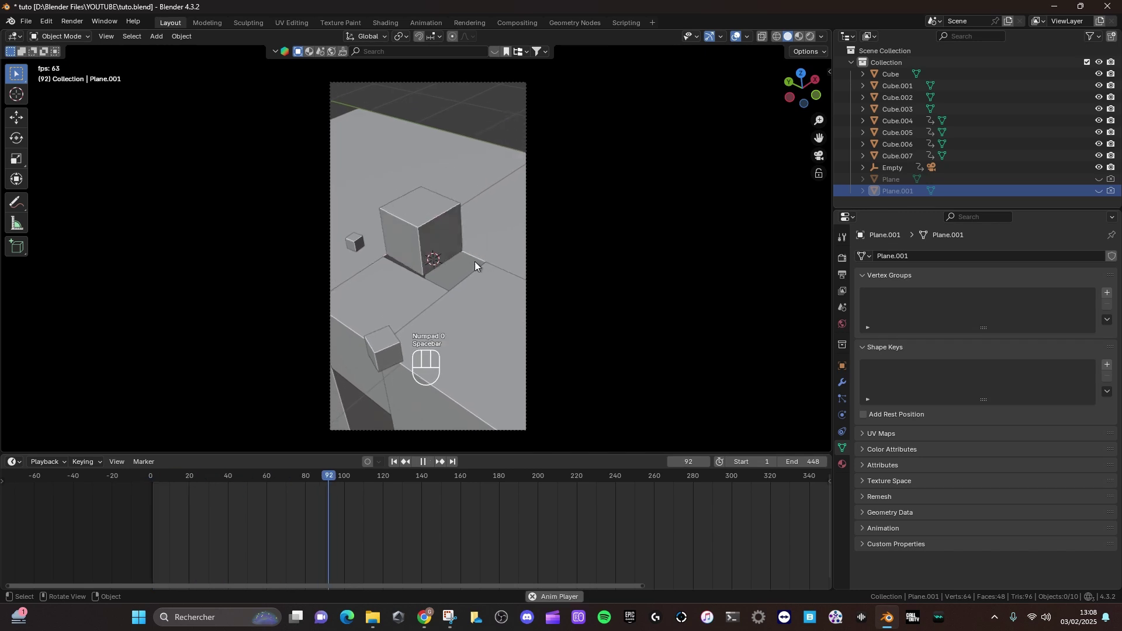
key(ctrl+s)
middle_click(458, 234)
Select the Empty and Cube.004 and scrub the timeline to around frame 100
click(437, 219)
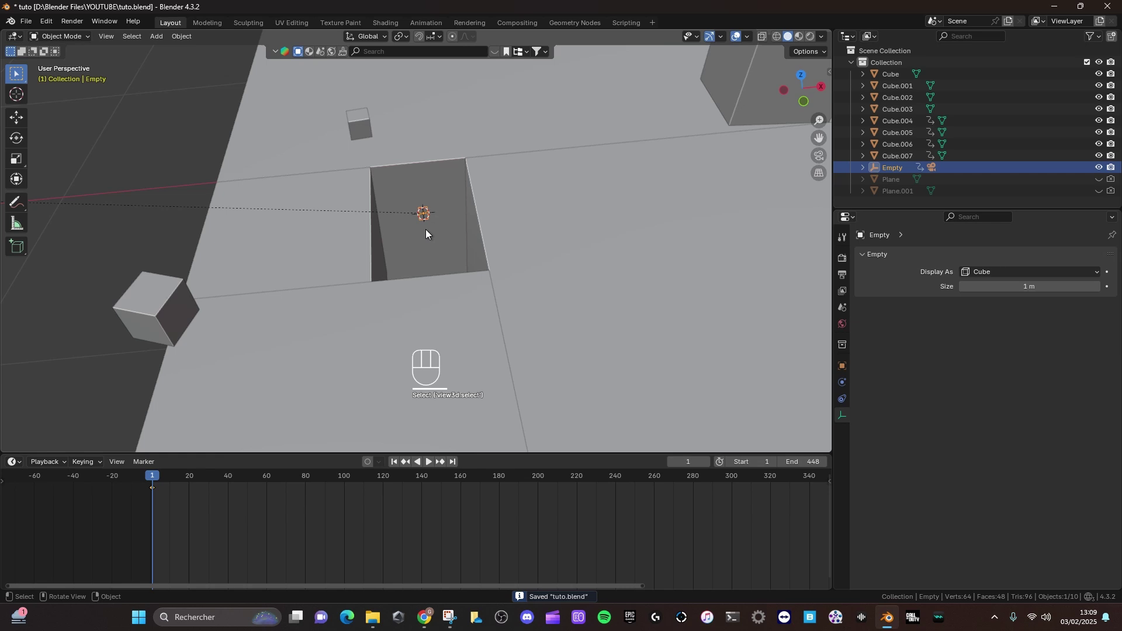
click(394, 468)
click(363, 477)
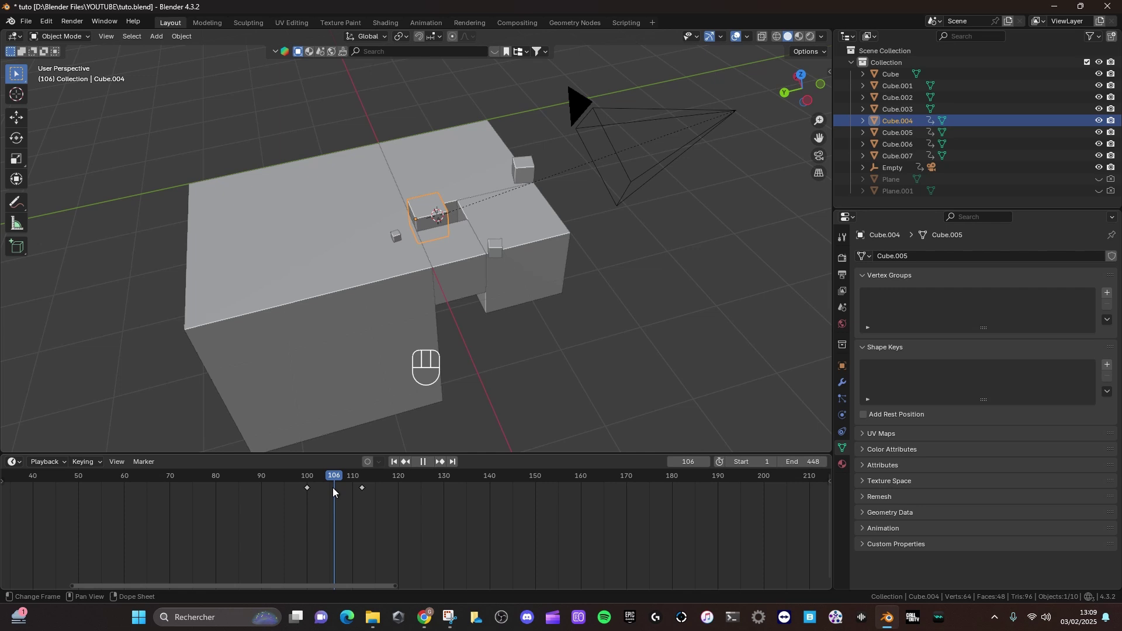
drag(443, 211, 341, 483)
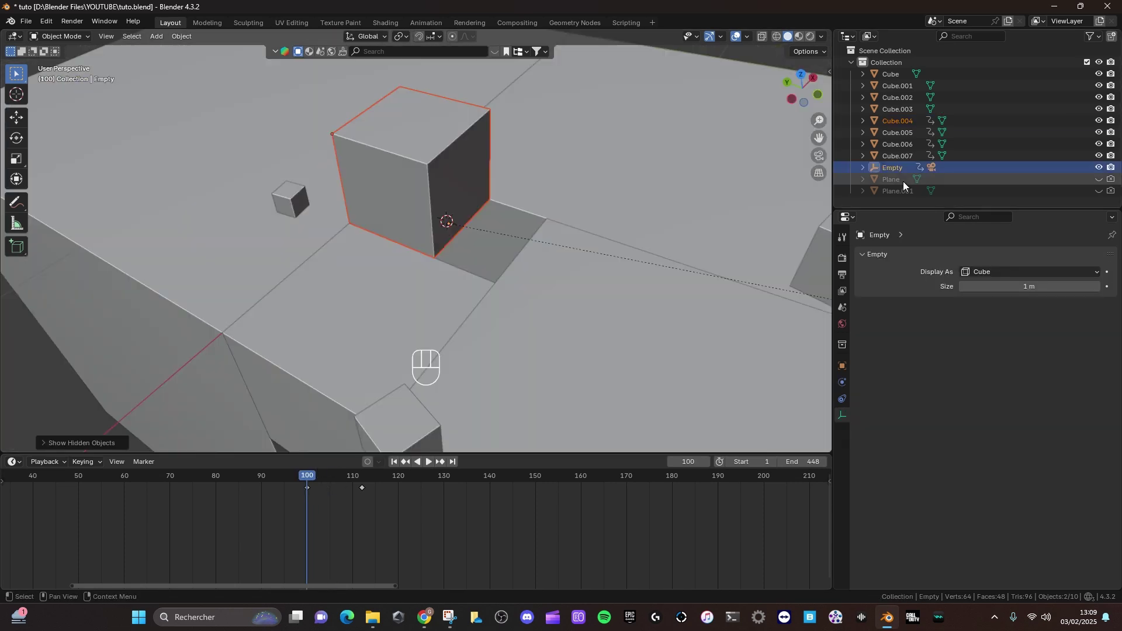
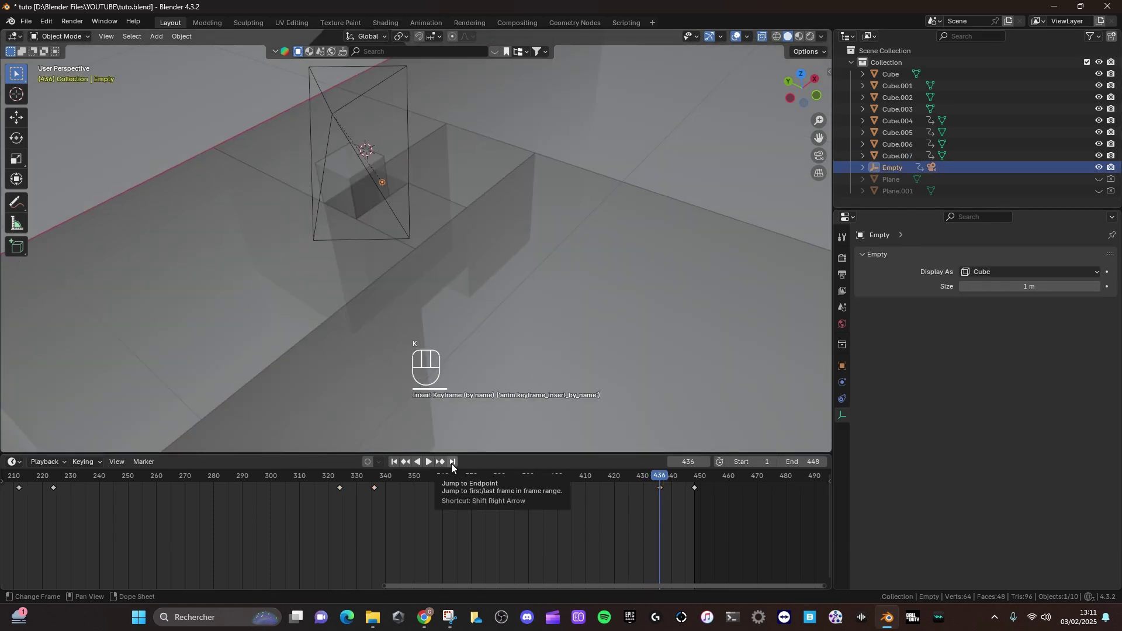
Scale the selection by 0.618 numerically and keyframe it
key(s)
key(KP_Decimal)
key(KP_6)
key(KP_1)
key(KP_8)
key(KP_Enter)
key(k)
Play the animation through the camera view, stop it, and save tuto.blend
key(KP_0)
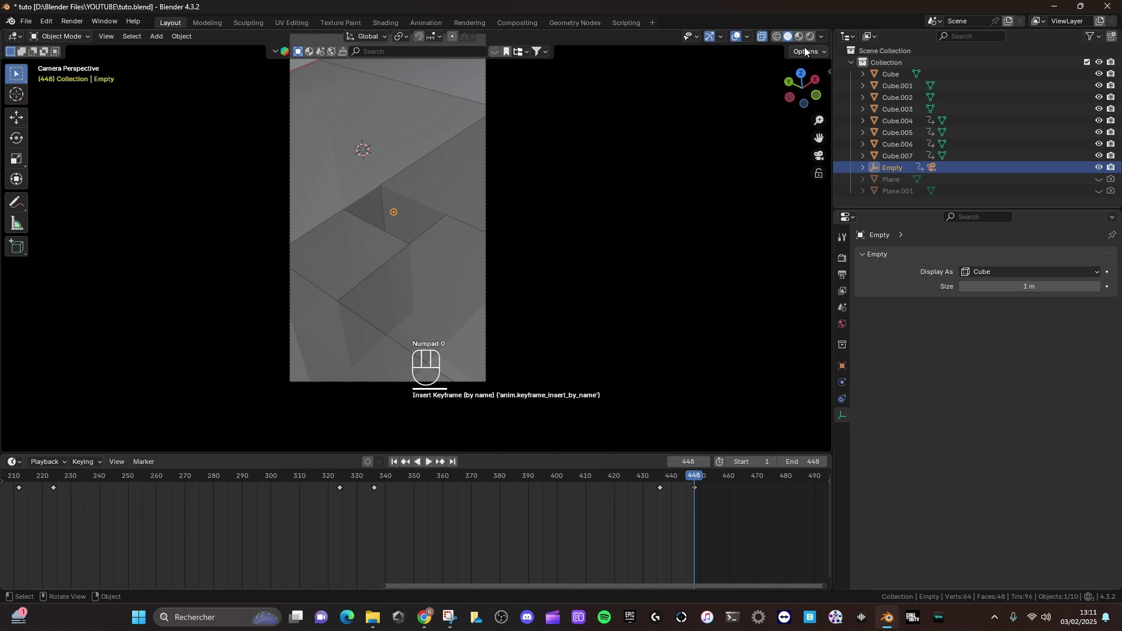
click(766, 36)
middle_click(502, 276)
key(space)
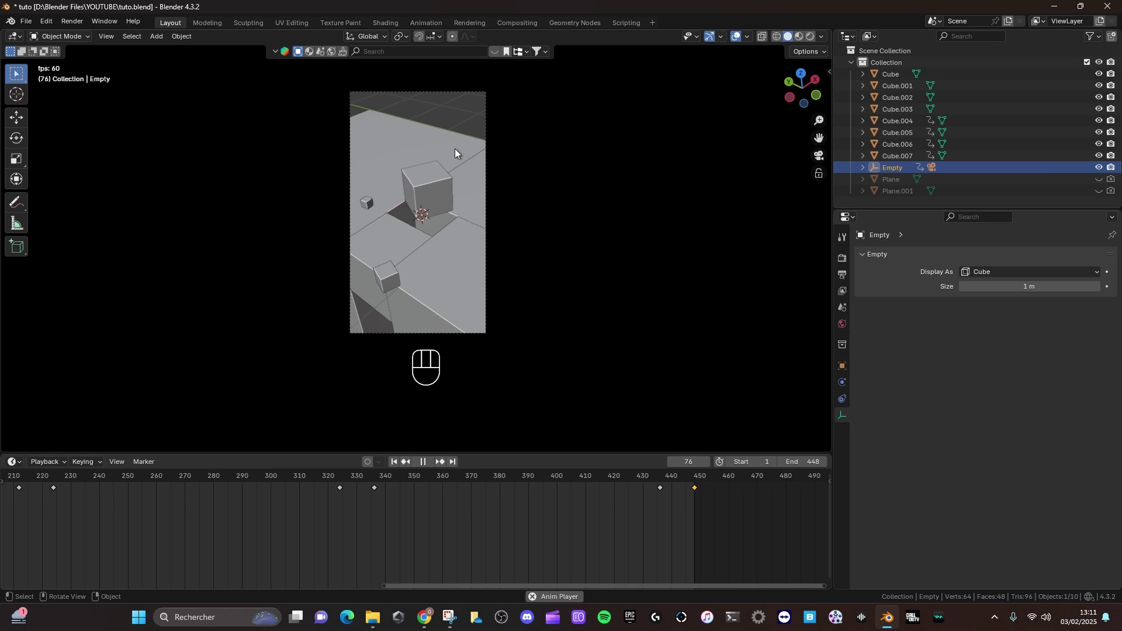
key(space)
key(ctrl+s)
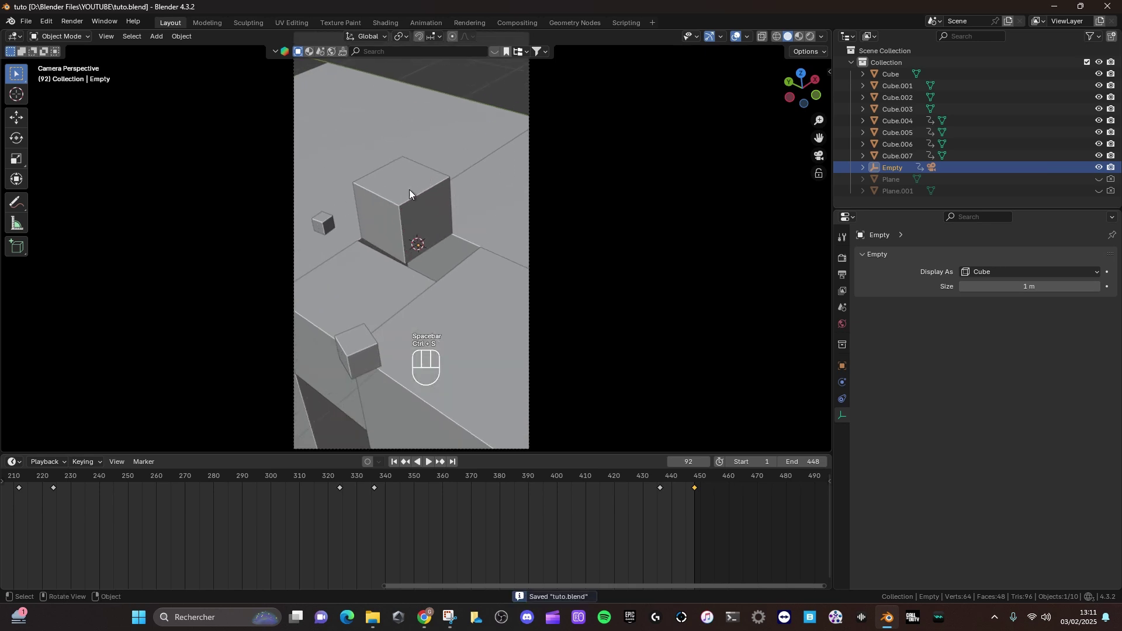
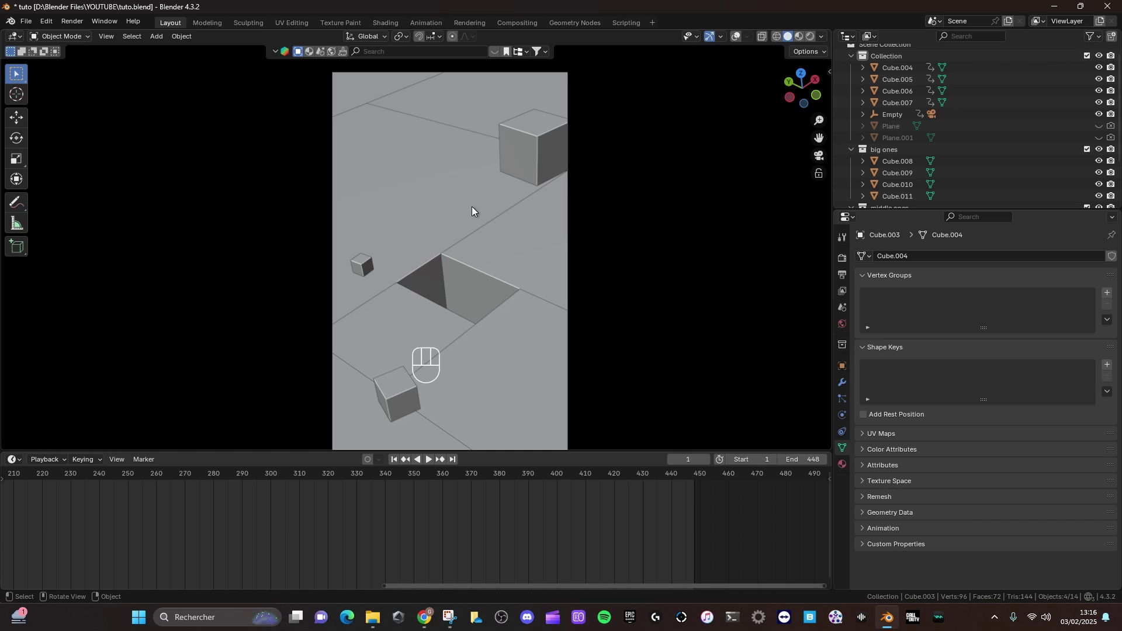
Select Cube.004 in the Outliner with frame 1 brought into view on the timeline
click(461, 466)
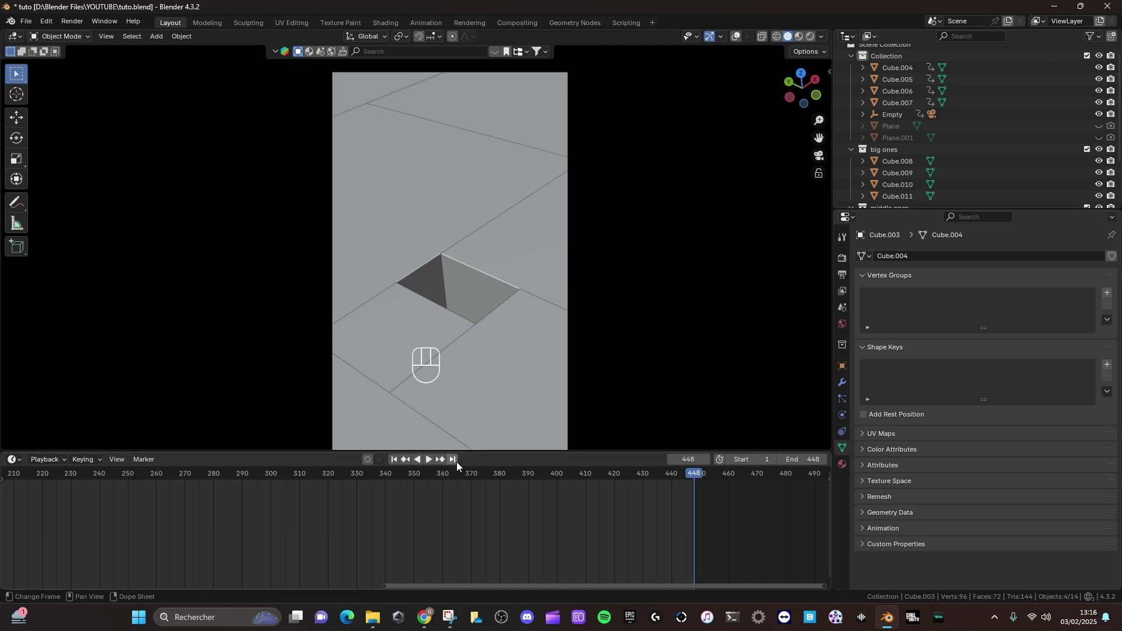
click(398, 462)
click(453, 465)
click(398, 465)
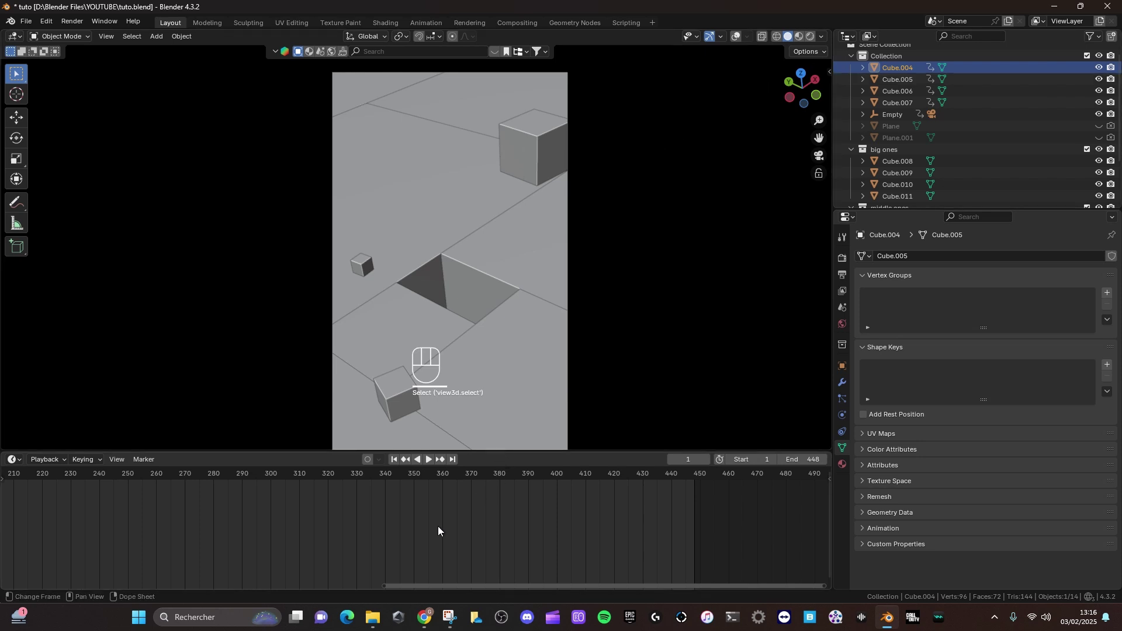
middle_click(276, 537)
middle_click(443, 524)
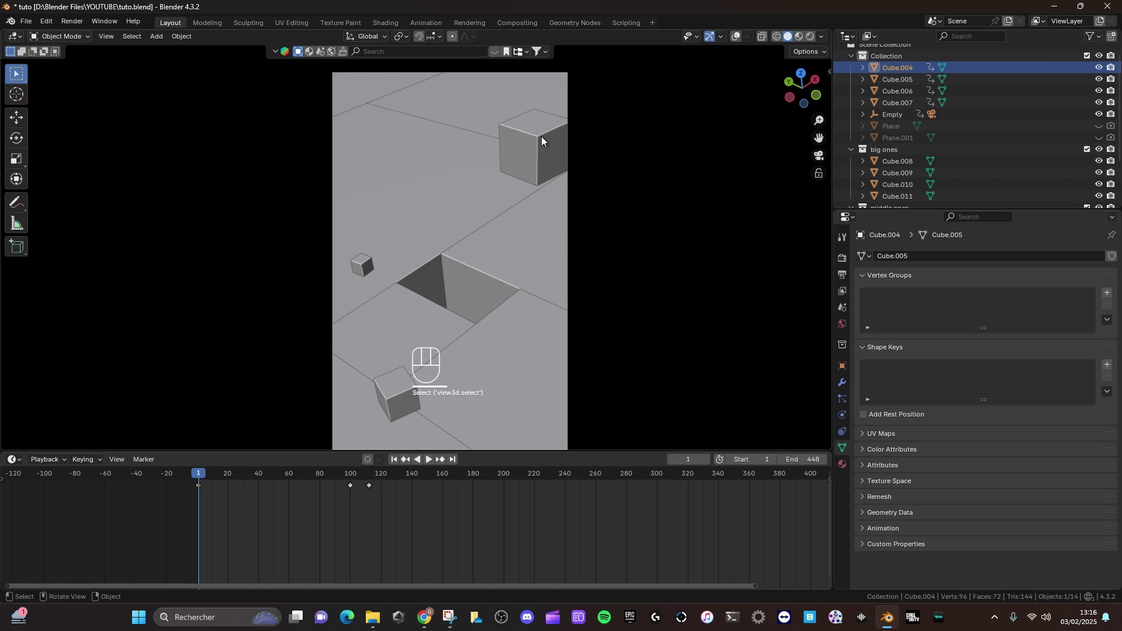
Start an X-axis move on Cube.004, cancel it leaving the cube in place, and preview playback
key(g)
key(x)
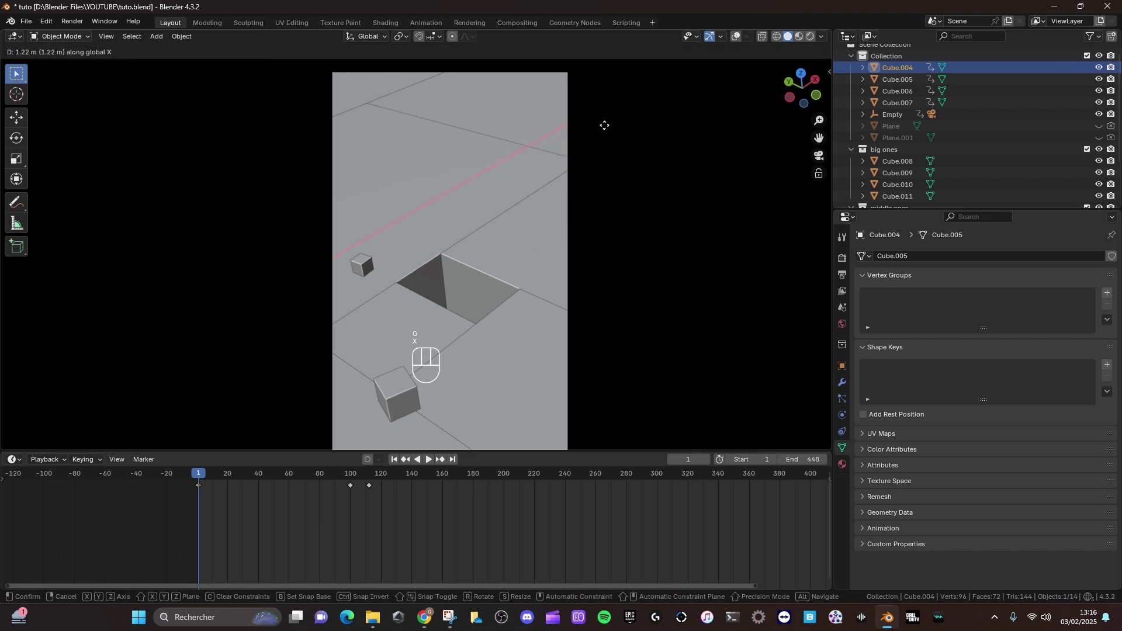
key(k)
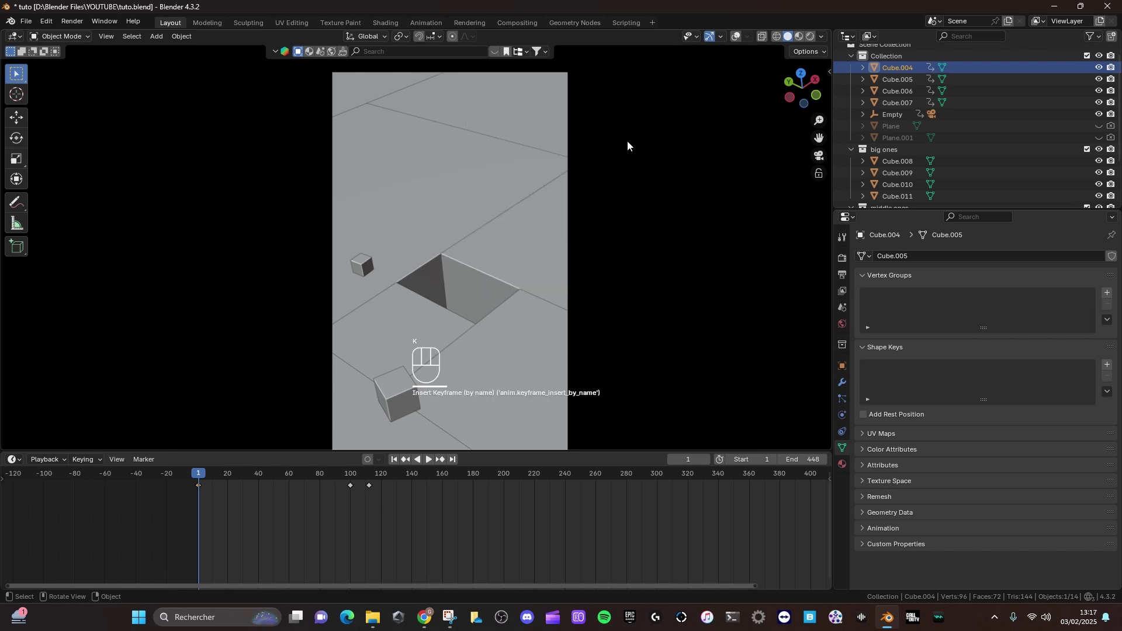
key(space)
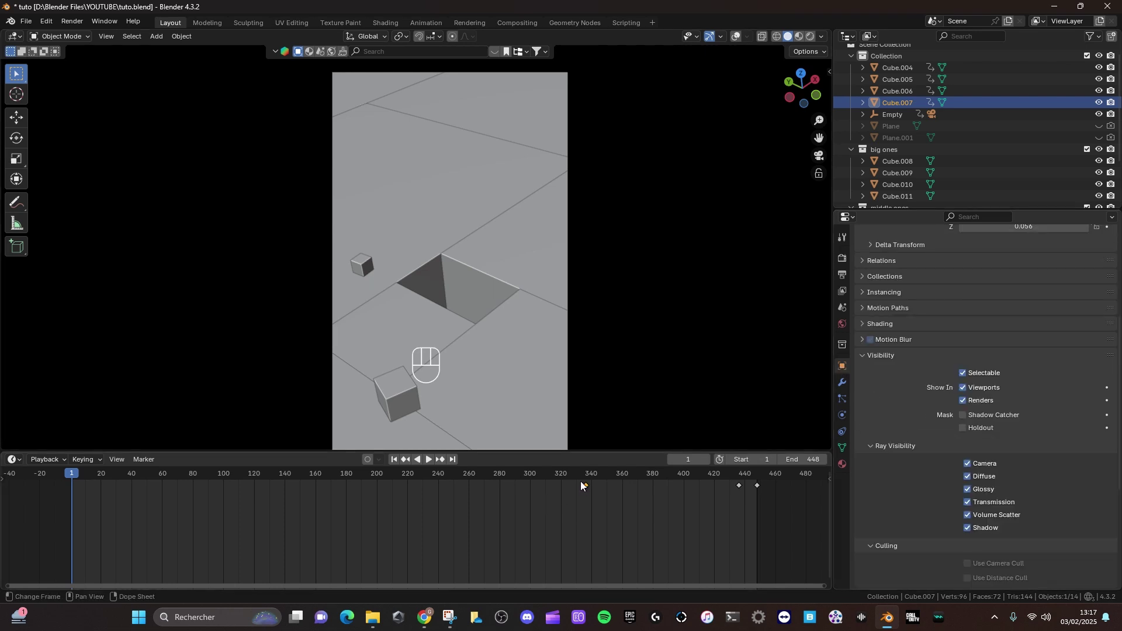
Keyframe Cube.007 visible in viewports and renders, then hidden at a later frame
click(588, 476)
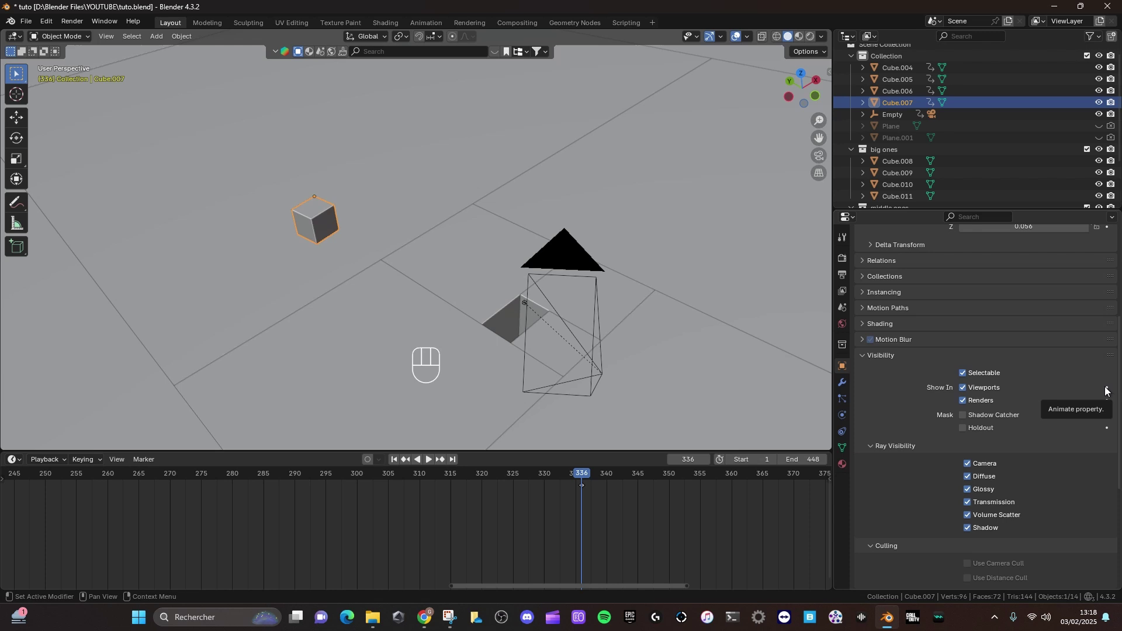
click(1107, 393)
click(1108, 404)
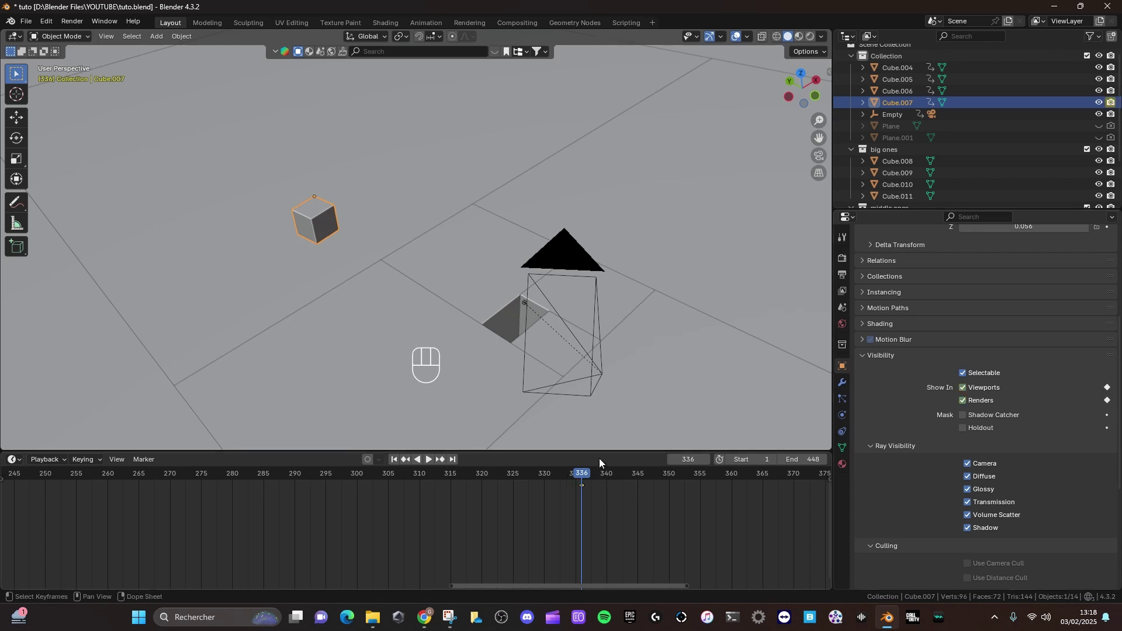
key(Left)
click(967, 390)
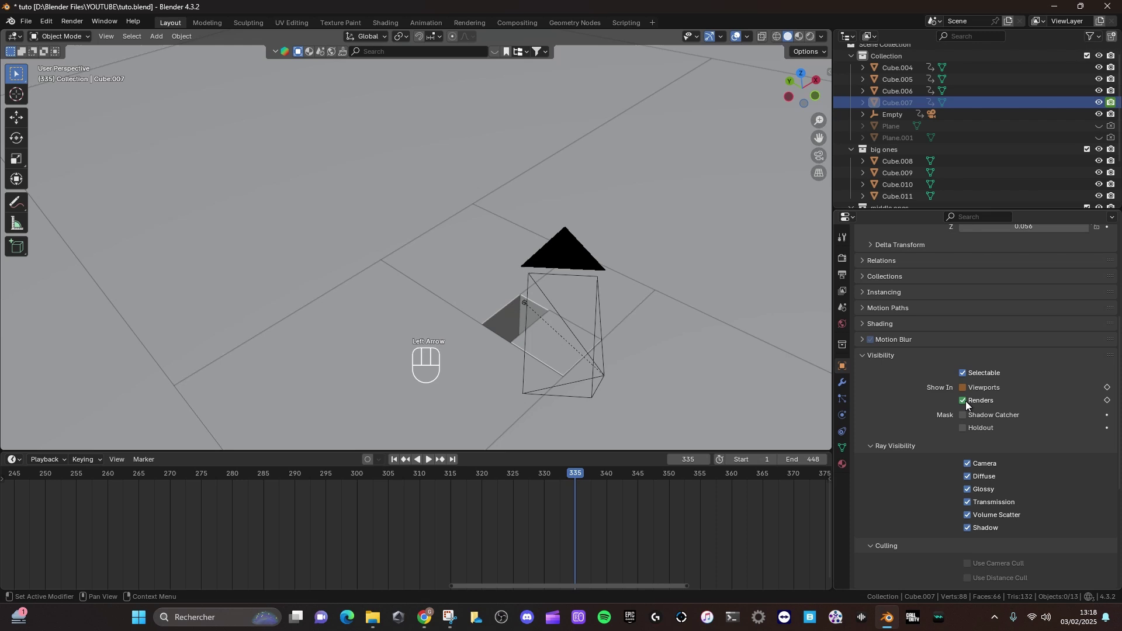
click(1108, 409)
click(1109, 391)
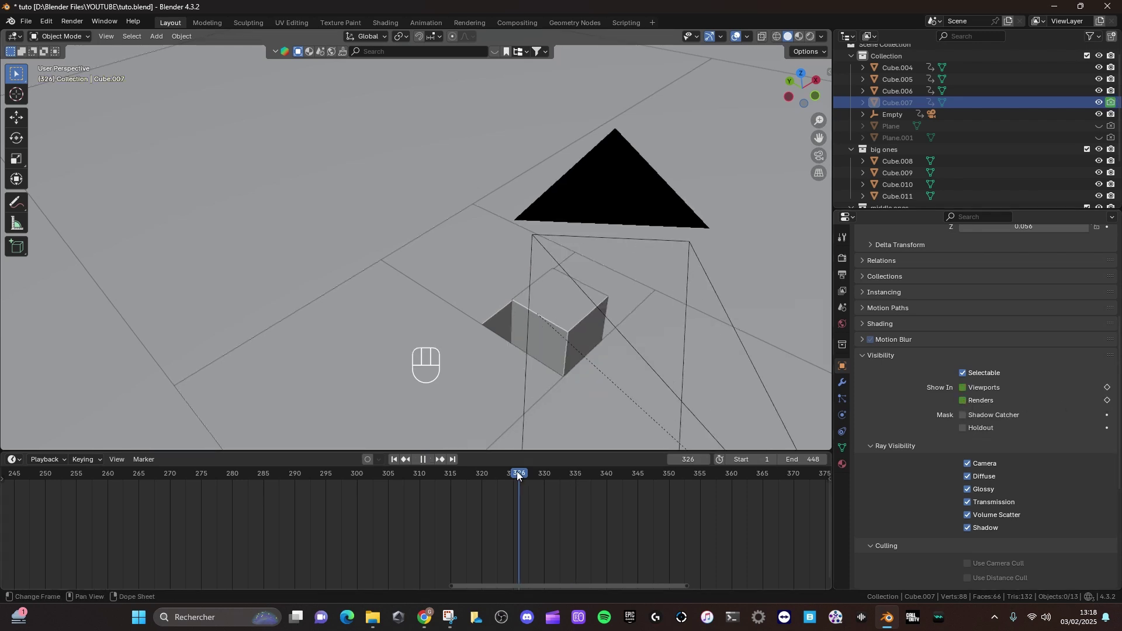
Check playback, then give Cube.006 the same visible-then-hidden visibility keyframes
key(space)
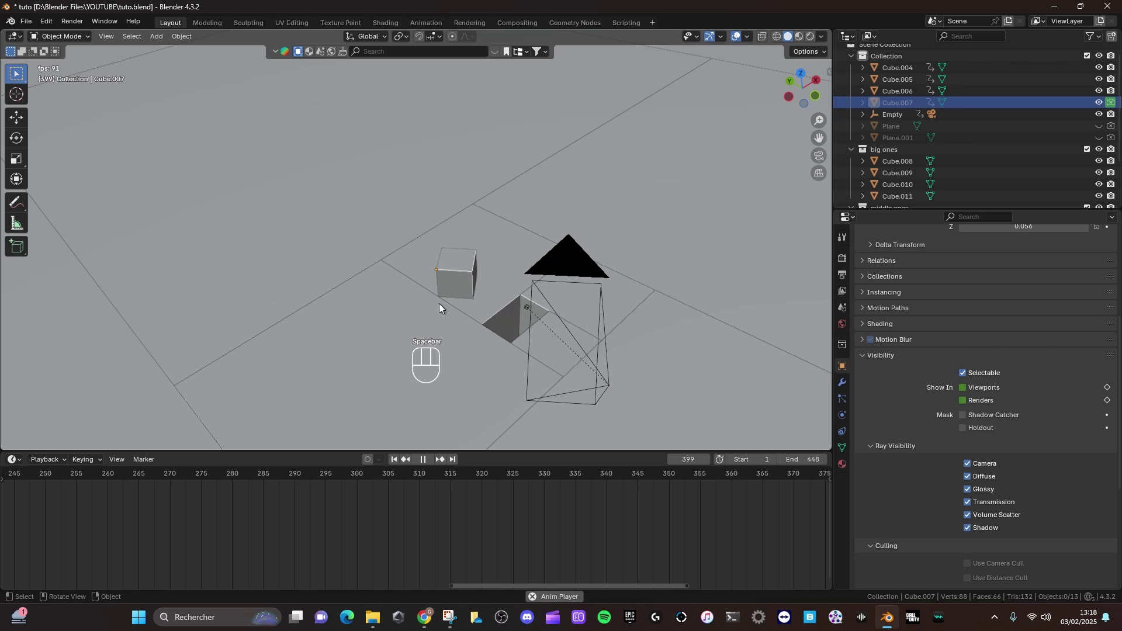
key(space)
click(396, 467)
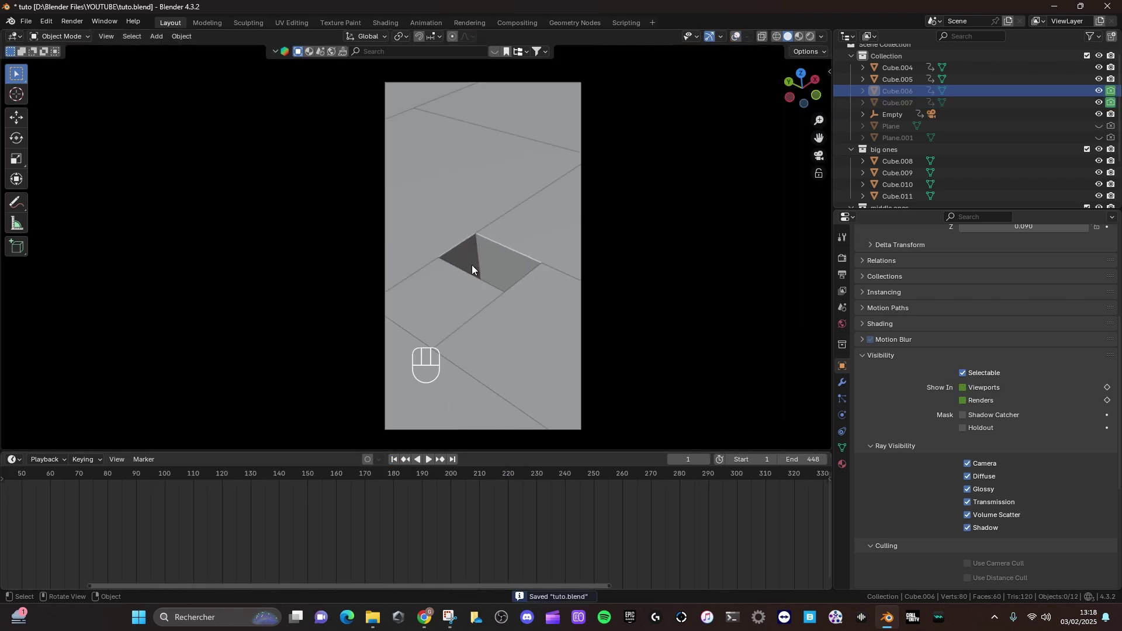
middle_click(434, 528)
middle_click(370, 534)
middle_click(305, 515)
middle_click(492, 293)
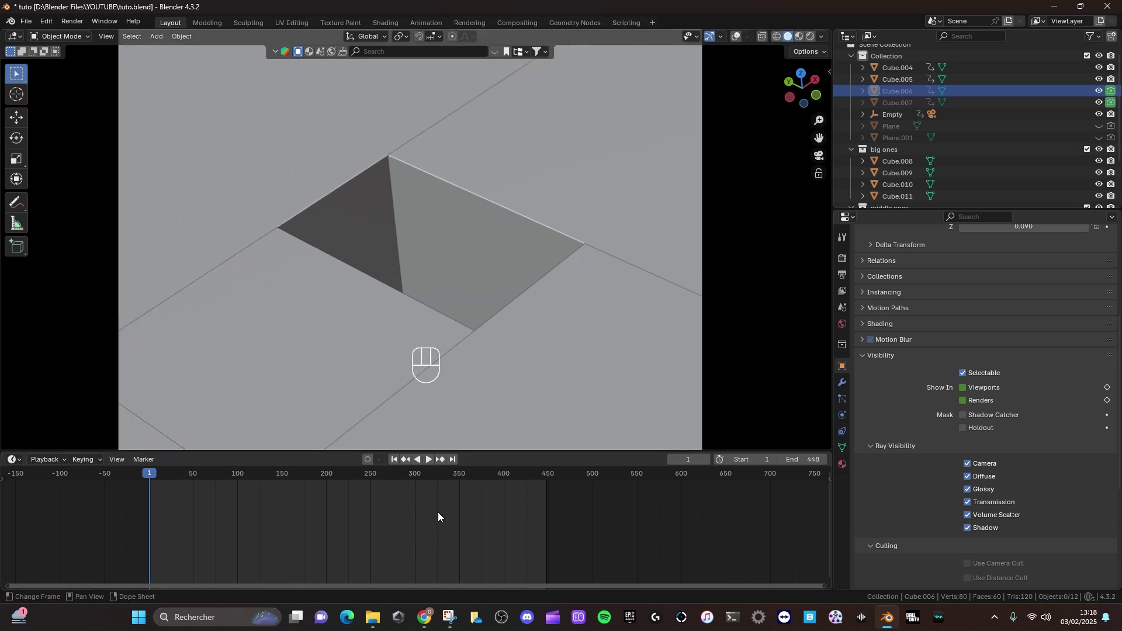
click(454, 468)
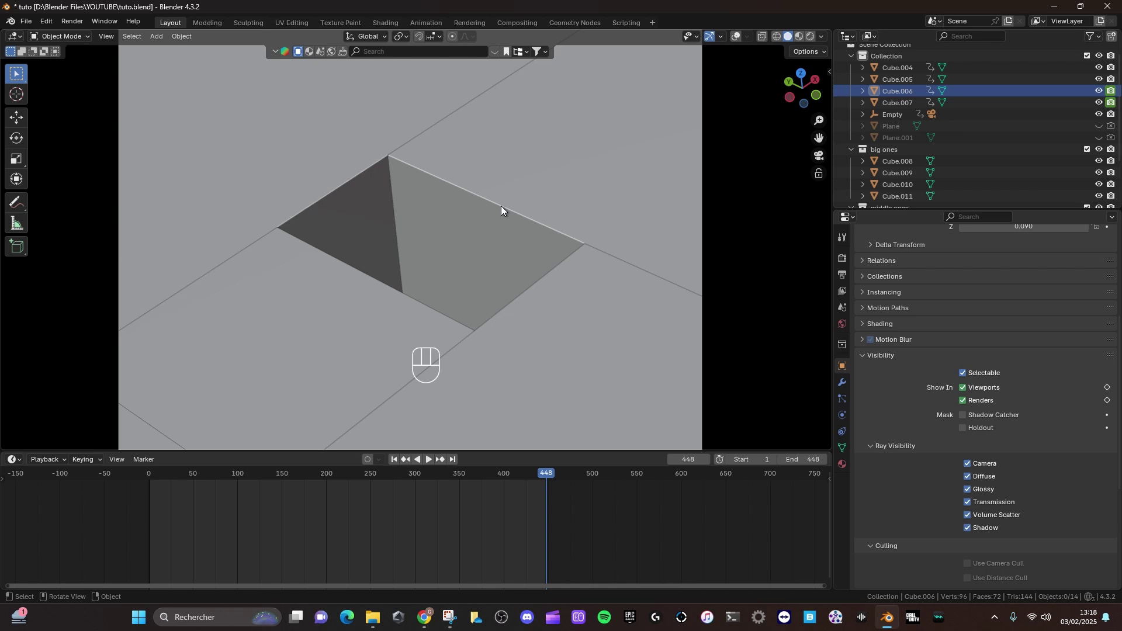
click(399, 460)
middle_click(491, 298)
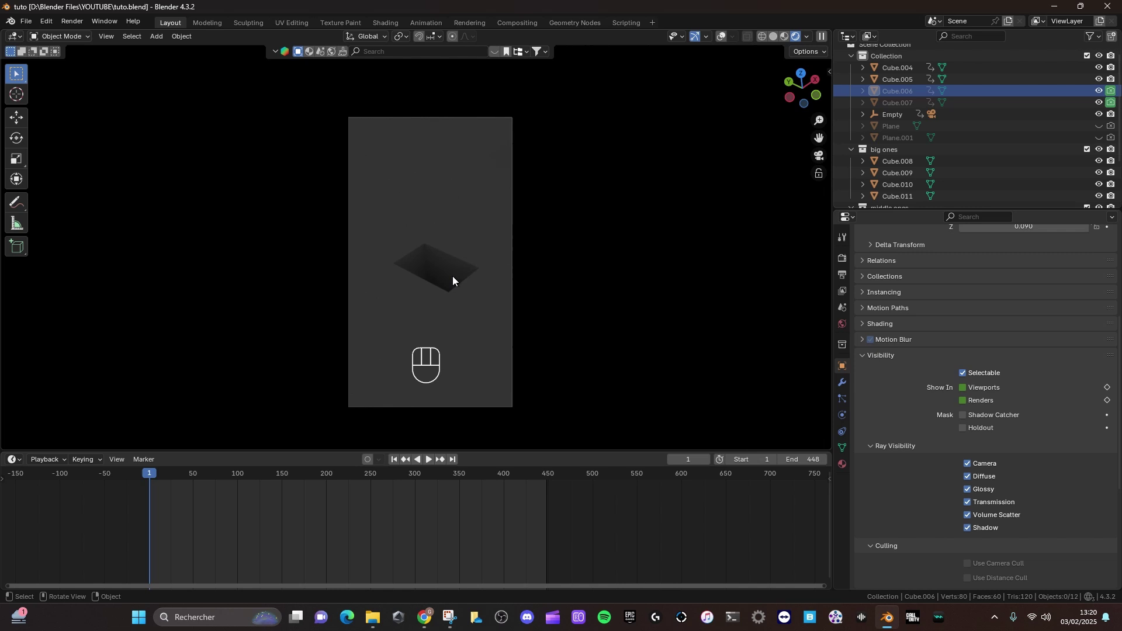
From camera view, feed the Free Dark Studio HDRI into the world Background node
drag(448, 279, 530, 264)
drag(536, 218, 500, 214)
key(KP_0)
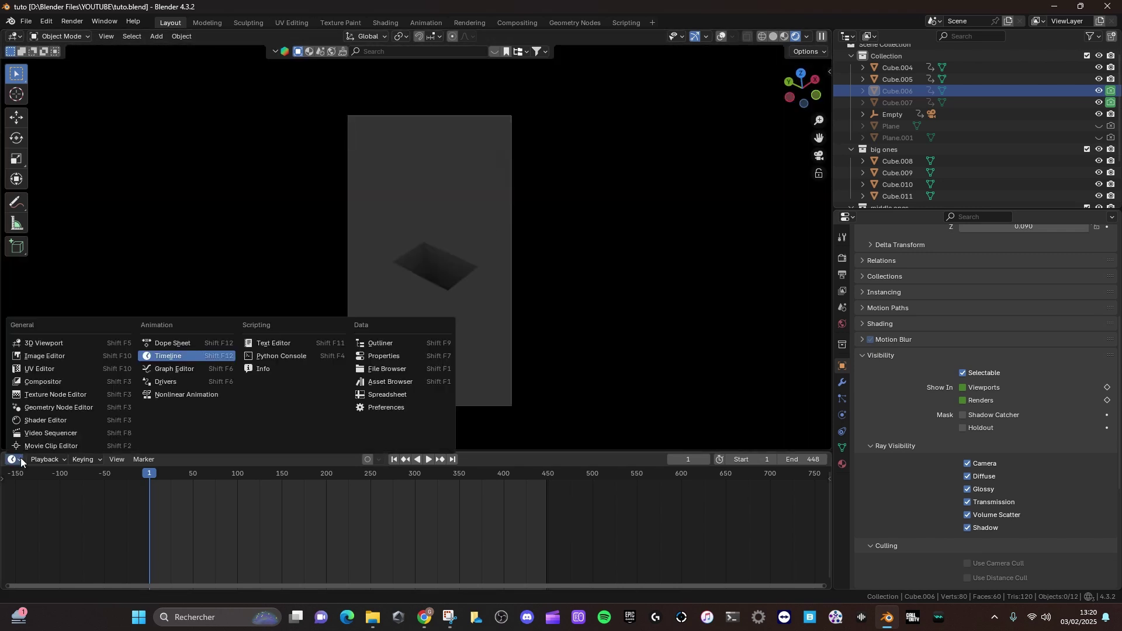
drag(61, 469, 61, 508)
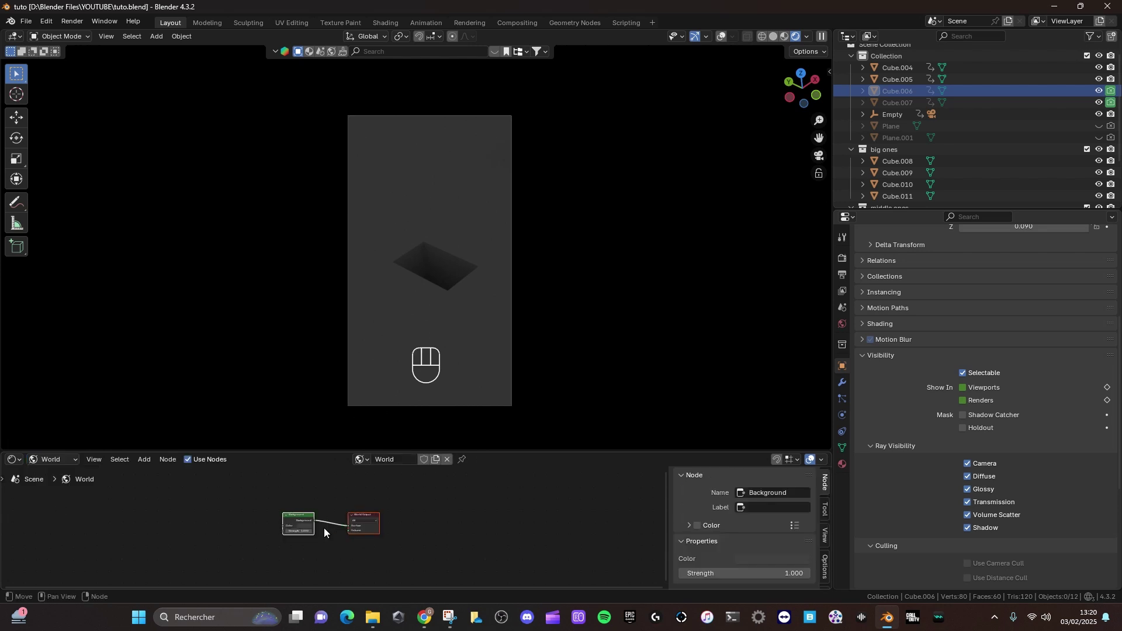
click(291, 522)
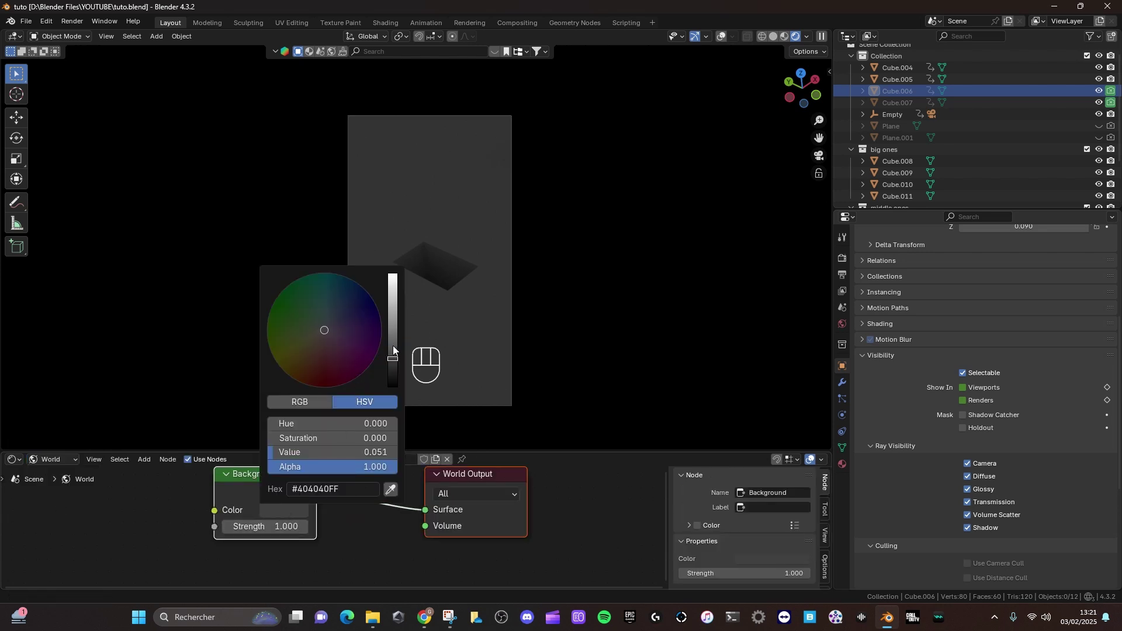
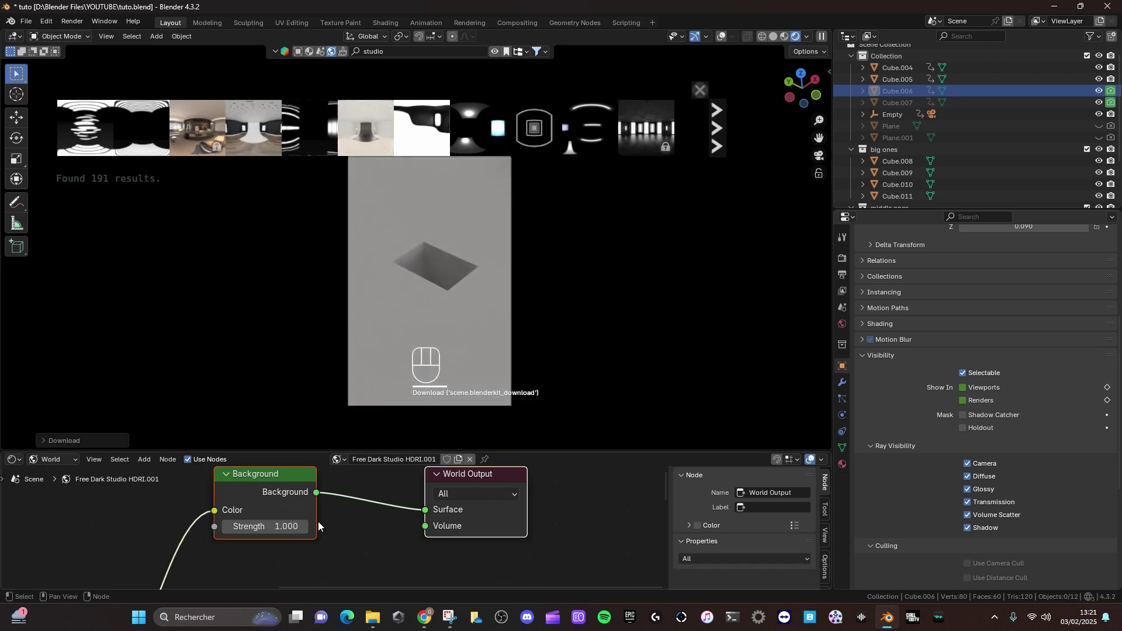
click(304, 526)
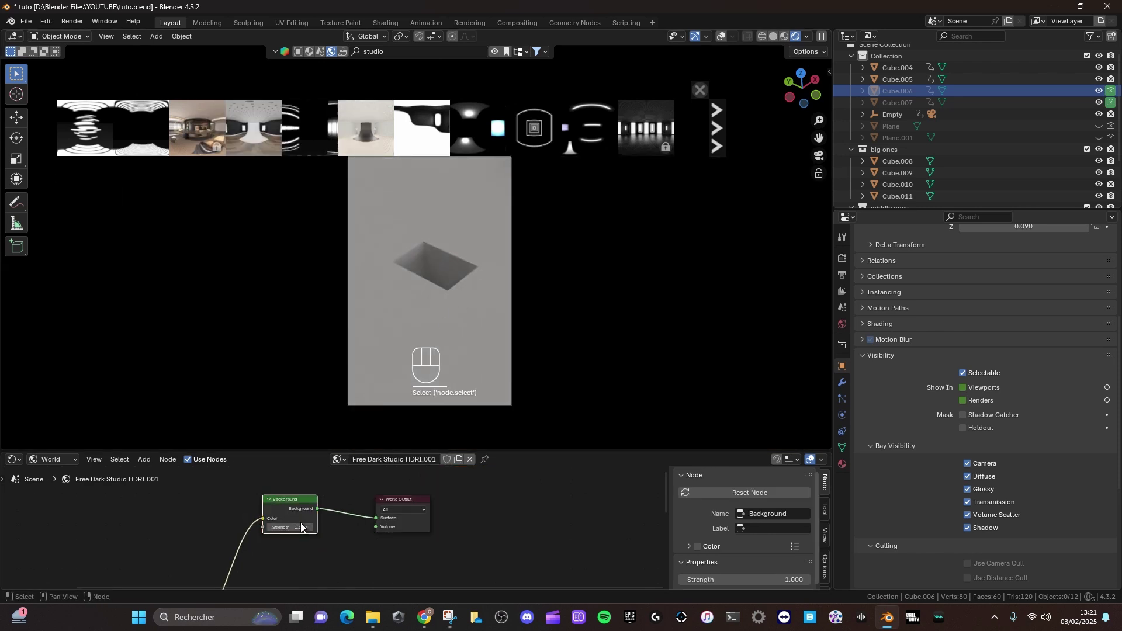
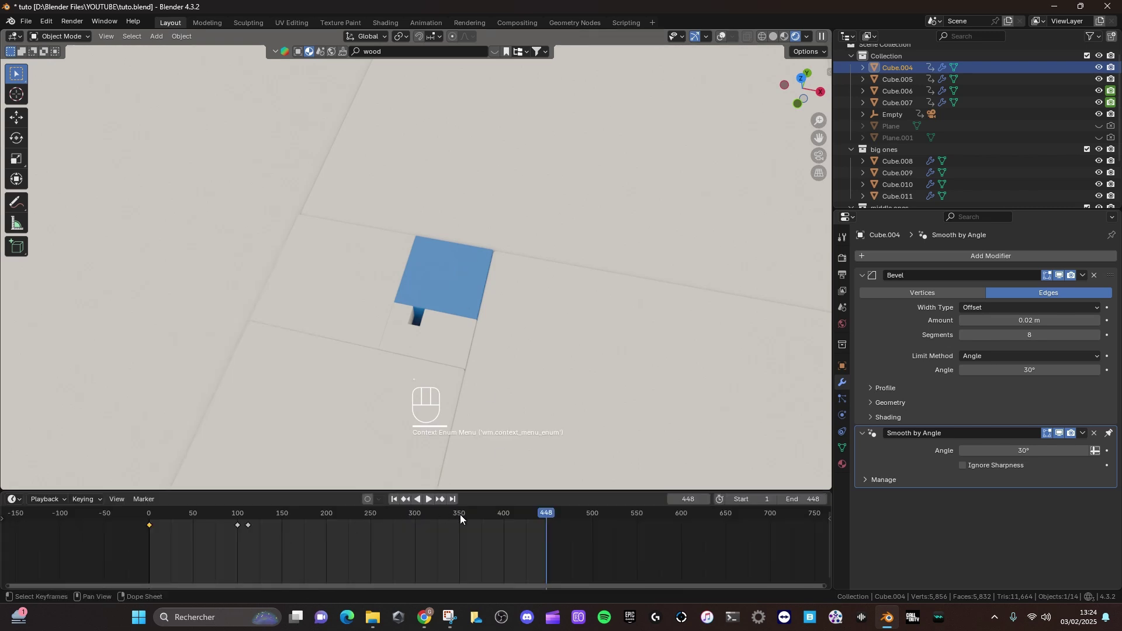
In camera view, link the blue material onto selected cubes via Ctrl+L and save
click(538, 516)
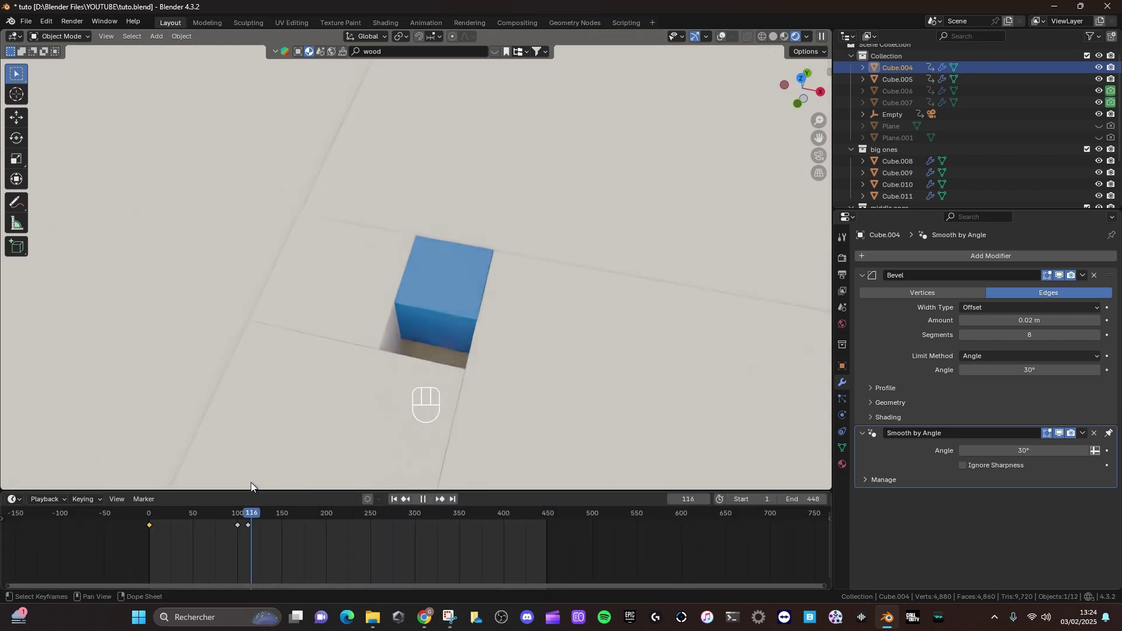
key(KP_0)
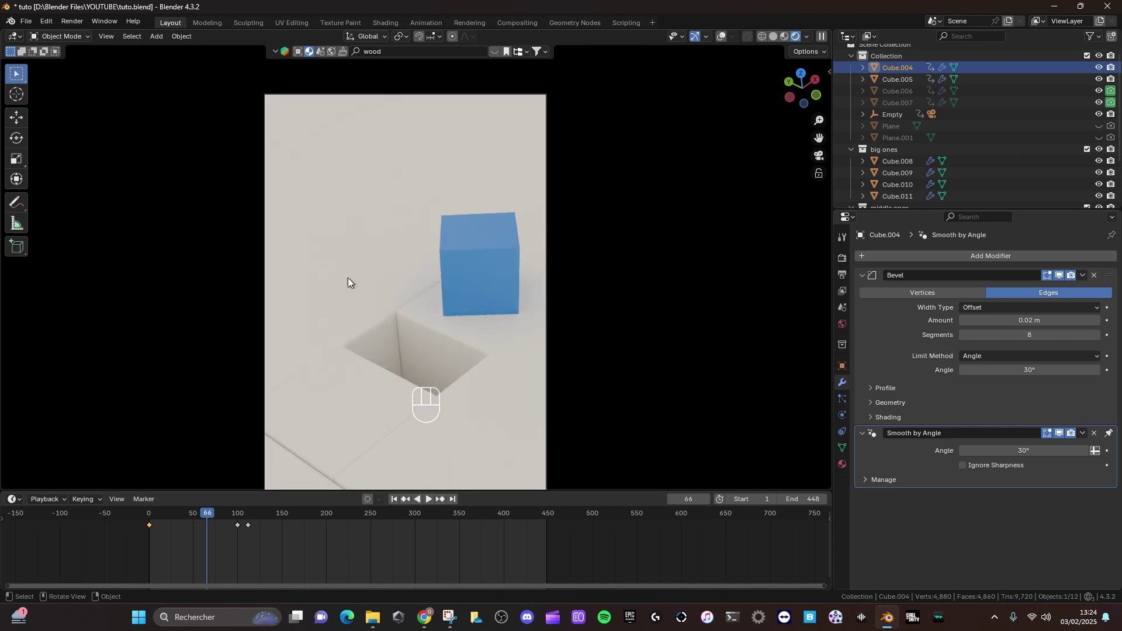
click(469, 273)
key(ctrl+l)
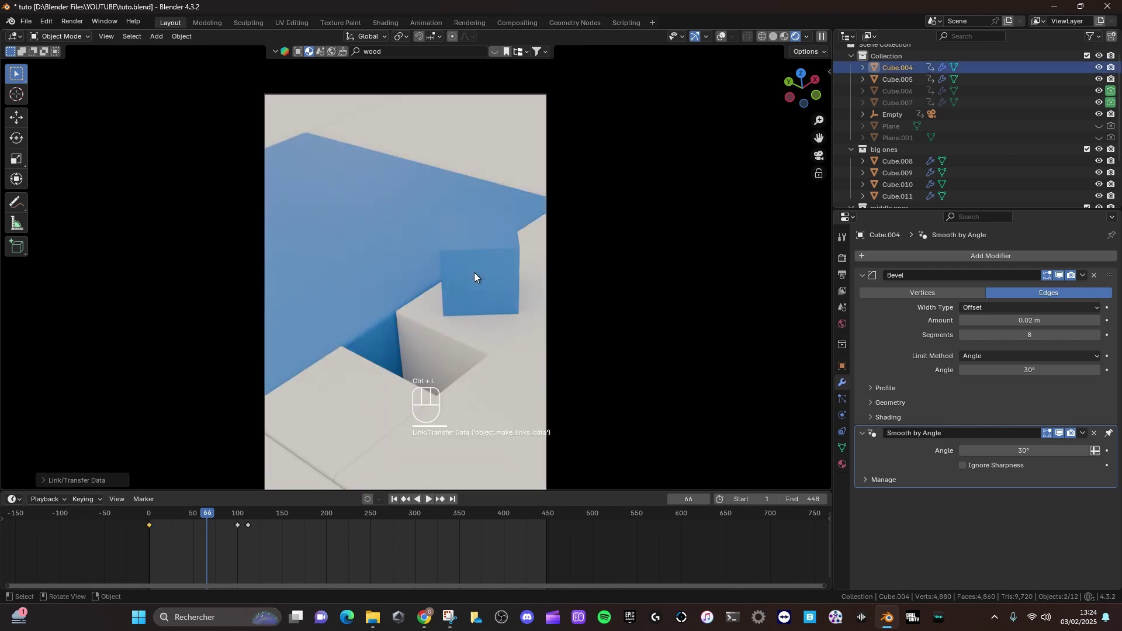
middle_click(454, 249)
drag(311, 161, 330, 174)
click(388, 223)
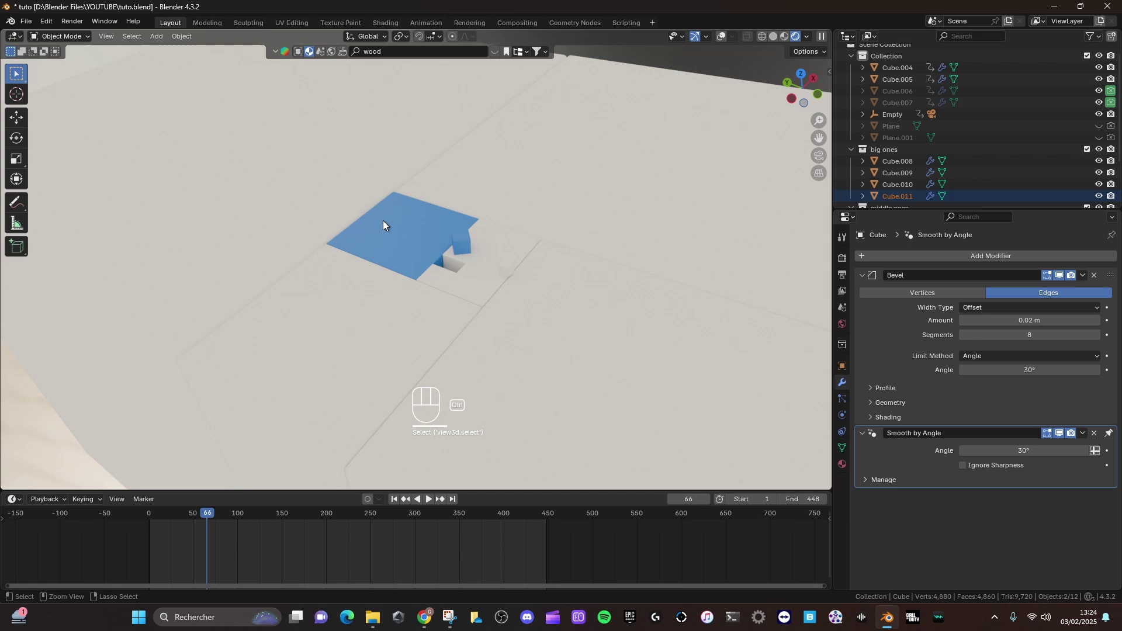
key(ctrl+l)
key(ctrl+s)
Orbit round, link the blue material onto another cube, then undo the last link
drag(479, 234, 467, 245)
middle_click(467, 246)
drag(426, 336, 470, 278)
click(499, 276)
click(467, 248)
key(ctrl+l)
key(ctrl+z)
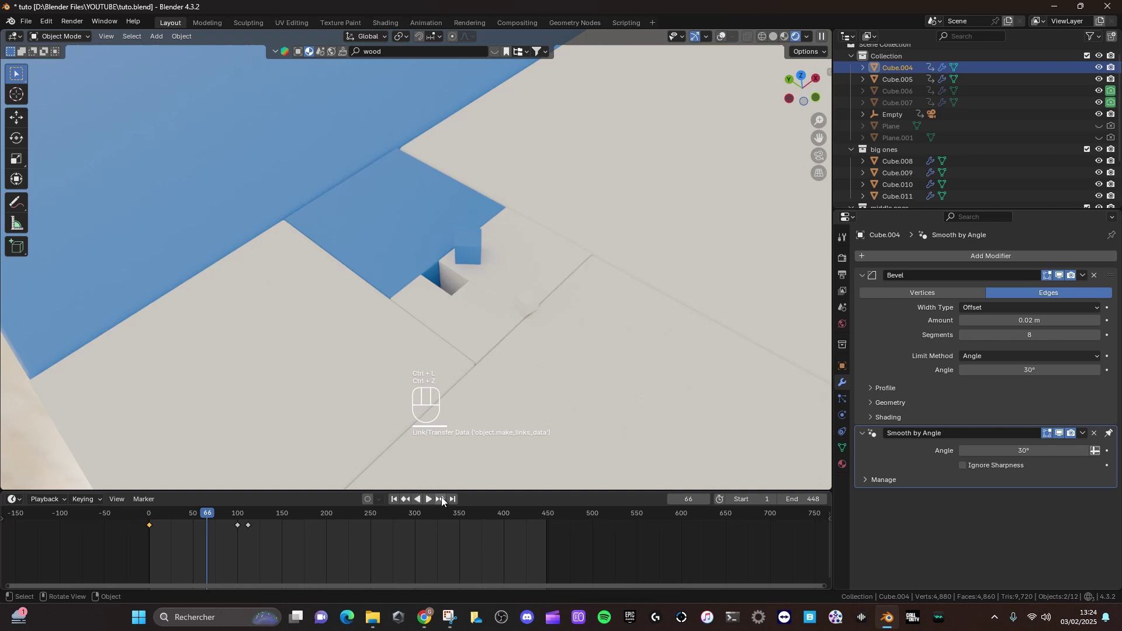
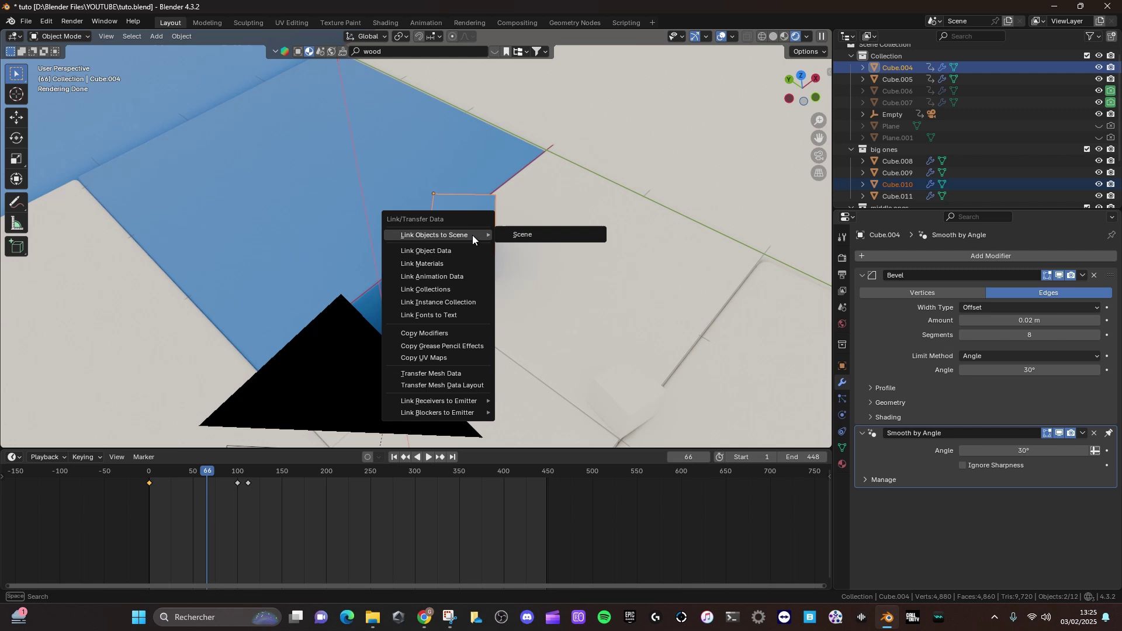
Link the material onto Cube.010 and orbit to bring the camera into sight
key(ctrl+l)
click(528, 183)
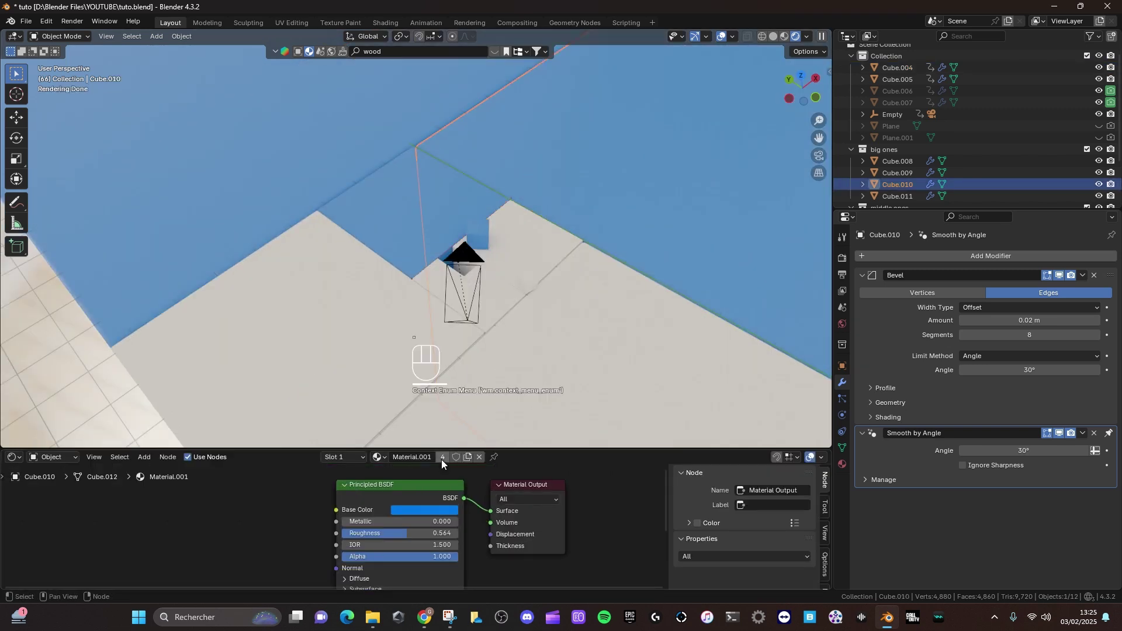
middle_click(424, 562)
middle_click(441, 505)
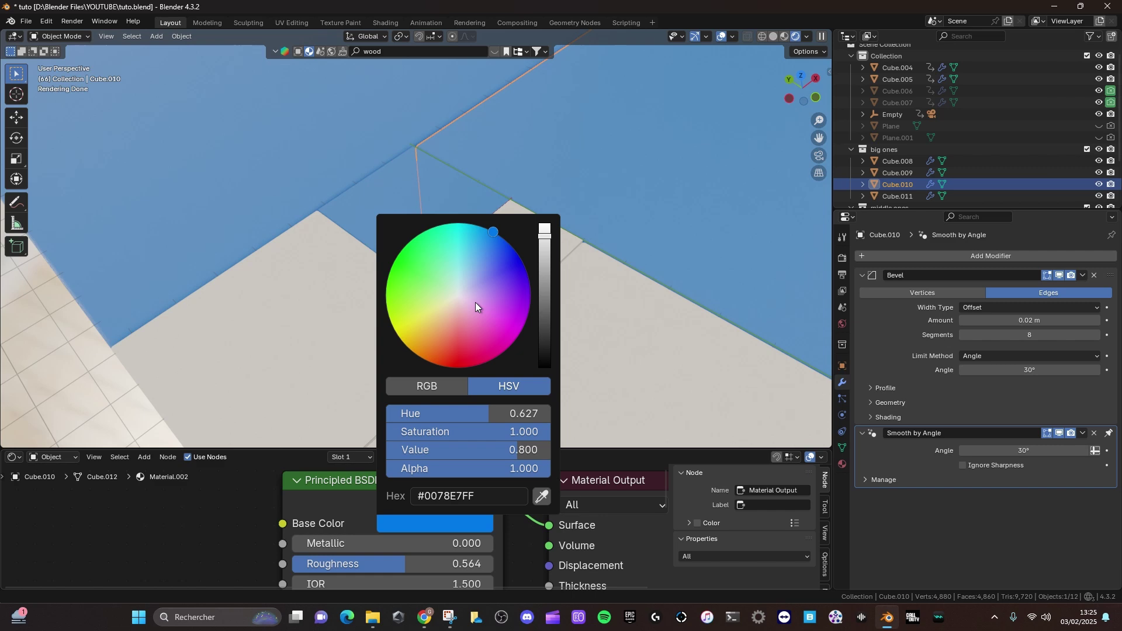
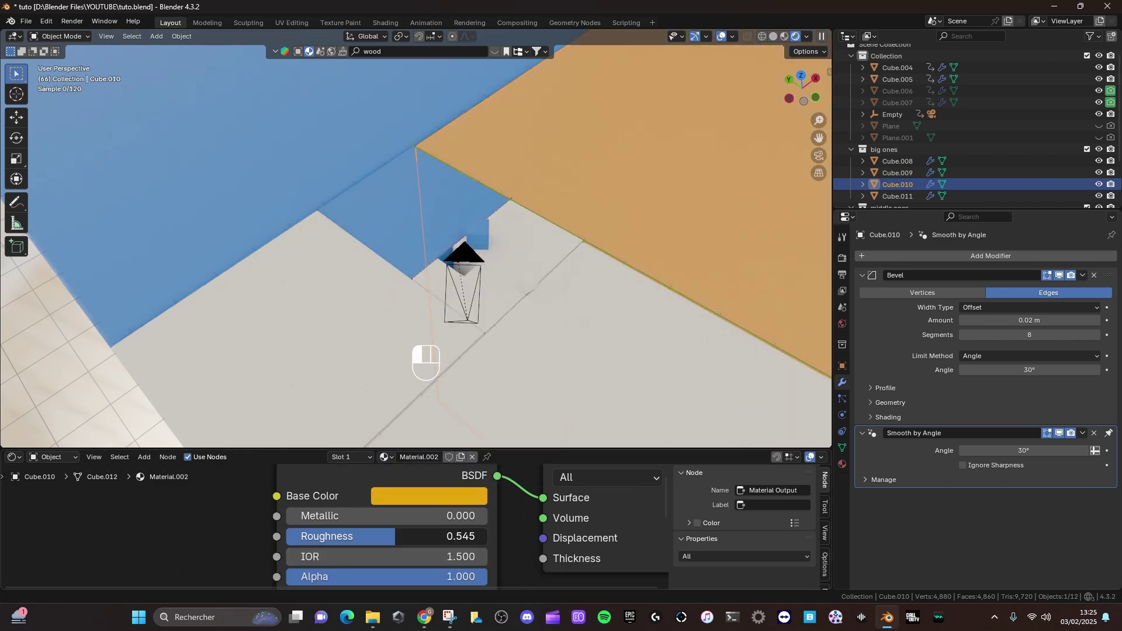
drag(516, 270, 512, 280)
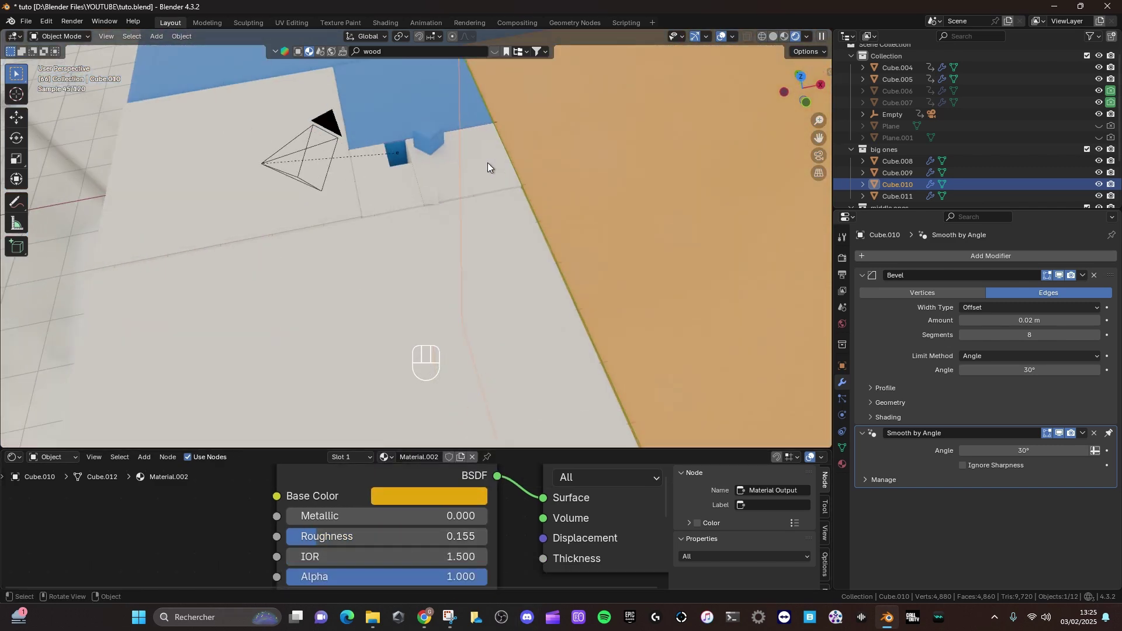
middle_click(489, 165)
Link the material to another selected cube, save tuto.blend and look through the camera
click(489, 165)
click(633, 184)
key(ctrl+l)
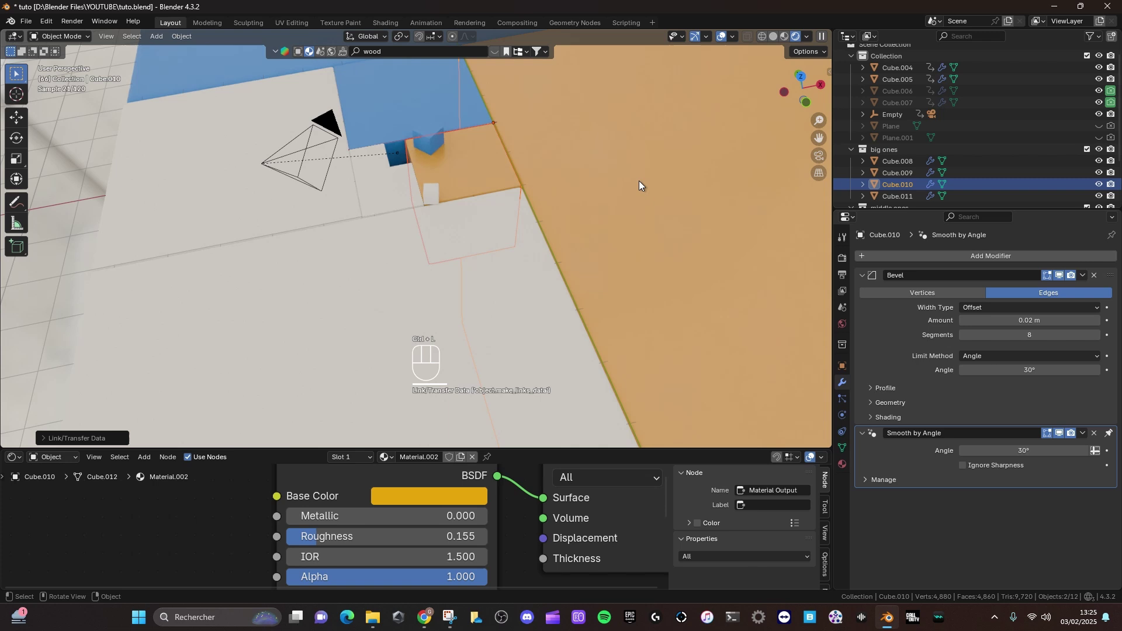
key(ctrl+s)
key(KP_0)
middle_click(449, 334)
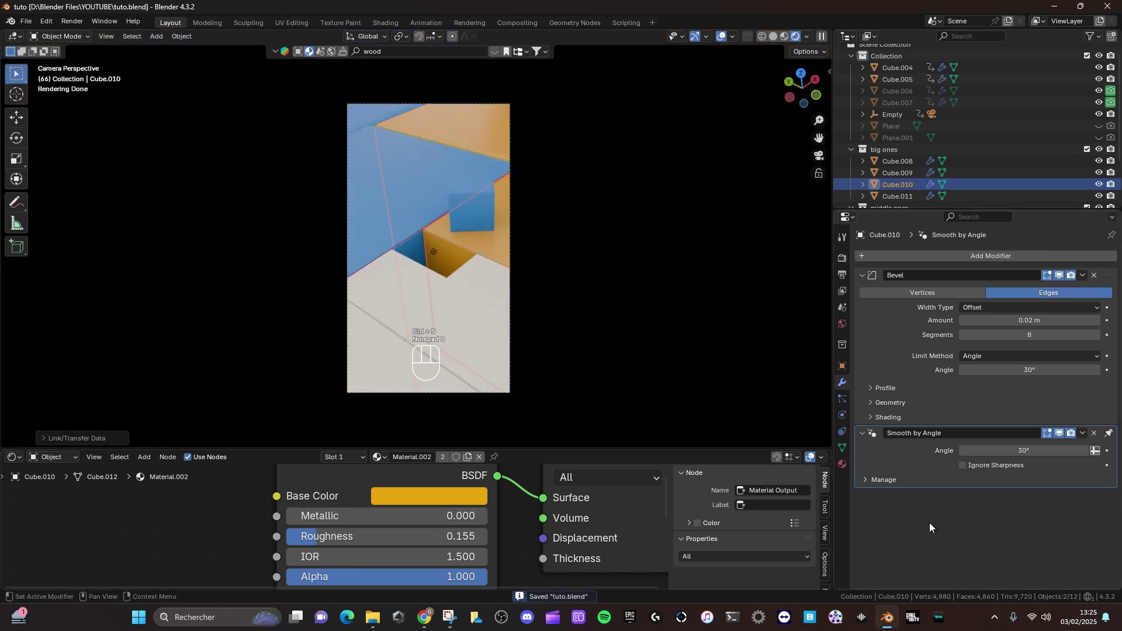
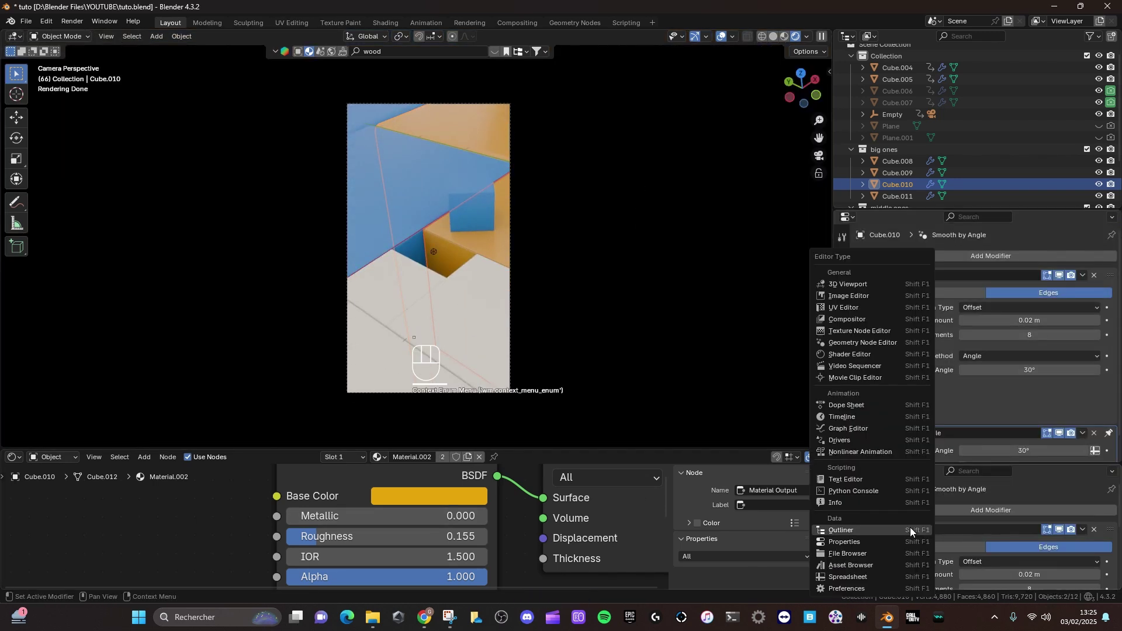
Toggle the sidebar and toolbar, set a frame and preview the animation playback
key(n)
key(t)
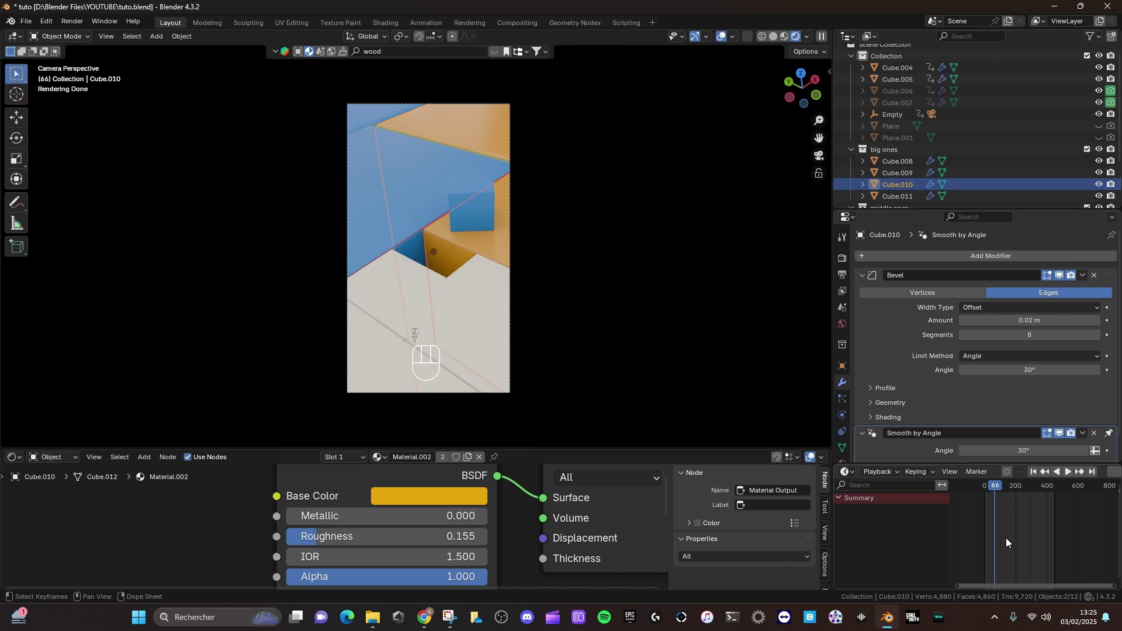
click(1032, 478)
key(space)
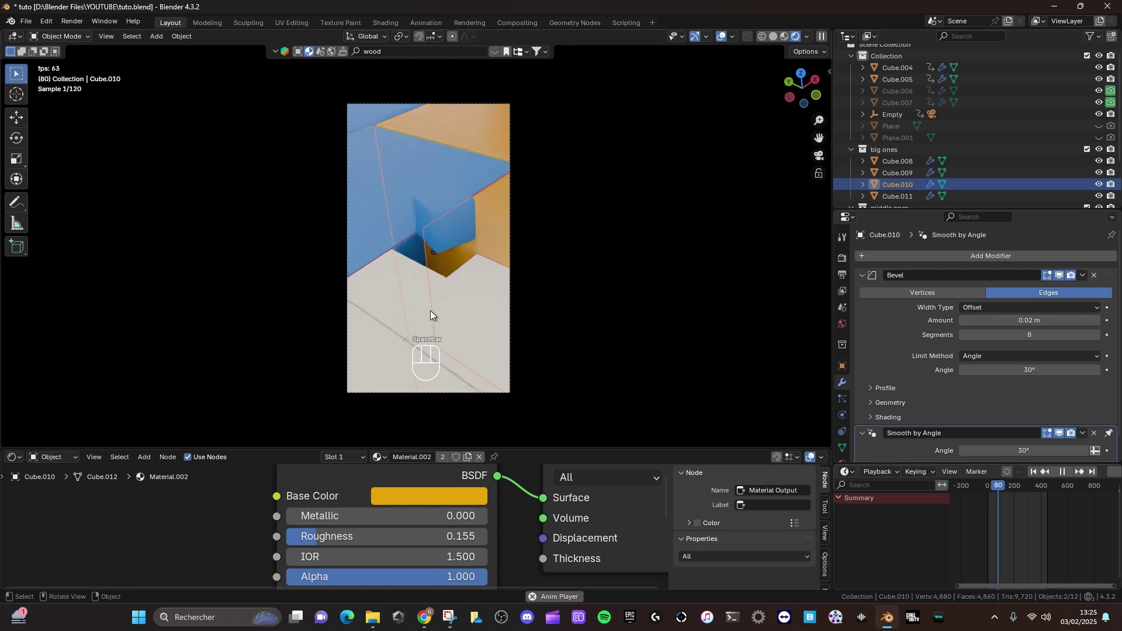
key(space)
Select Cube.005 and neighbouring cubes, link materials between them and replay
click(481, 261)
click(482, 193)
key(space)
key(ctrl+l)
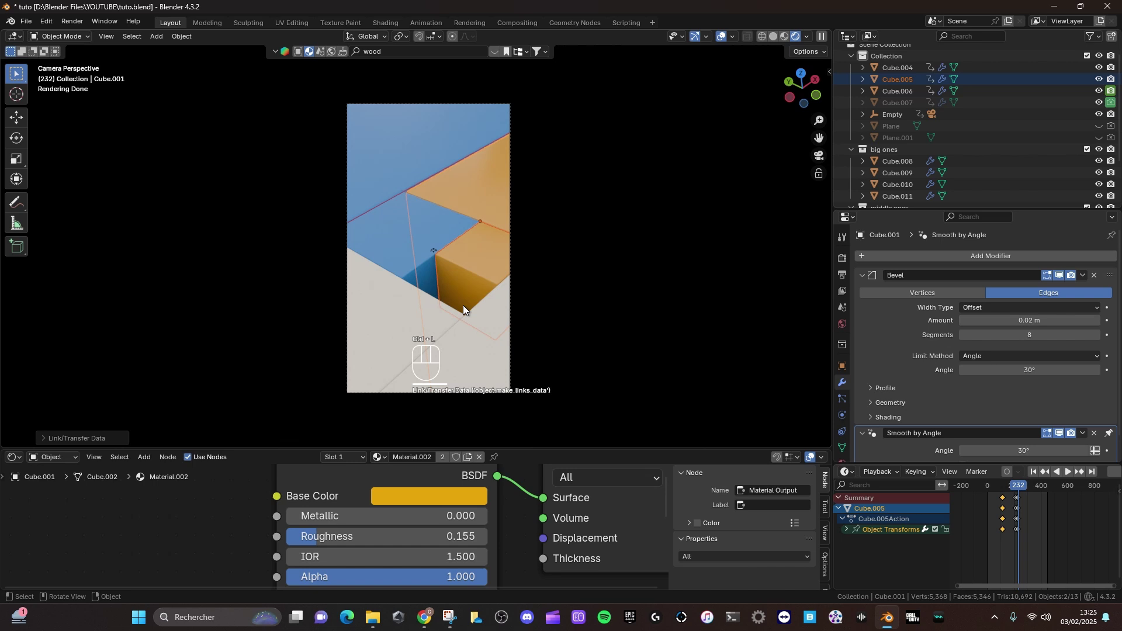
key(space)
key(space)
click(475, 281)
click(484, 243)
key(ctrl+l)
click(486, 265)
Select Cube.006 and others, link materials, jump to a later frame and link again
click(450, 459)
click(449, 491)
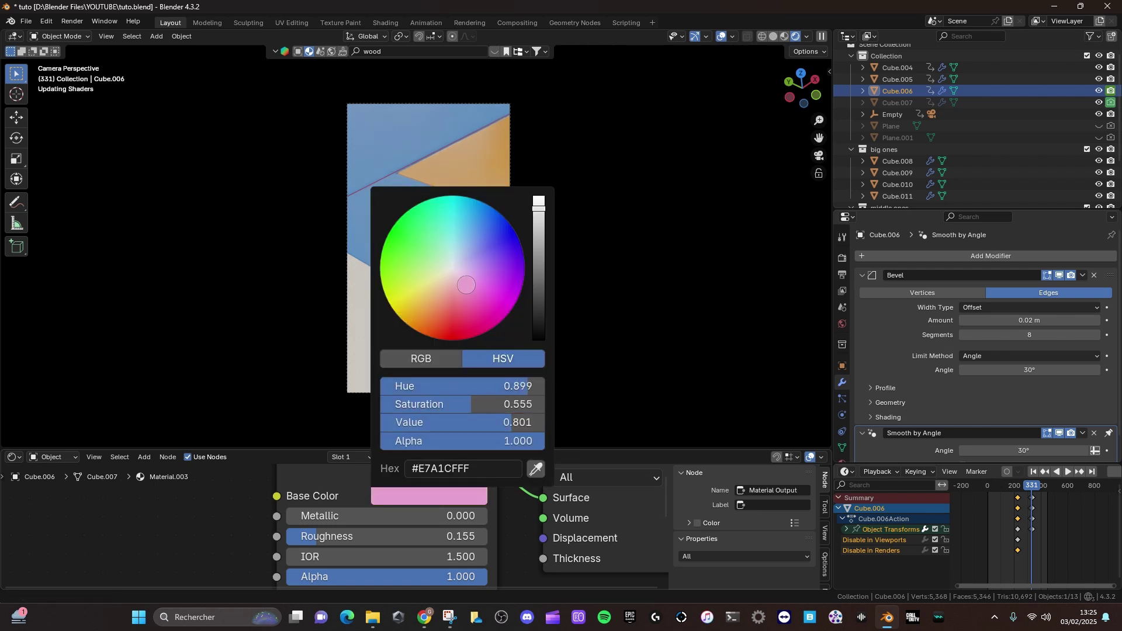
click(498, 325)
click(474, 272)
key(ctrl+l)
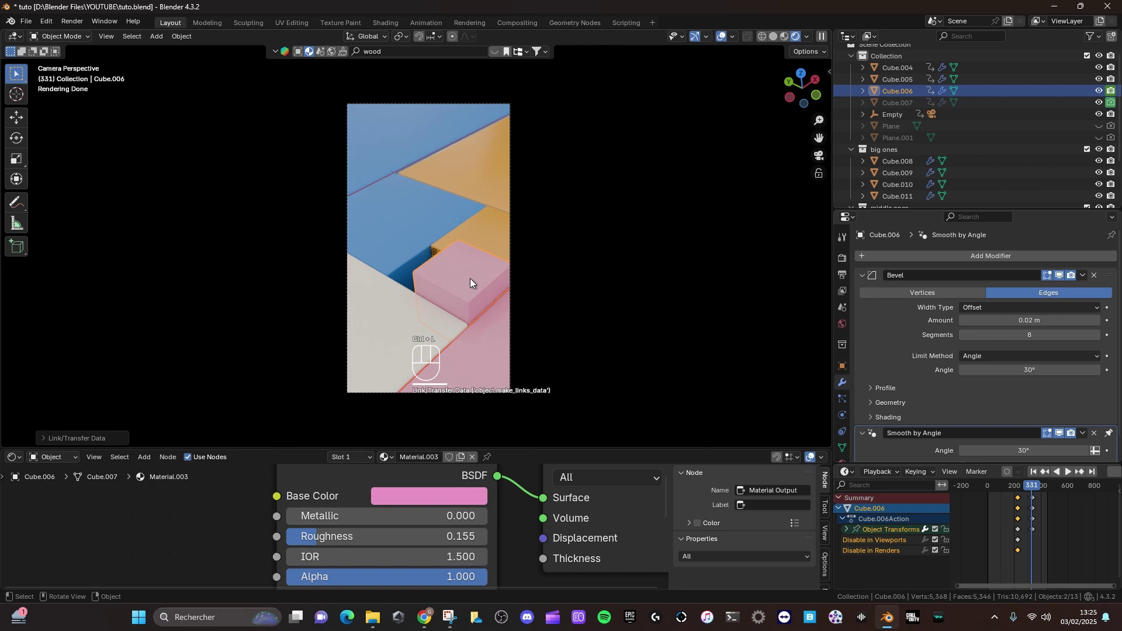
click(1036, 492)
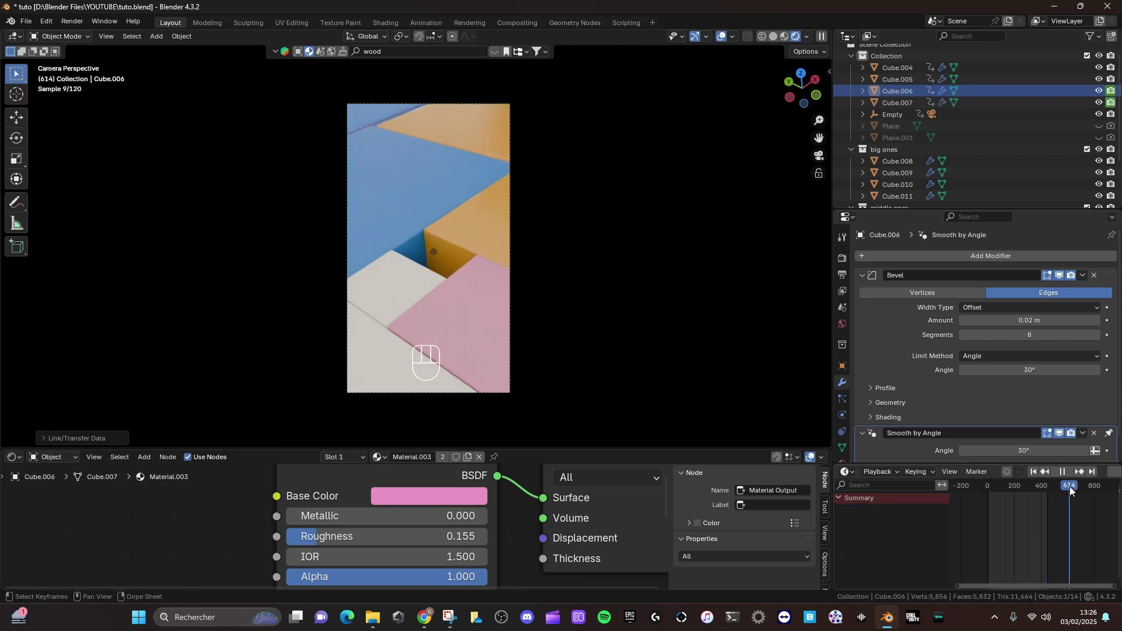
click(411, 311)
click(367, 353)
key(ctrl+l)
click(408, 319)
Select Cube.003 at an early frame, link Material.004 onto Cube.008 and save tuto.blend
click(444, 466)
click(446, 495)
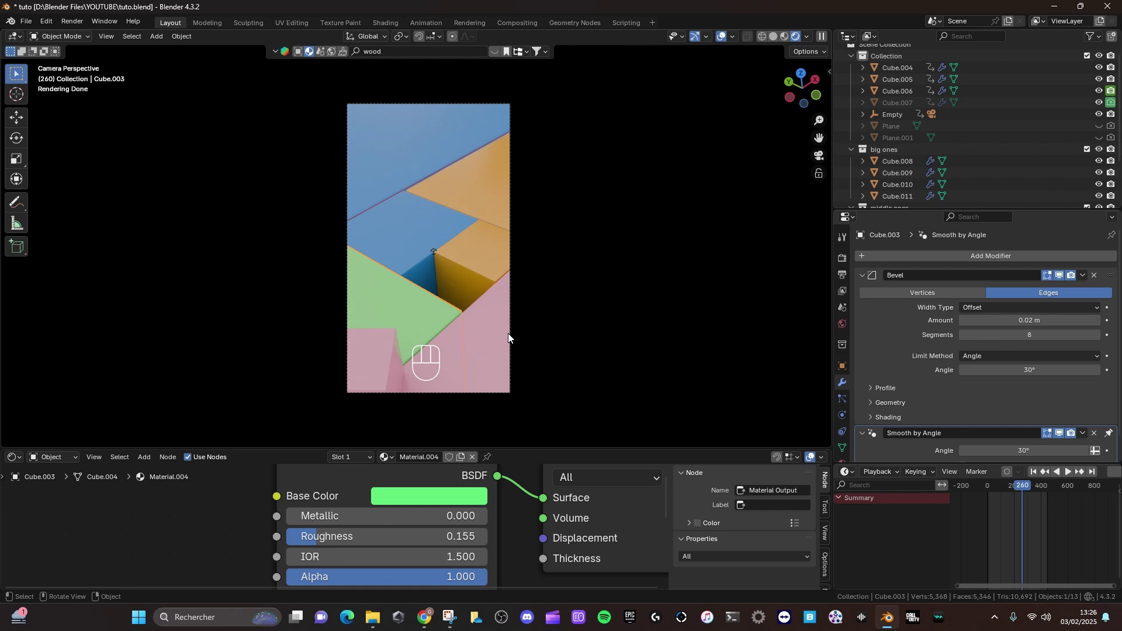
click(1030, 489)
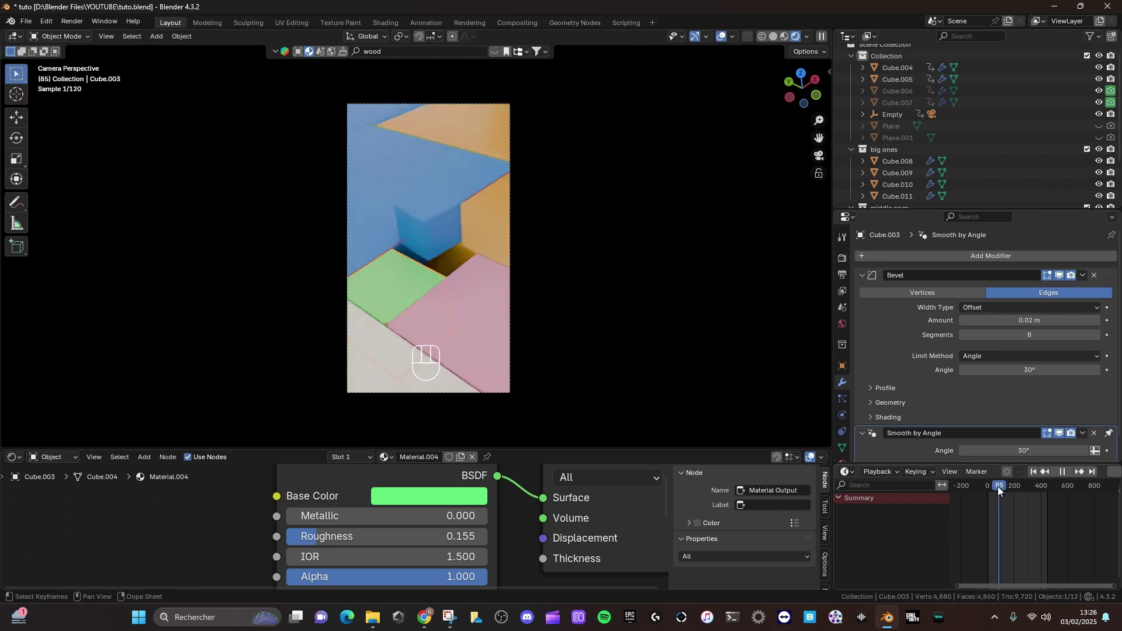
click(389, 339)
click(384, 297)
key(ctrl+l)
key(ctrl+s)
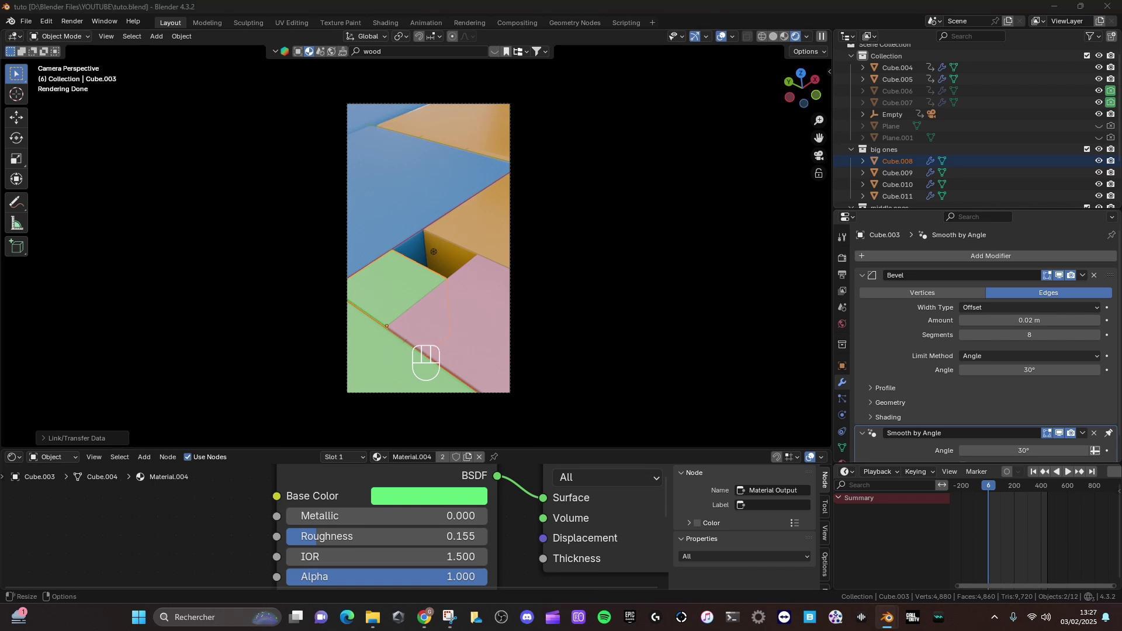
Reposition the view over the rendered camera preview of the cubes
middle_click(500, 322)
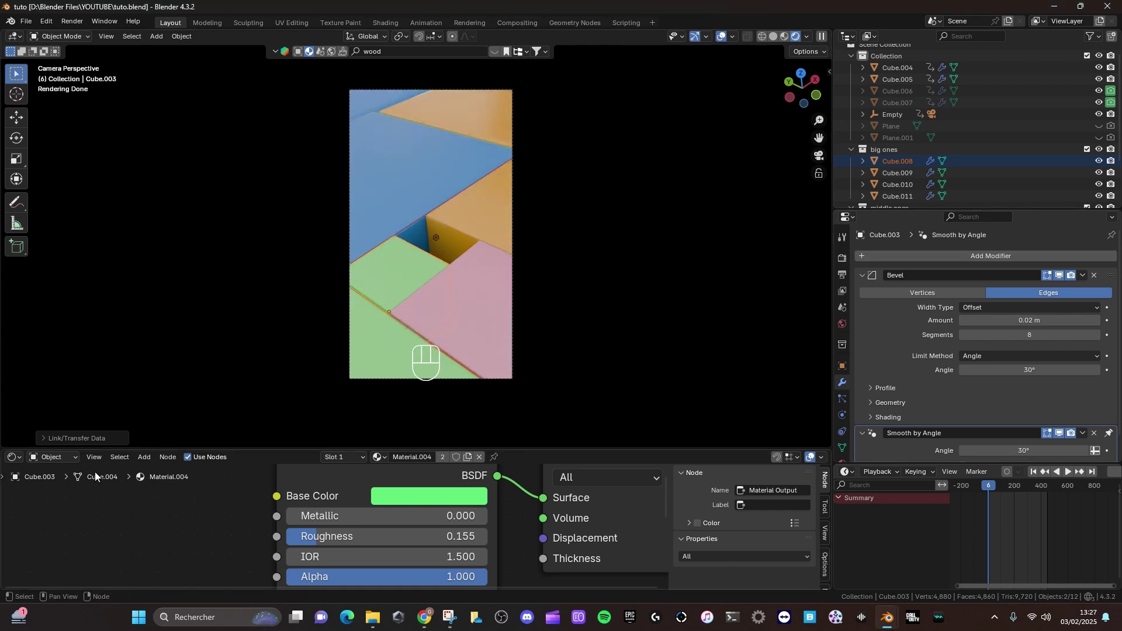
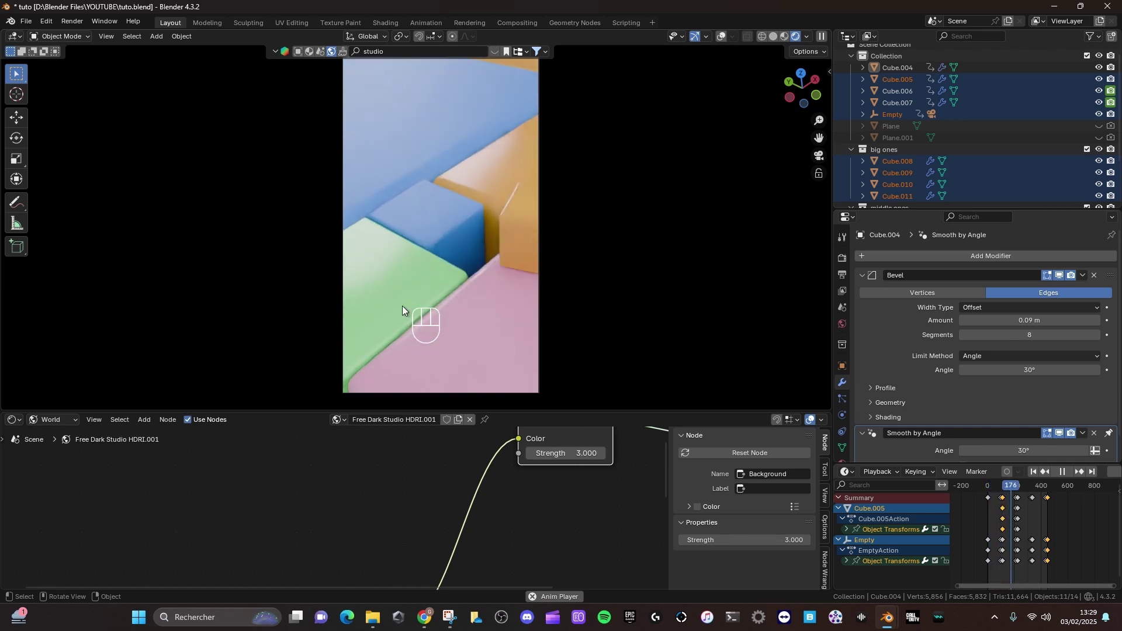
Stop playback, save tuto.blend and orbit the viewport around the cubes
key(space)
key(ctrl+s)
right_click(776, 44)
drag(388, 292, 378, 316)
middle_click(469, 223)
drag(502, 218, 465, 180)
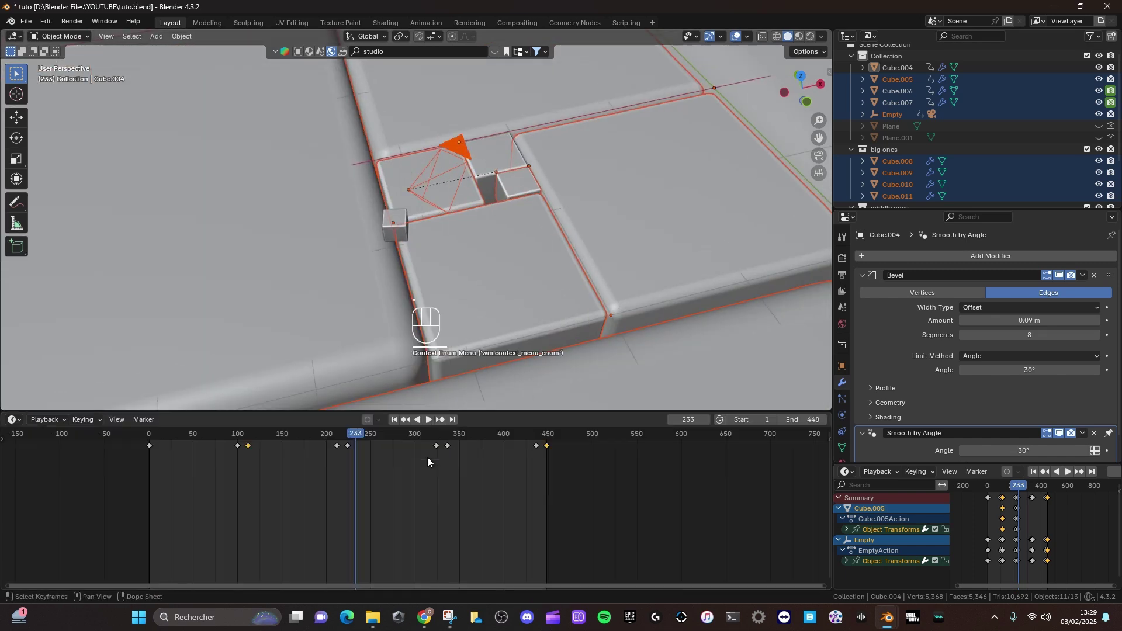
middle_click(405, 463)
Select Cube.004 near frame 58, show its Graph Editor curves, expand transforms and pick Z Location
click(500, 162)
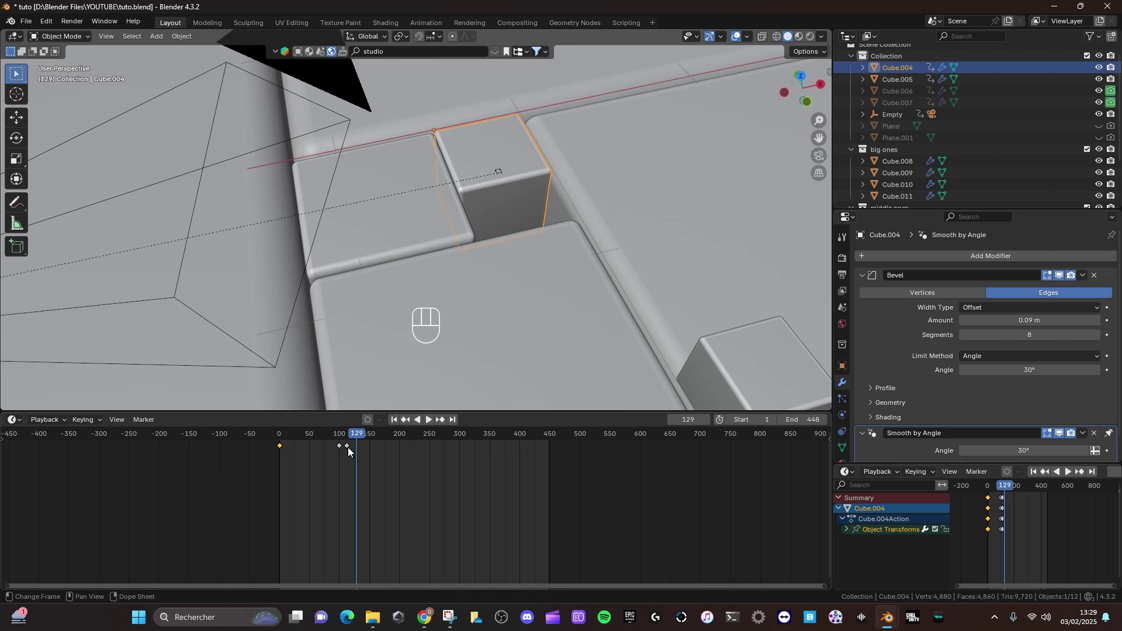
click(350, 442)
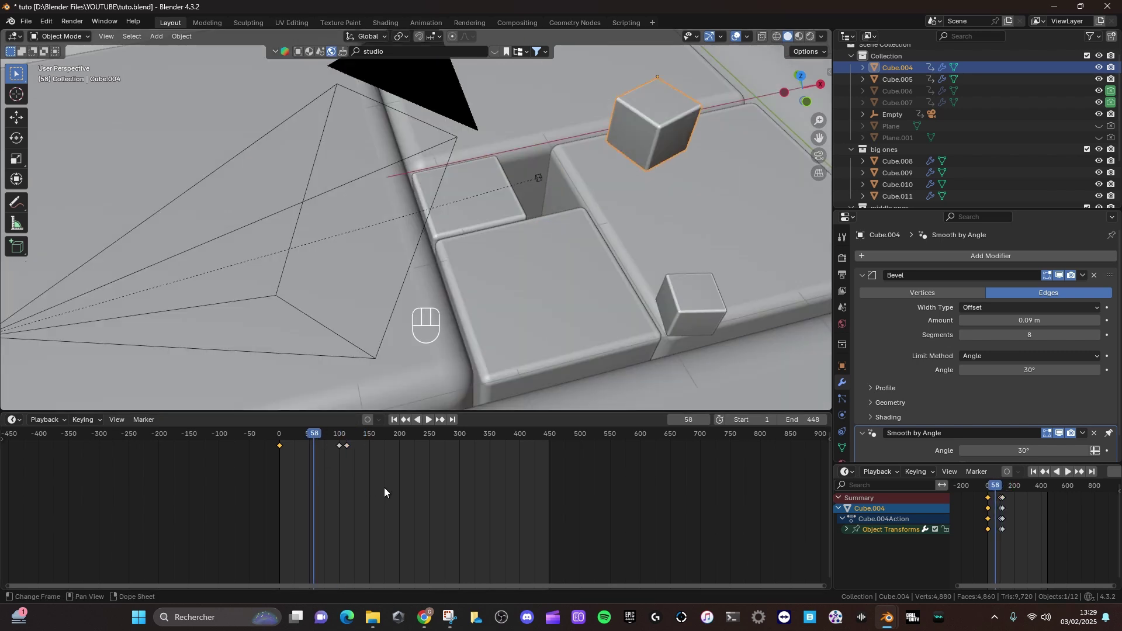
key(ctrl+Tab)
middle_click(317, 512)
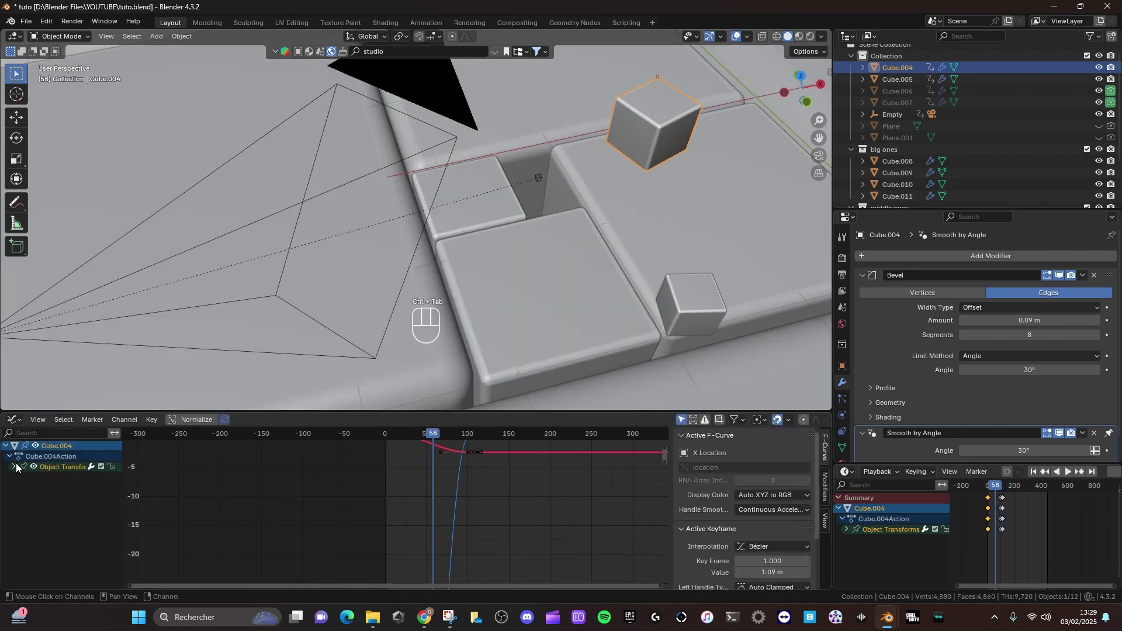
click(20, 466)
click(51, 501)
click(211, 426)
middle_click(472, 526)
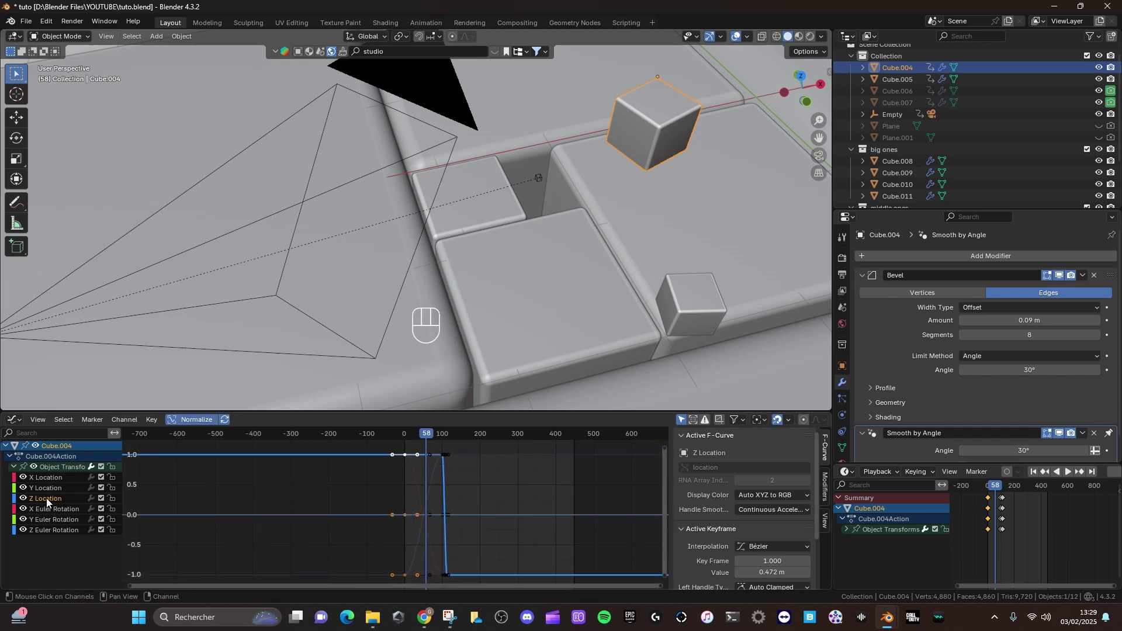
click(48, 538)
middle_click(456, 498)
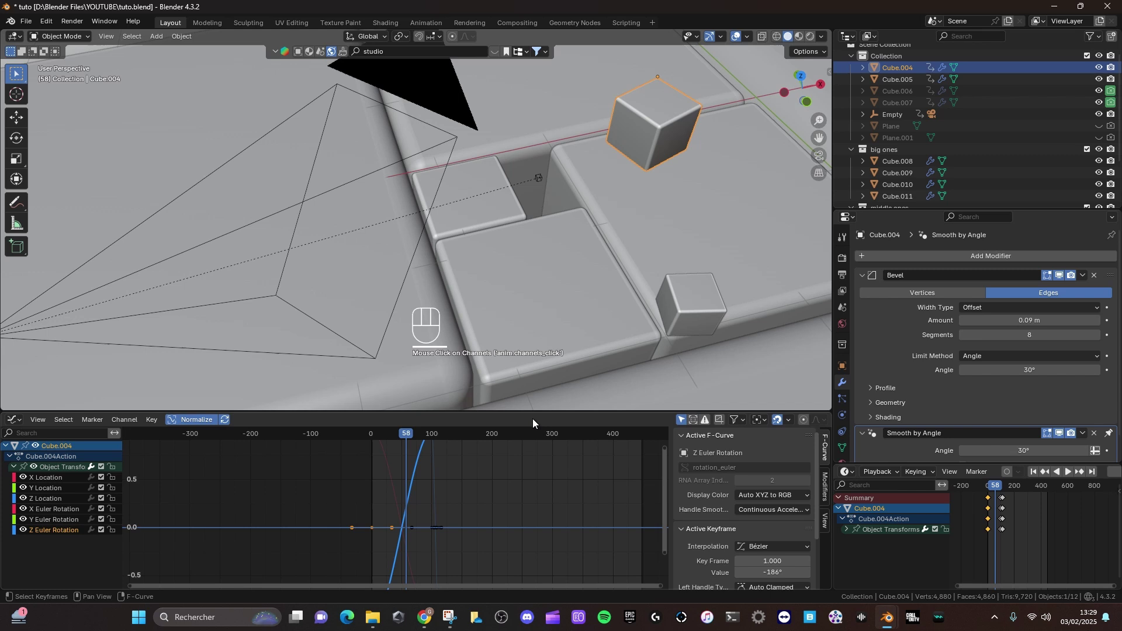
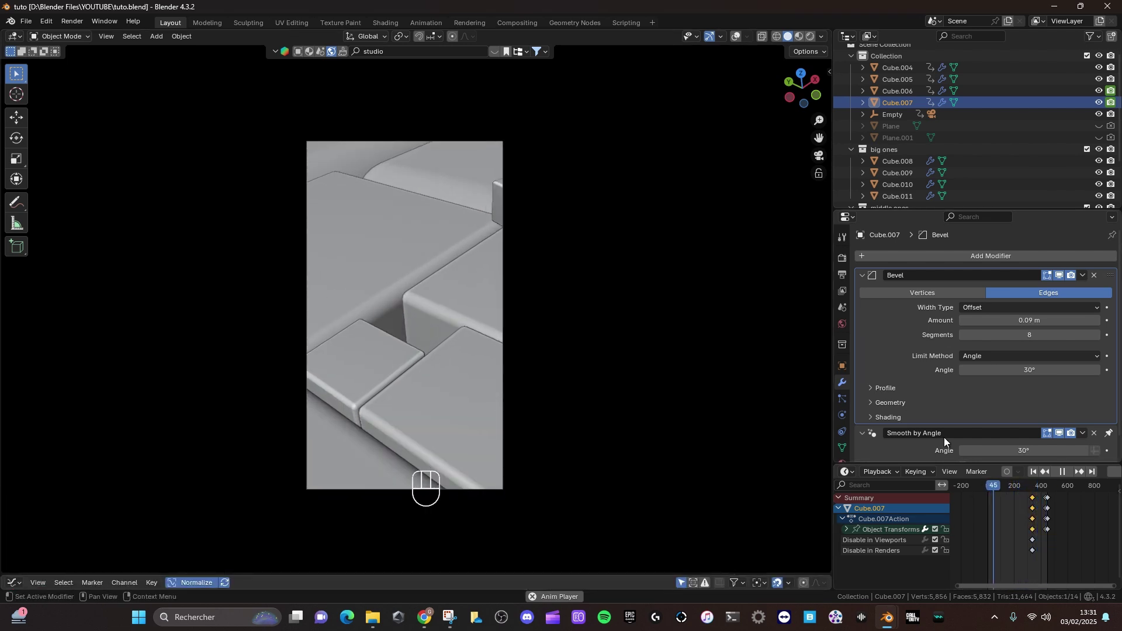
Stop the animation playback on the rendered camera view
key(space)
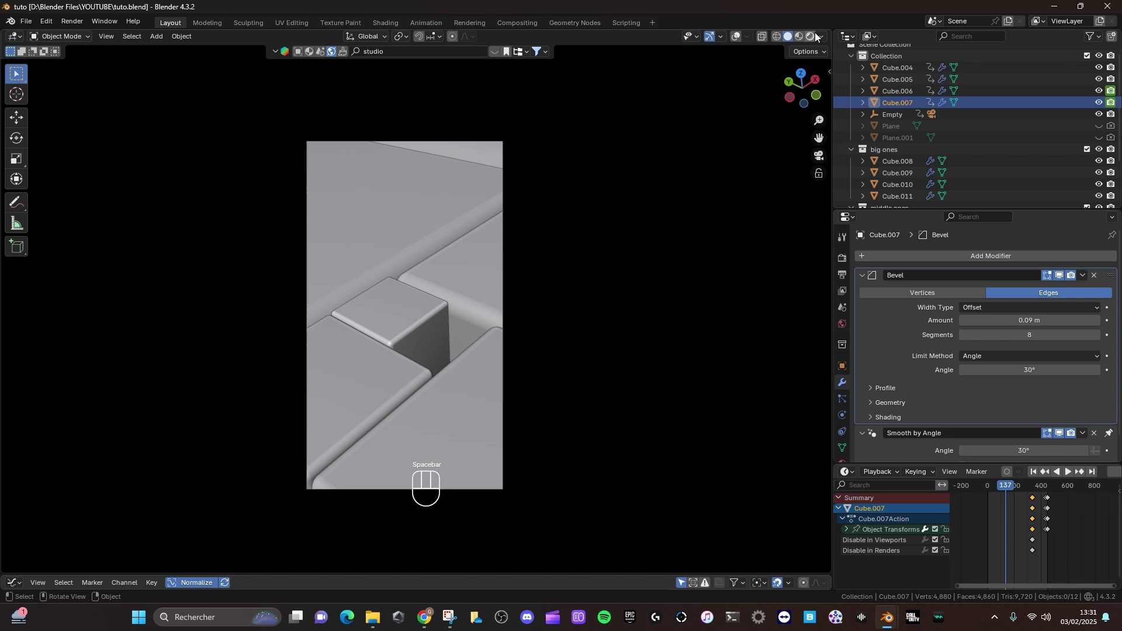